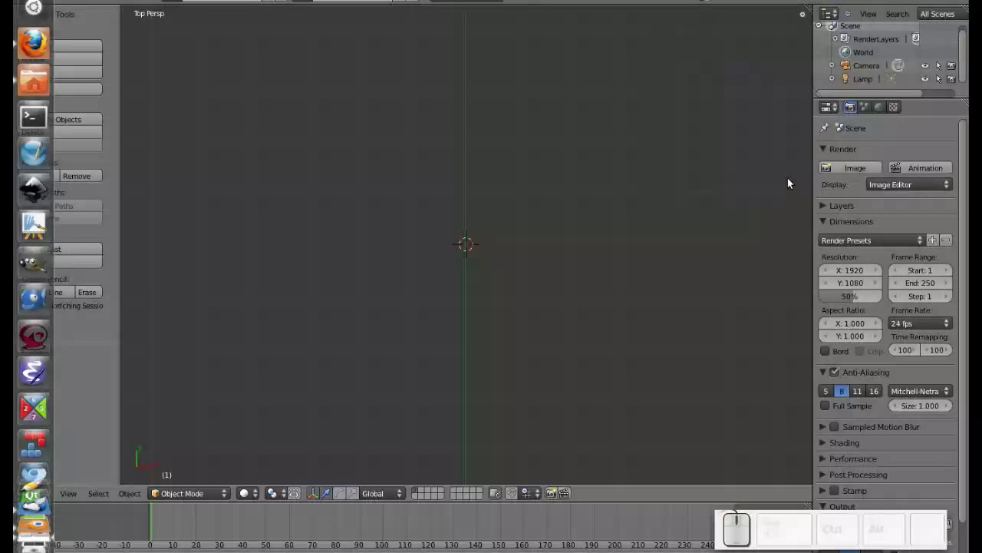
# - Recentre the 3D cursor with Shift+C and look around the empty scene from the top
pyautogui.click(793, 185)
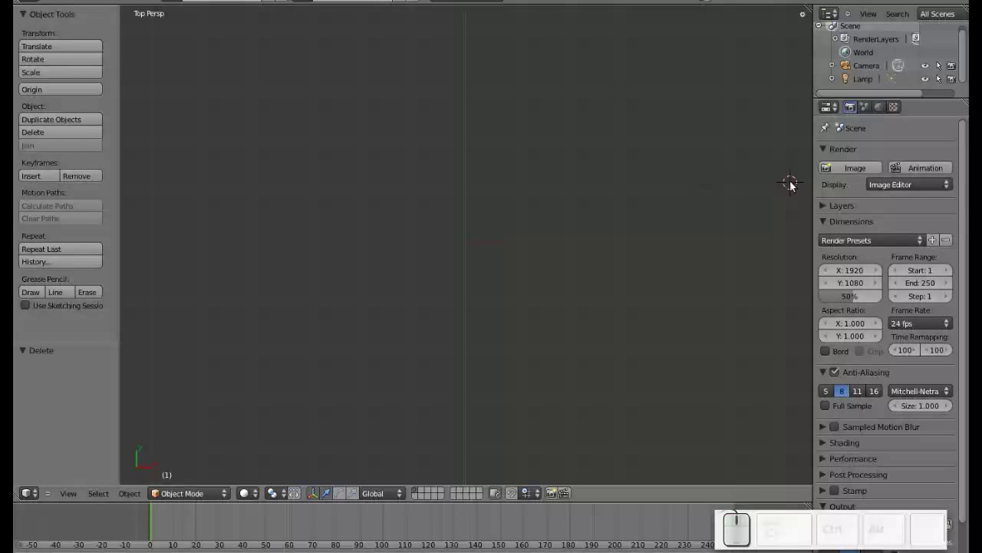
pyautogui.press('shift+c')
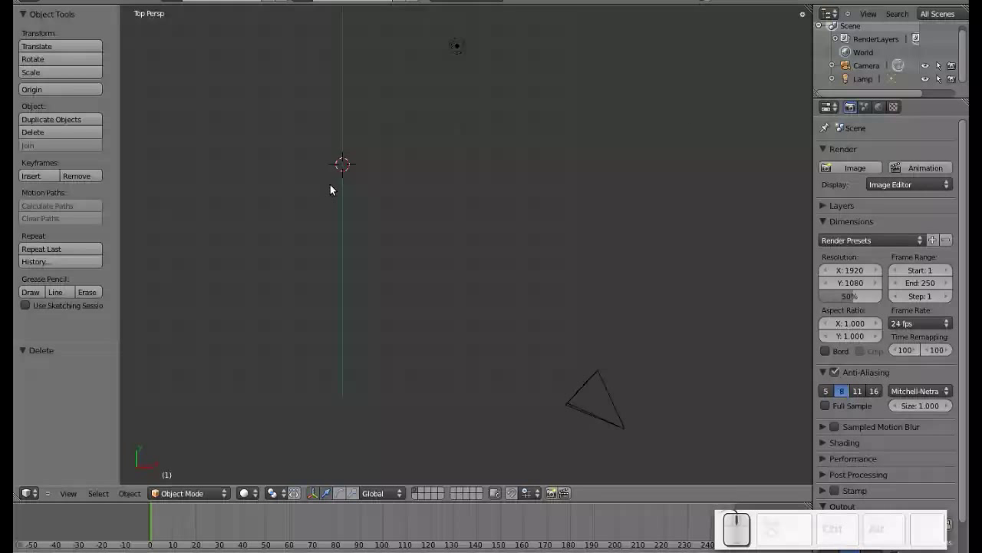
pyautogui.moveTo(316, 194); pyautogui.dragTo(525, 260)
pyautogui.scroll(3)
pyautogui.moveTo(591, 242); pyautogui.dragTo(531, 242)
pyautogui.middleClick(531, 243)
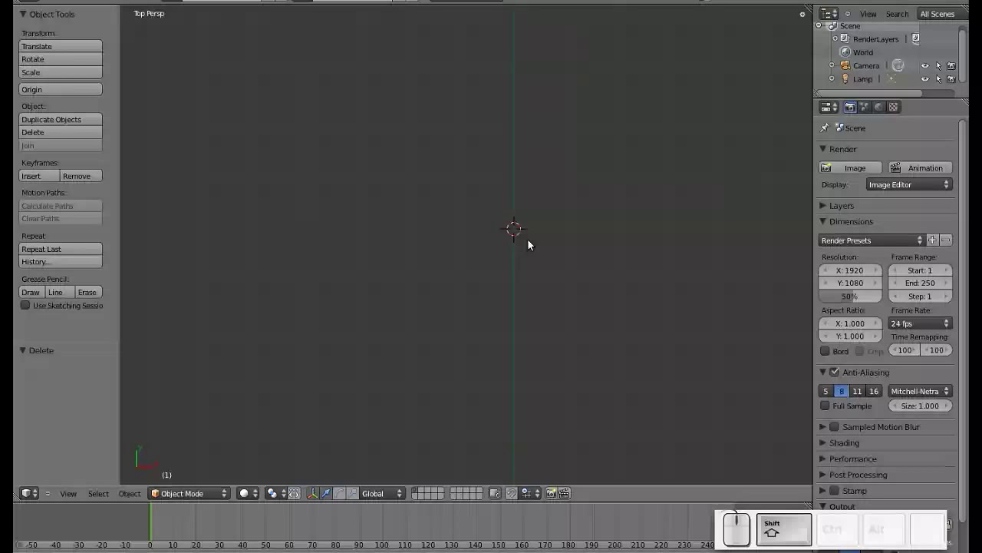
# - Add a Circle mesh from the Add menu and frame it in the viewport
pyautogui.press('shift+a')
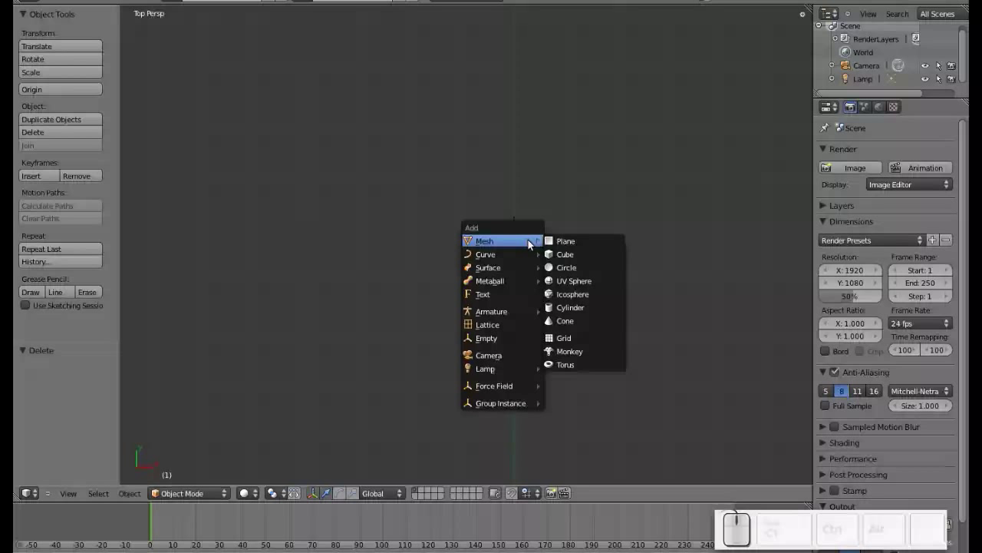
pyautogui.click(567, 270)
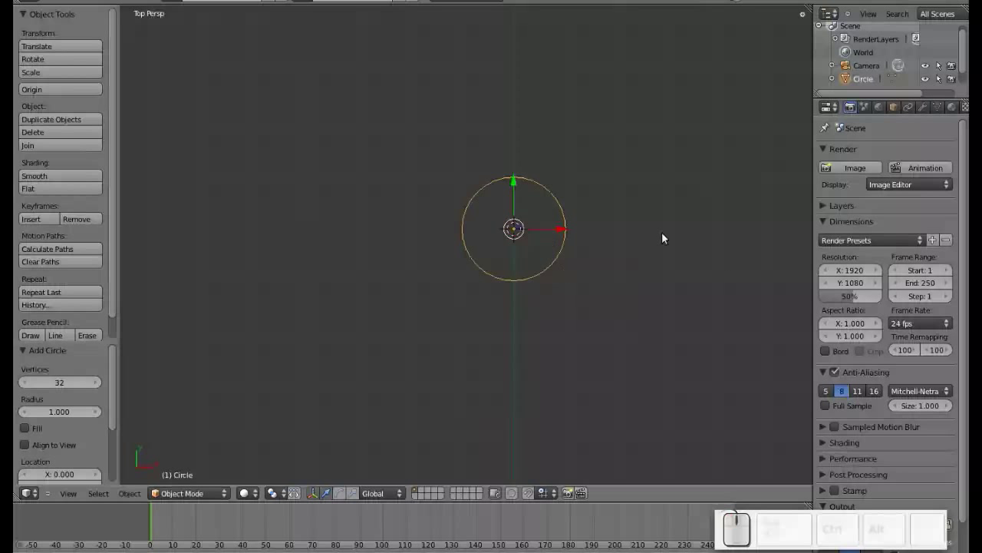
pyautogui.scroll(3)
pyautogui.scroll(3)
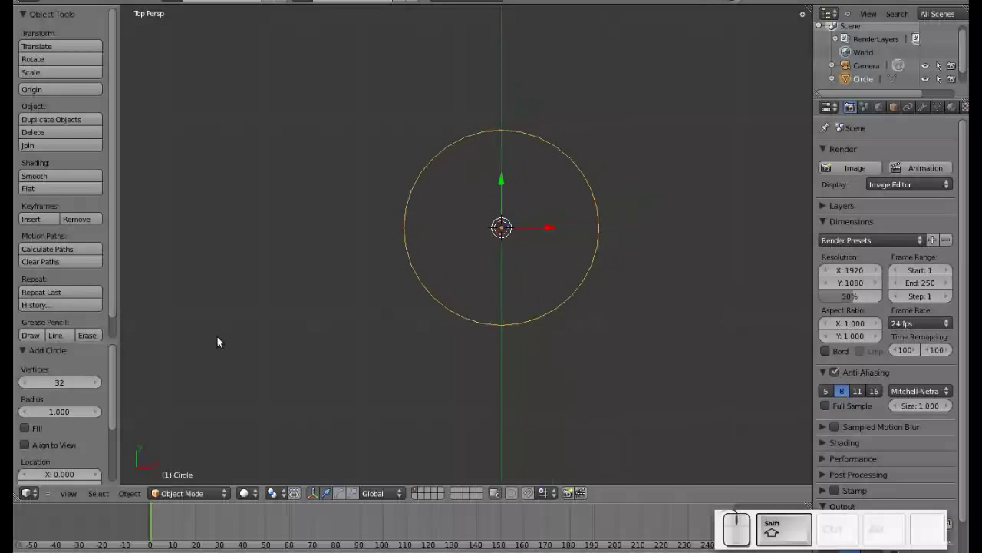
pyautogui.scroll(-3)
pyautogui.scroll(3)
pyautogui.middleClick(502, 271)
pyautogui.middleClick(427, 361)
pyautogui.scroll(3)
# - In Edit Mode from top ortho view, extrude the whole circle's edge ring and scale it inward toward the centre
pyautogui.press('Tab')
pyautogui.press('KP_7')
pyautogui.press('KP_5')
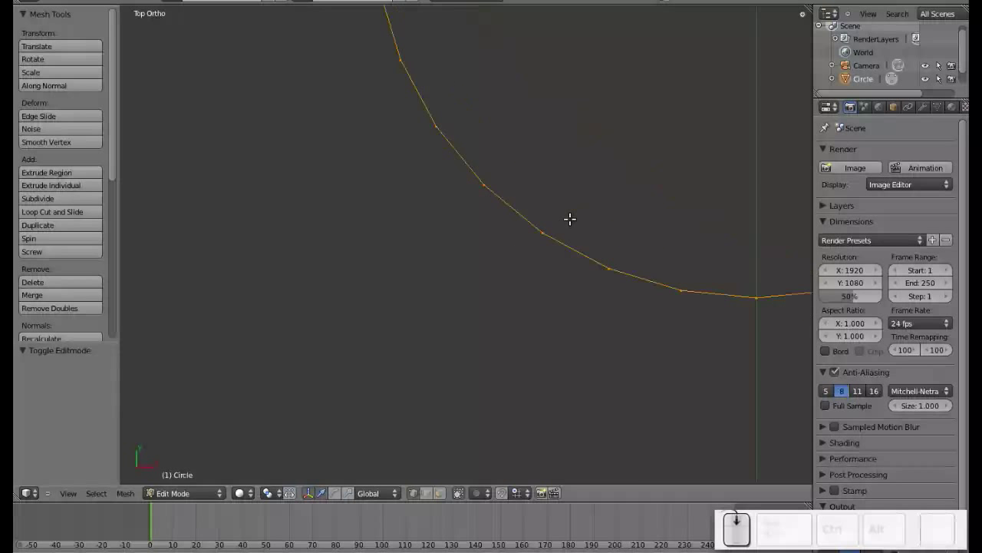
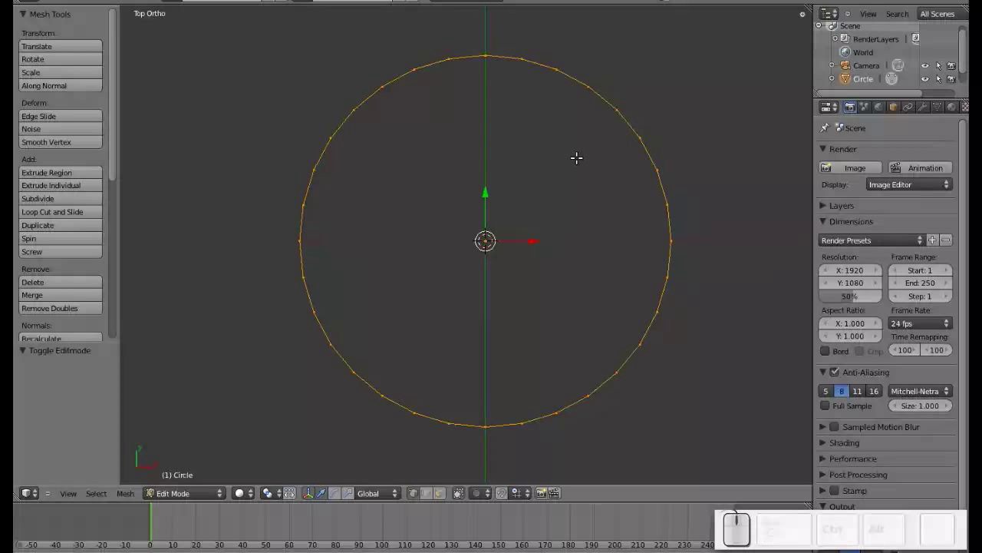
pyautogui.press('a')
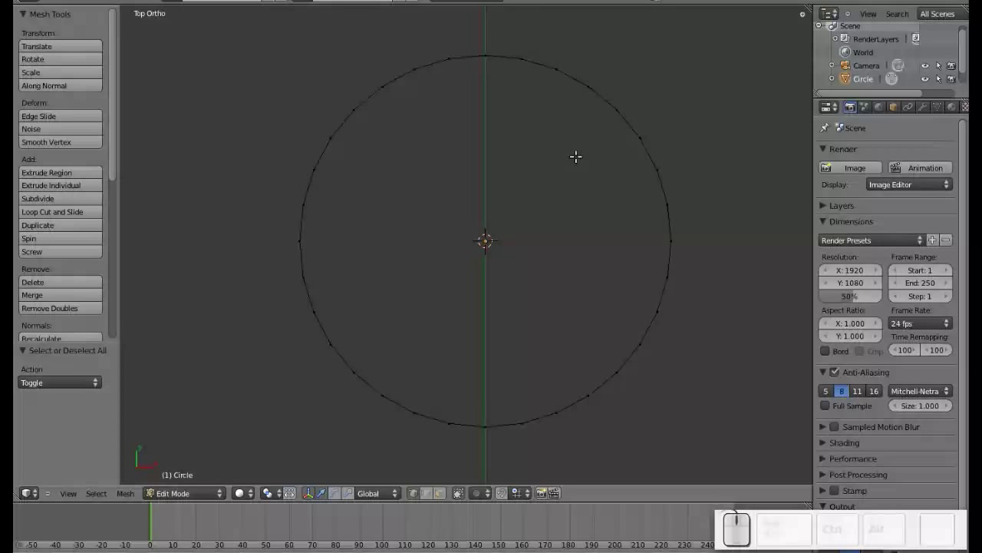
pyautogui.press('a')
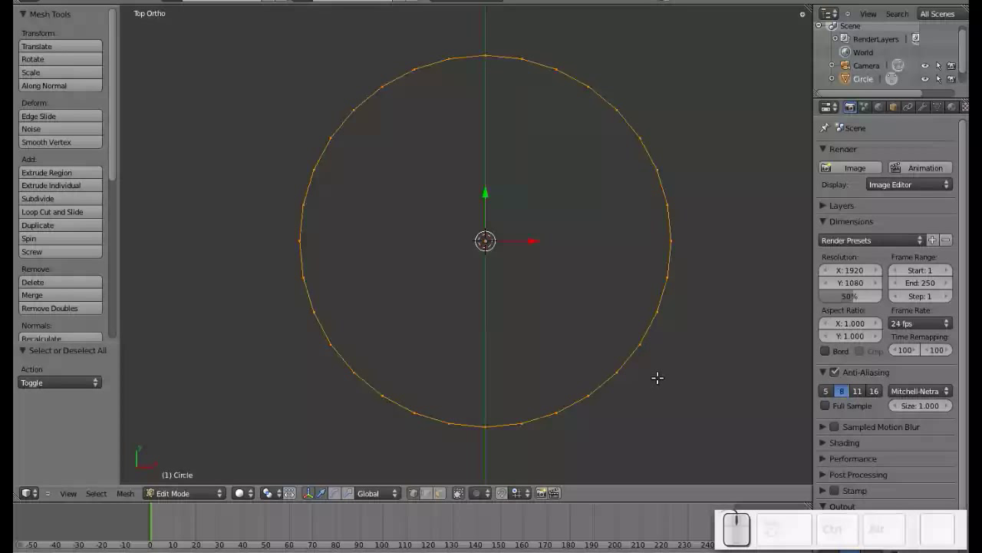
pyautogui.press('e')
pyautogui.press('s')
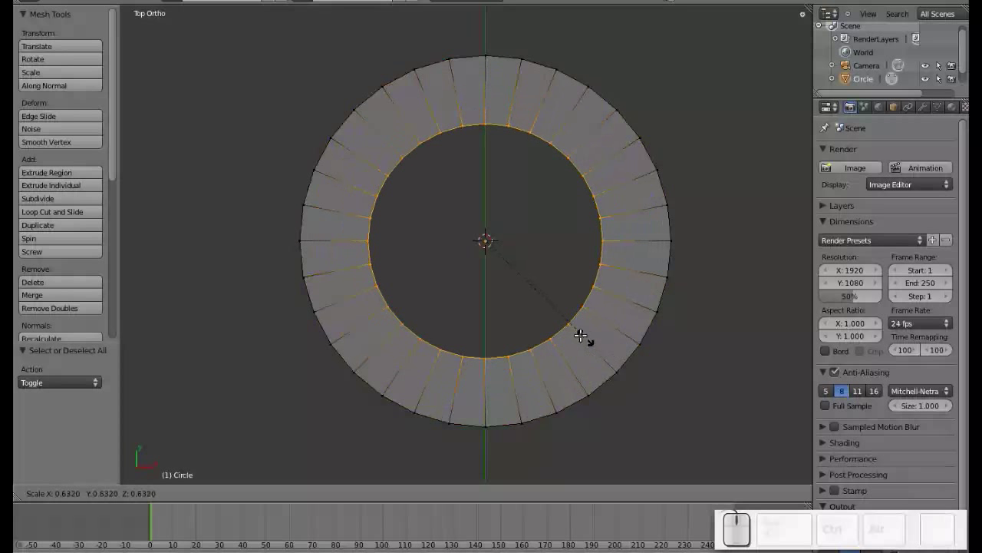
# - Confirm the inner ring, then select every other outer-rim edge as future gear teeth
pyautogui.click(512, 276)
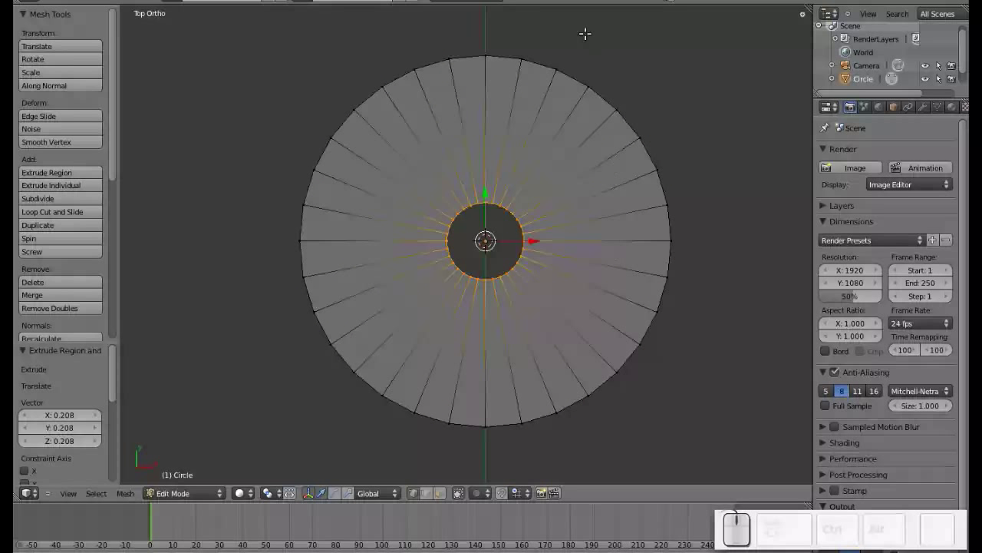
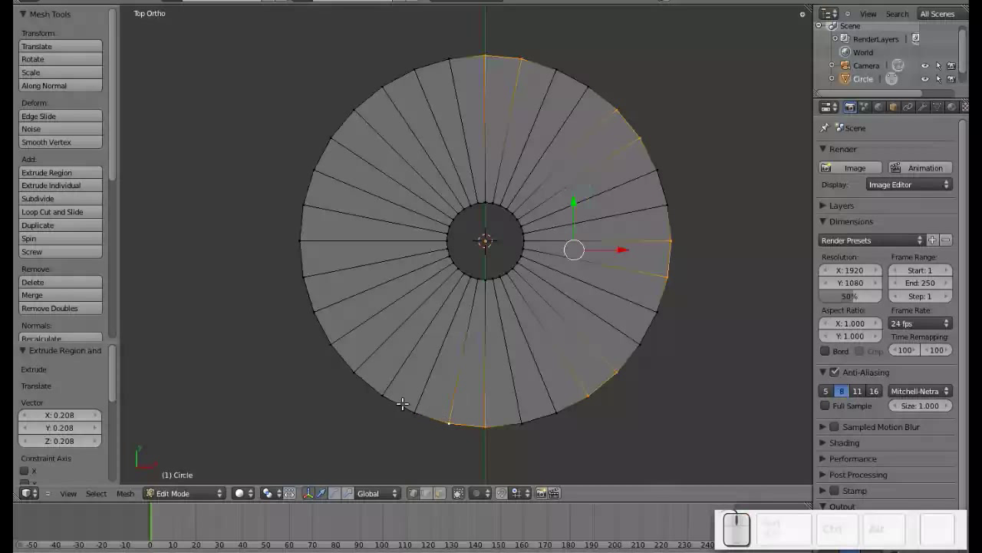
pyautogui.rightClick(378, 393)
pyautogui.rightClick(351, 365)
pyautogui.rightClick(377, 394)
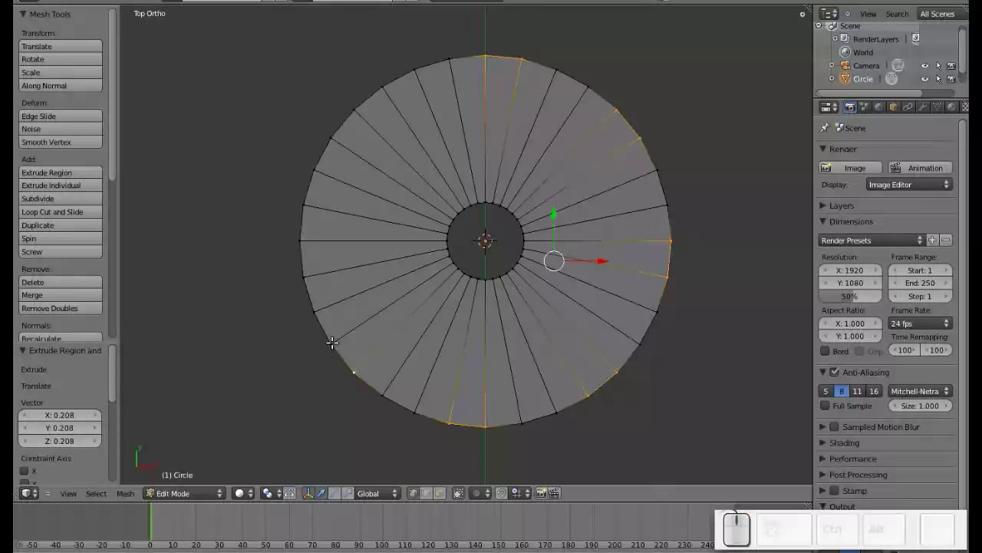
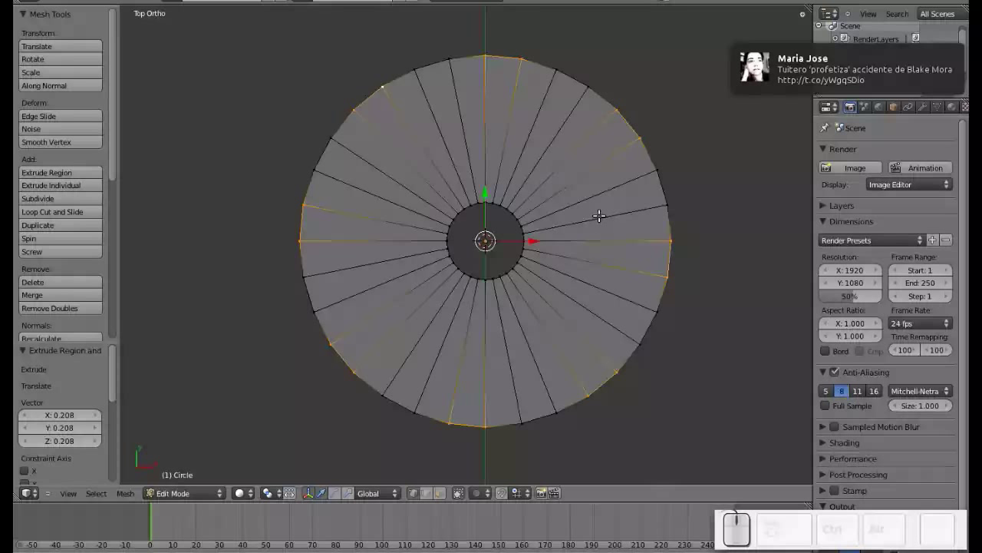
pyautogui.scroll(-3)
pyautogui.scroll(-3)
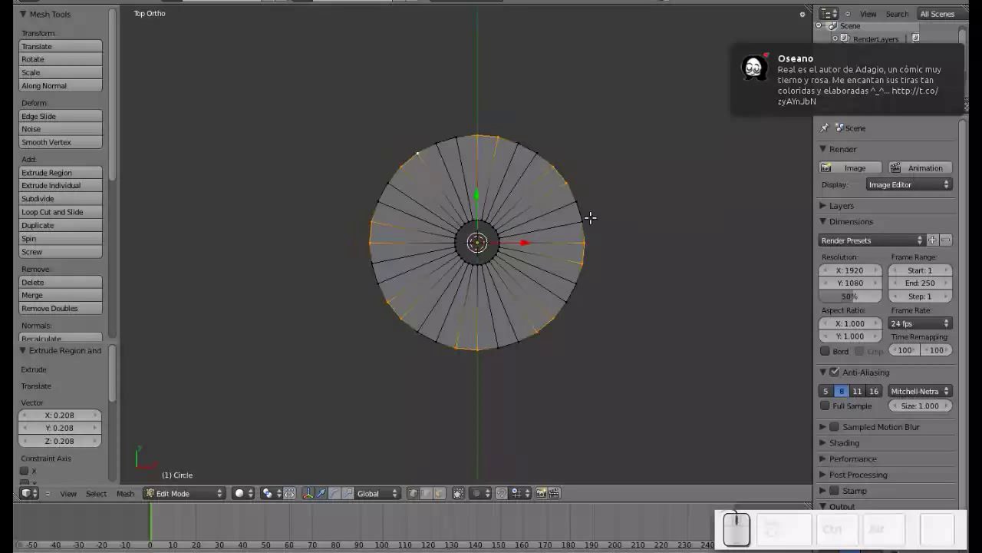
pyautogui.scroll(-3)
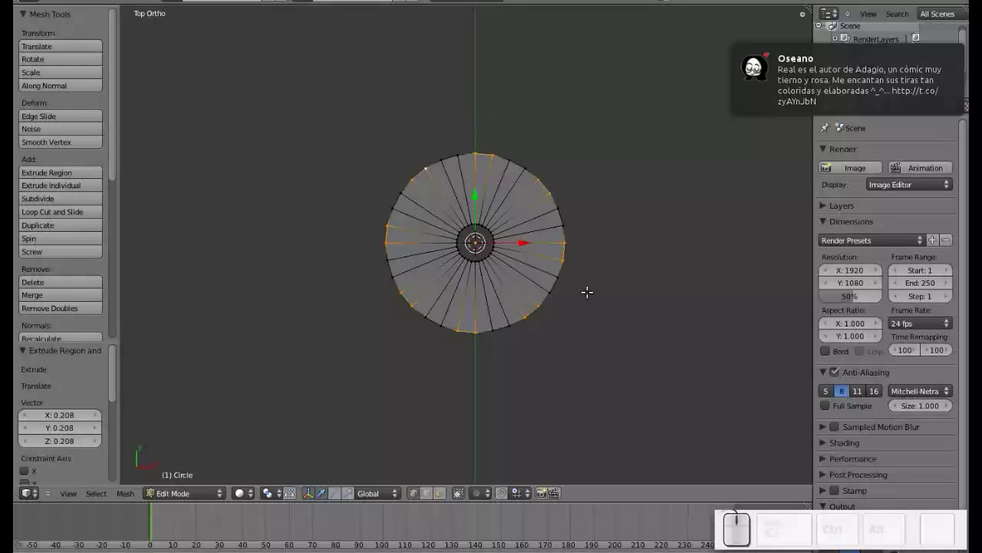
# - Scale the selected rim edges outward into teeth, then extrude the whole gear upward along Z
pyautogui.press('s')
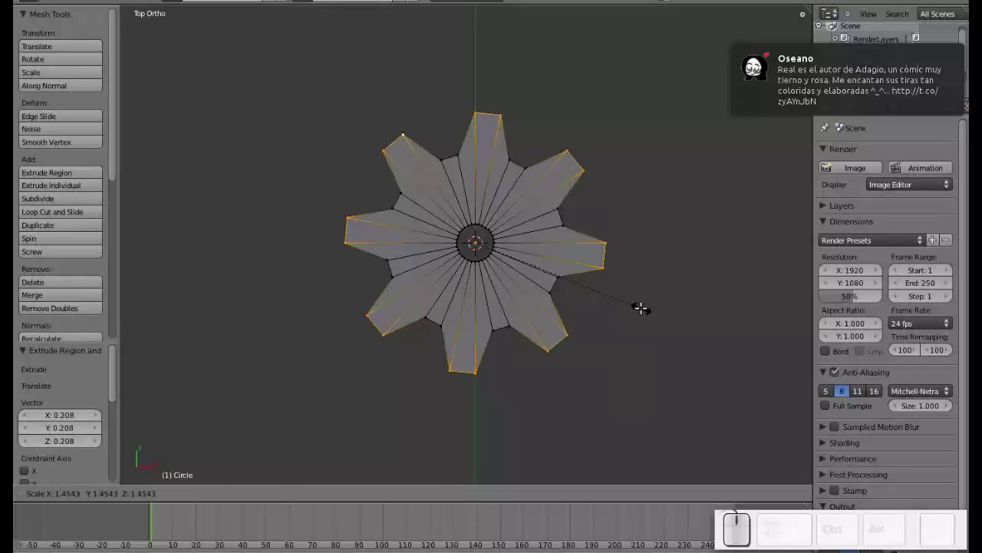
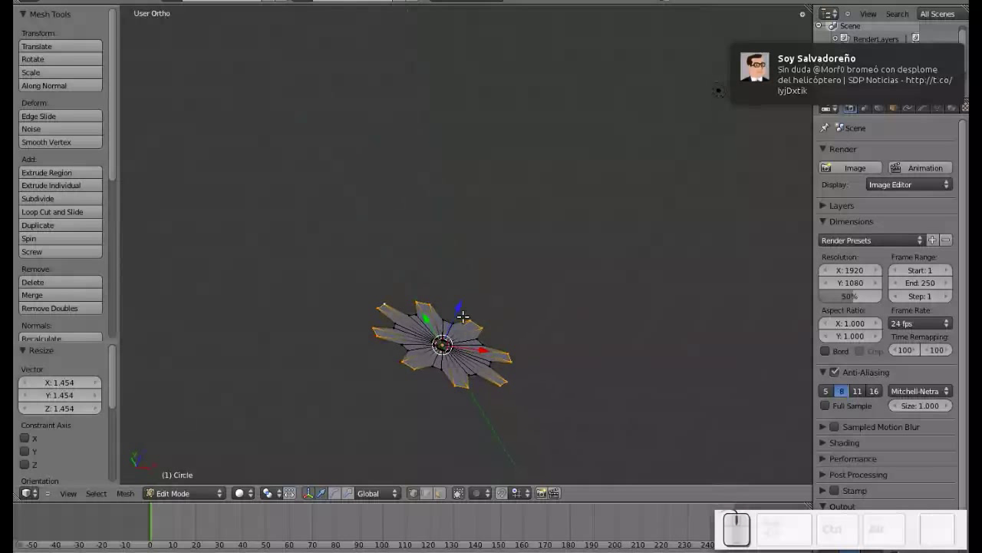
pyautogui.press('a')
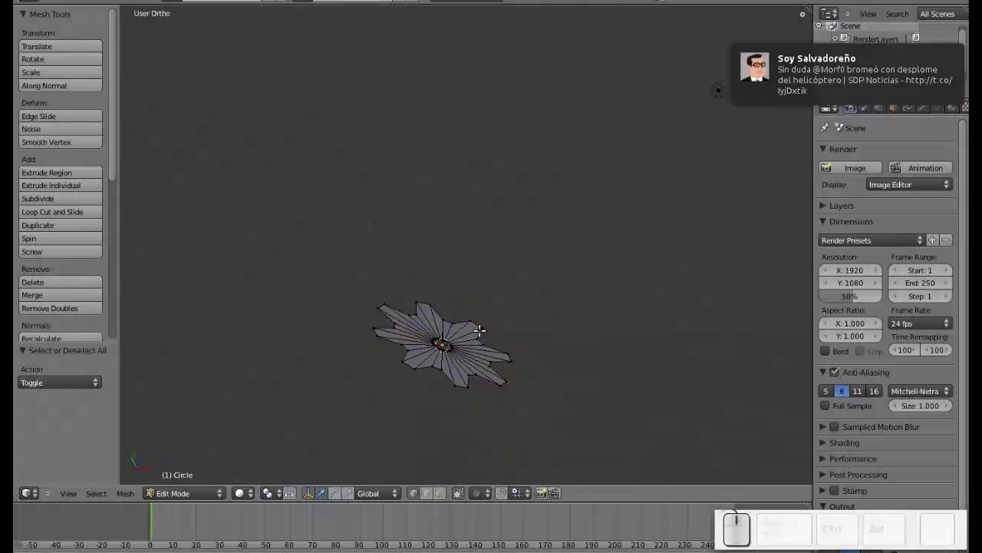
pyautogui.press('a')
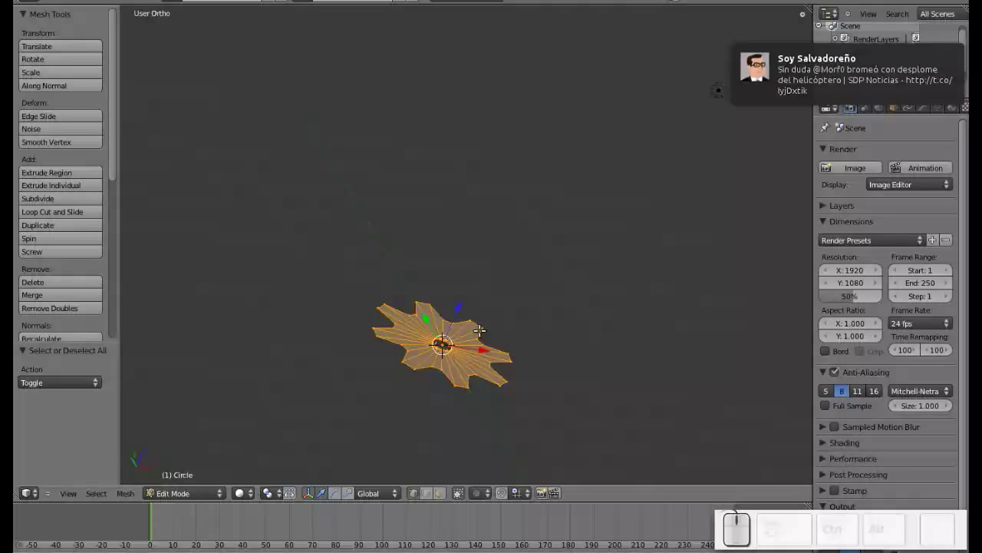
pyautogui.press('e')
pyautogui.press('z')
pyautogui.press('z')
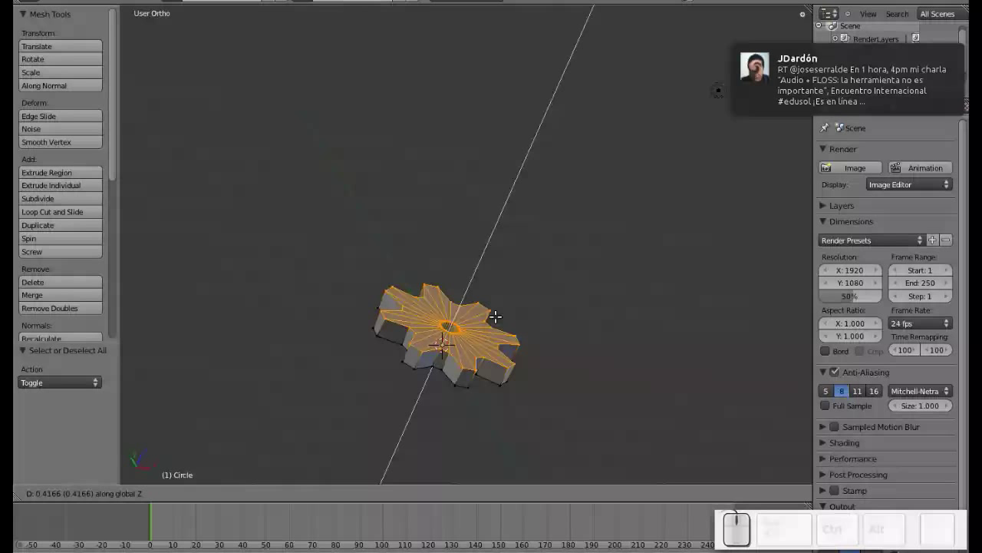
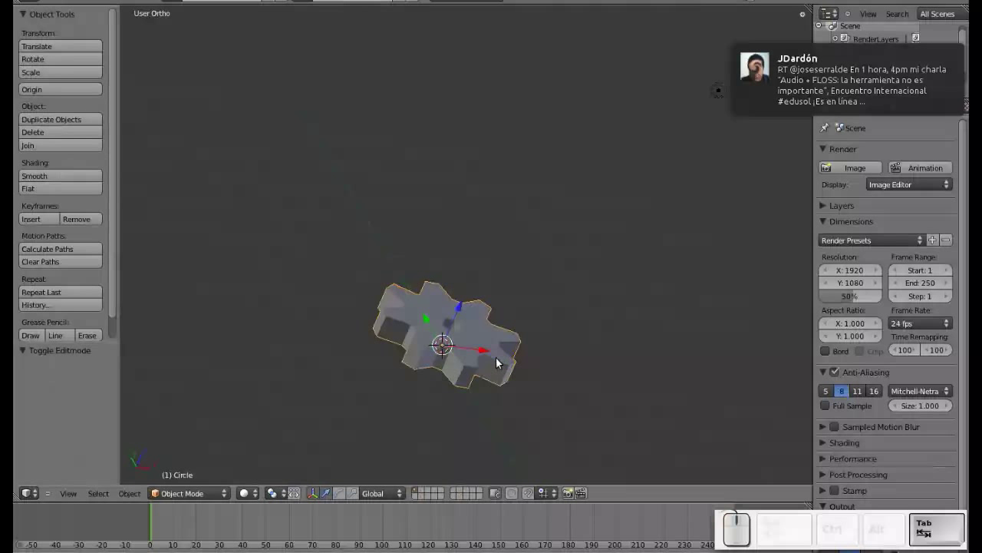
# - Inspect the solid gear and try Subsurf smoothing at level 2, then level 1
pyautogui.middleClick(487, 306)
pyautogui.click(427, 426)
pyautogui.scroll(3)
pyautogui.click(546, 206)
pyautogui.middleClick(524, 234)
pyautogui.click(495, 293)
pyautogui.press('ctrl+2')
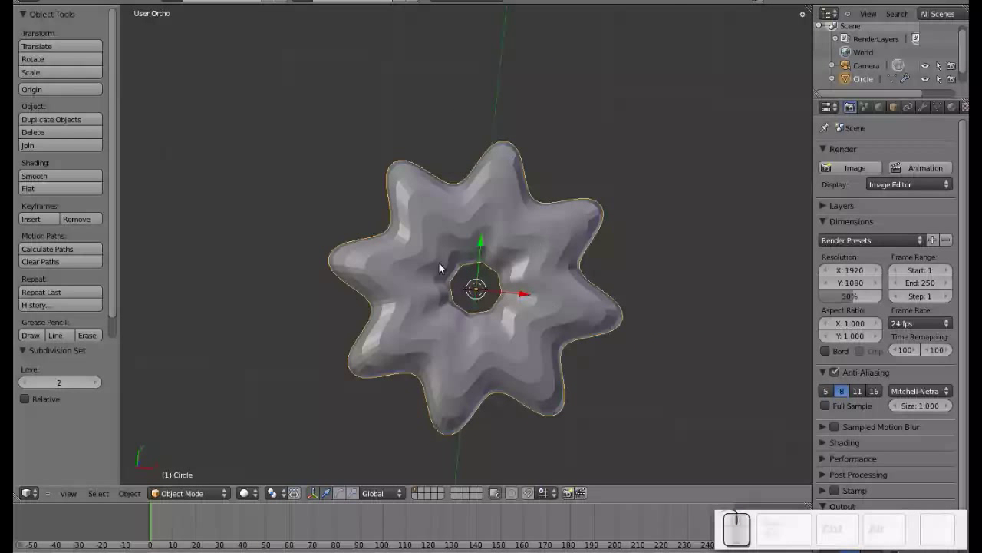
pyautogui.press('ctrl+1')
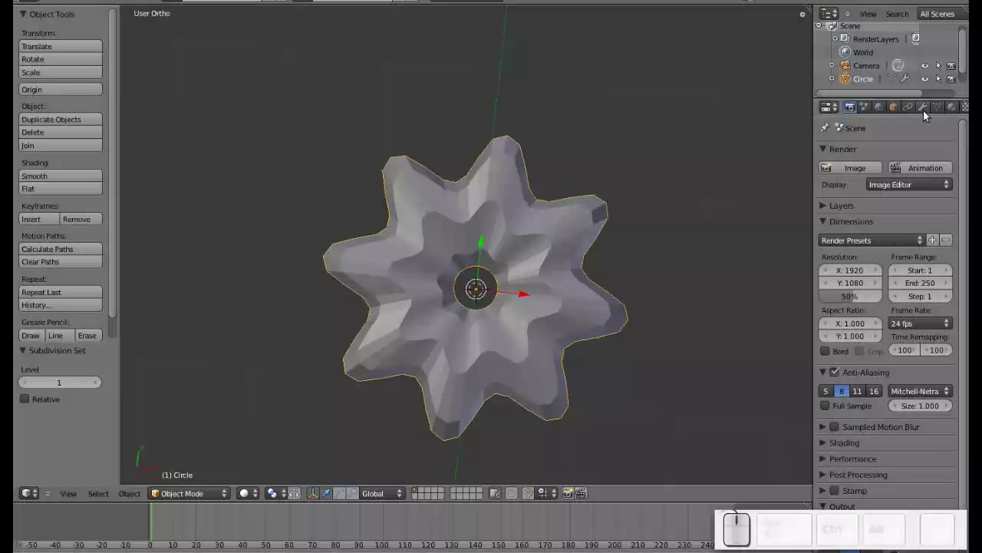
# - Remove the Subsurf modifier from the Circle object so the teeth stay sharp
pyautogui.click(930, 108)
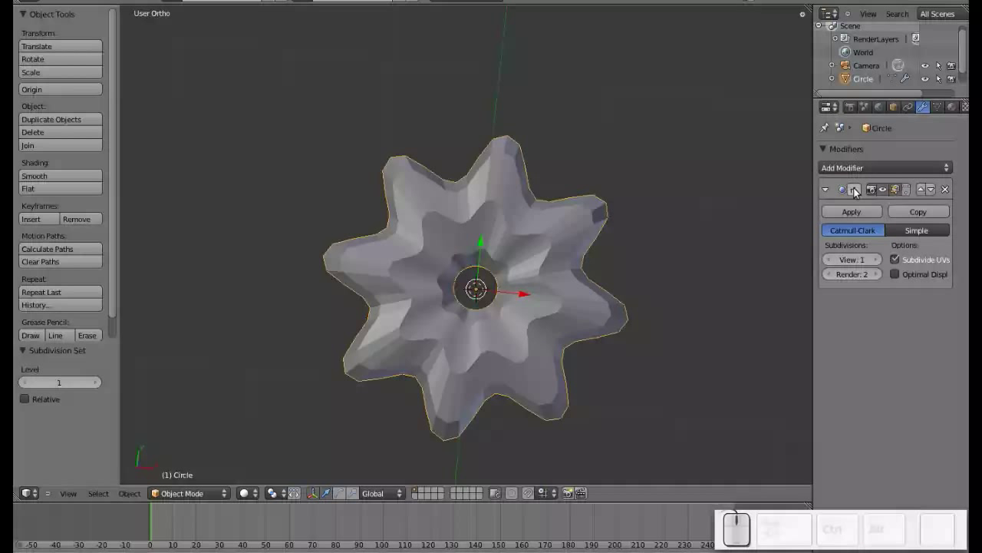
pyautogui.click(952, 188)
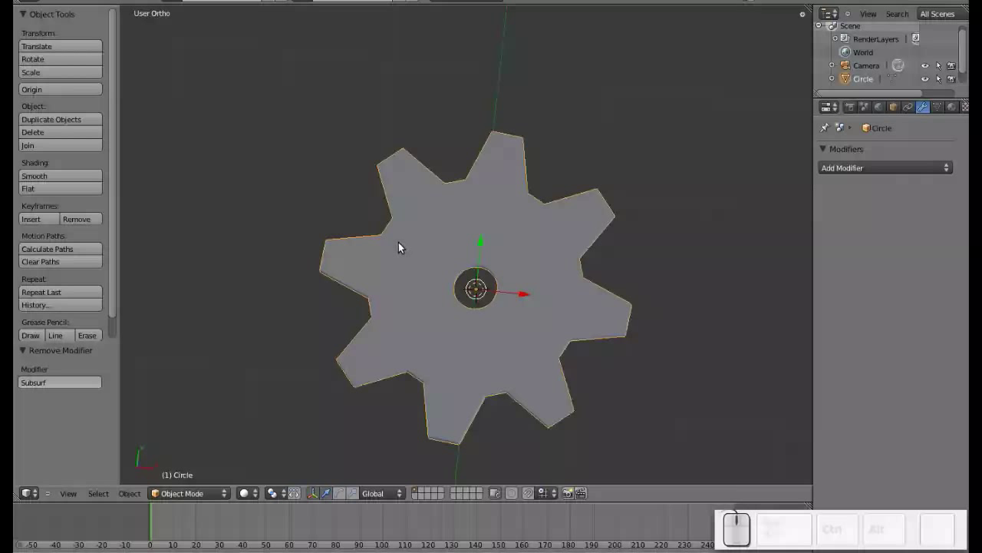
# - Add a loop cut edge ring around the gear's centre hole in Edit Mode
pyautogui.press('ctrl+Tab')
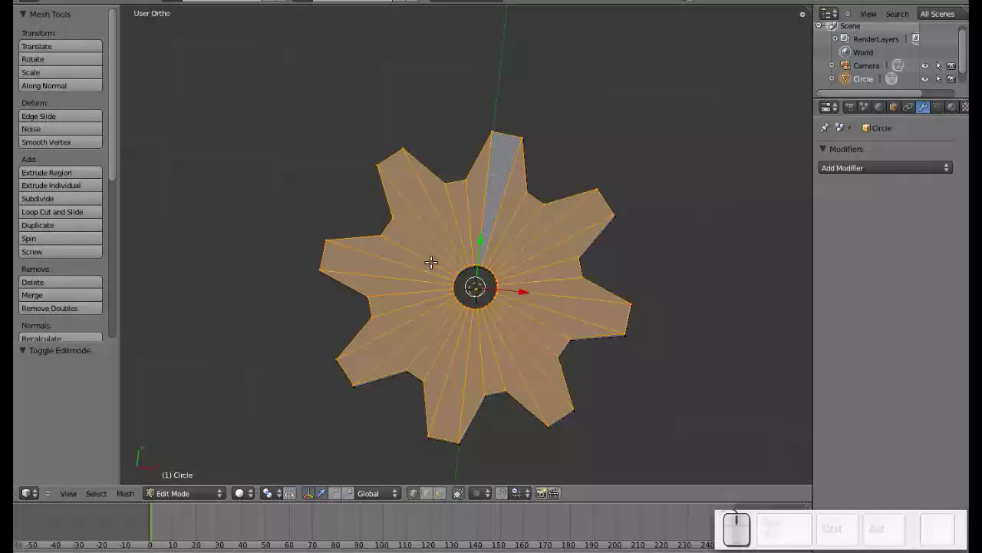
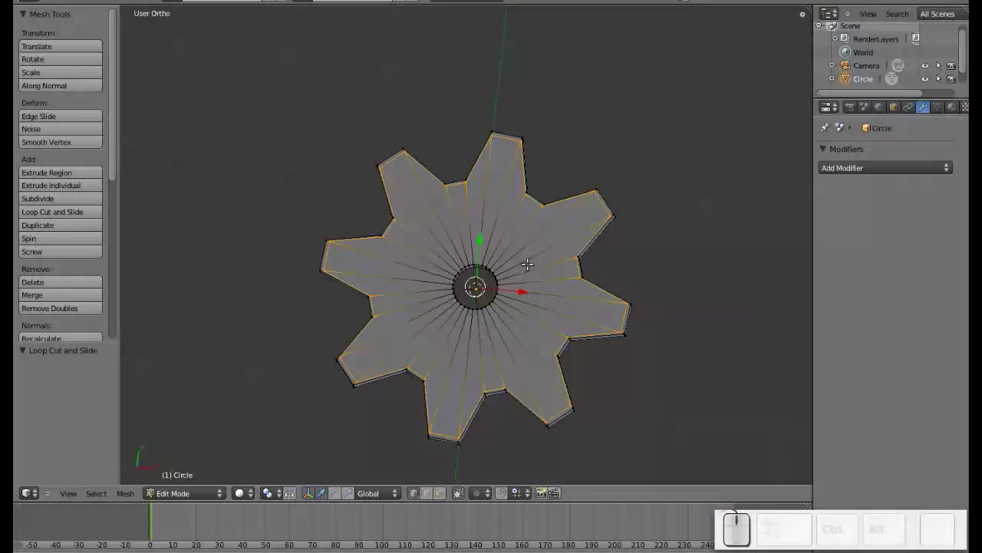
pyautogui.press('ctrl+r')
pyautogui.click(520, 262)
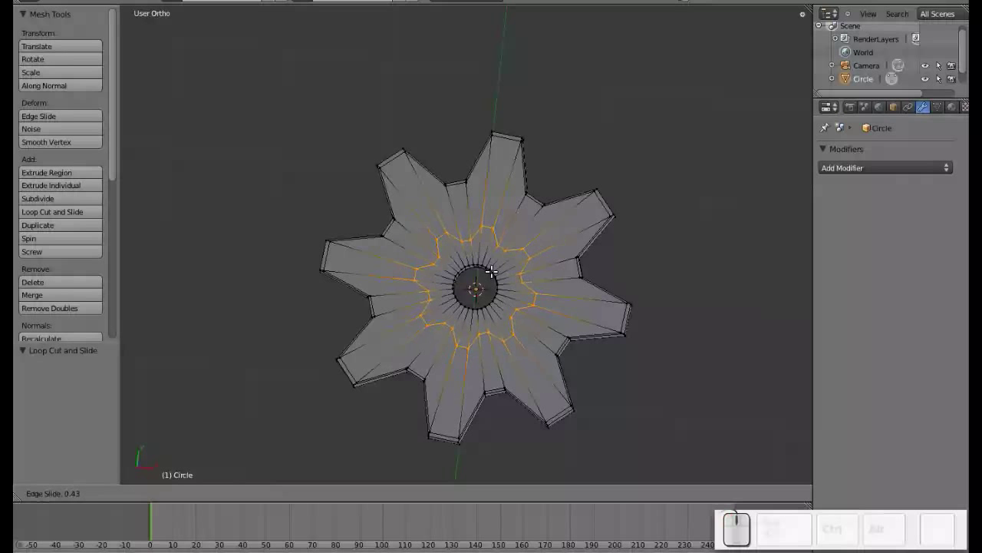
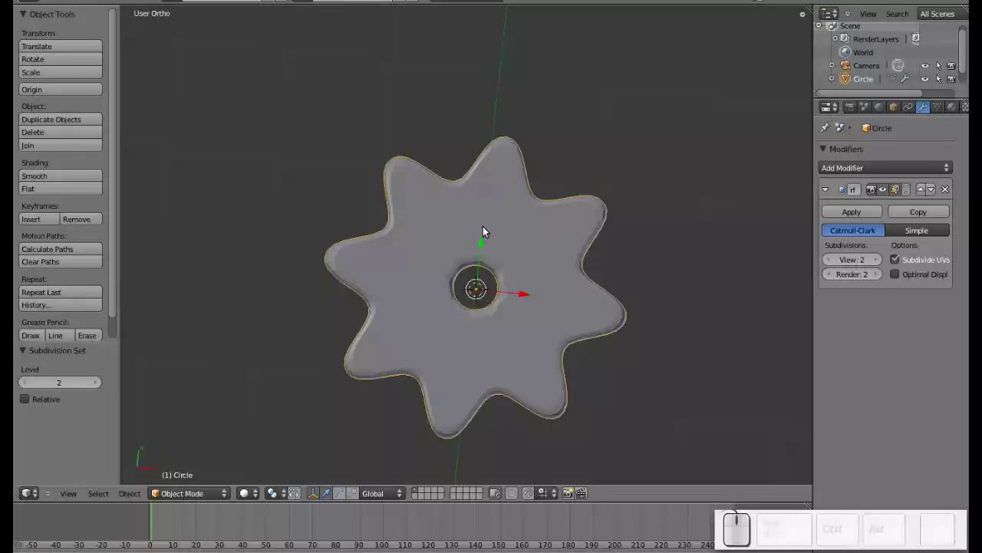
# - Test one subsurf level, then remove the Subsurf modifier and return to Object Mode
pyautogui.press('ctrl+1')
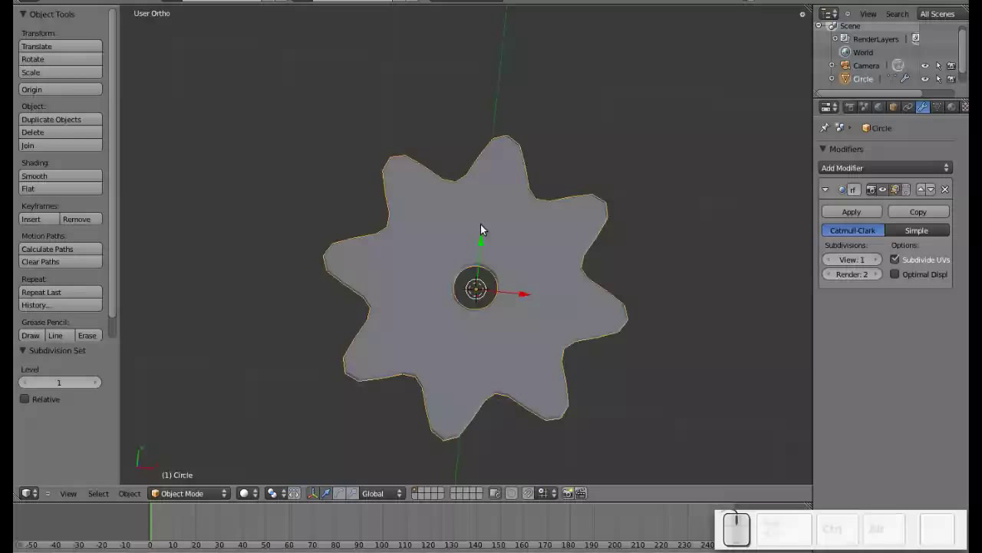
pyautogui.press('Tab')
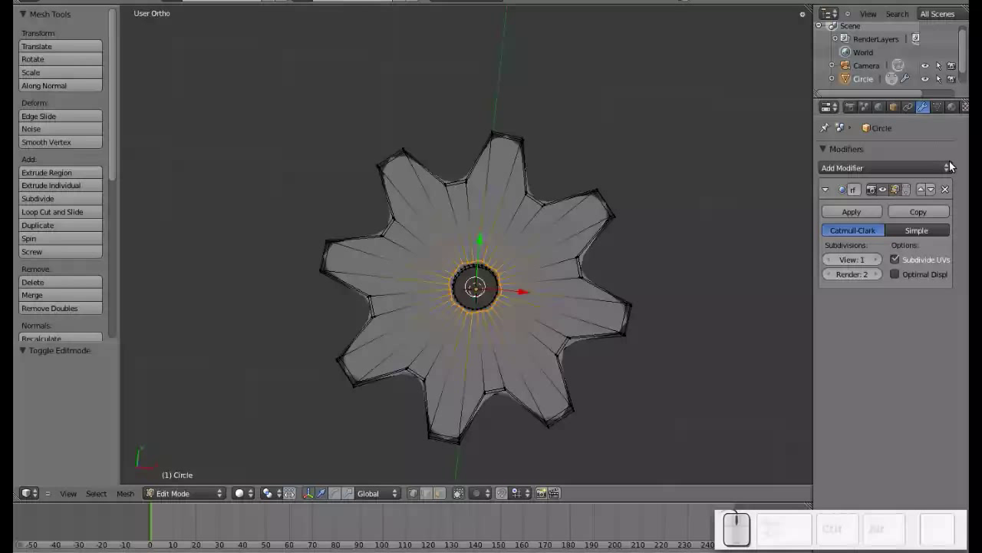
pyautogui.click(950, 192)
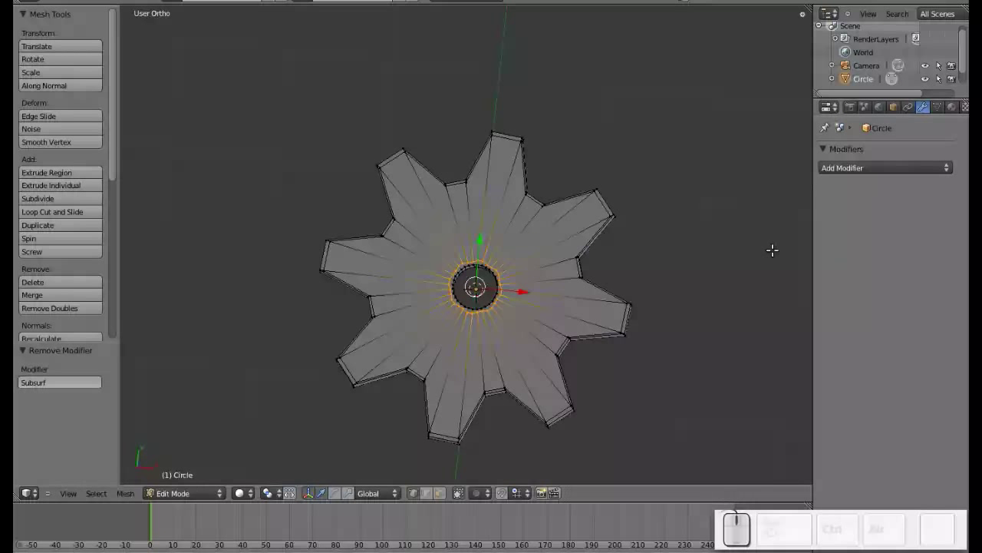
pyautogui.press('Tab')
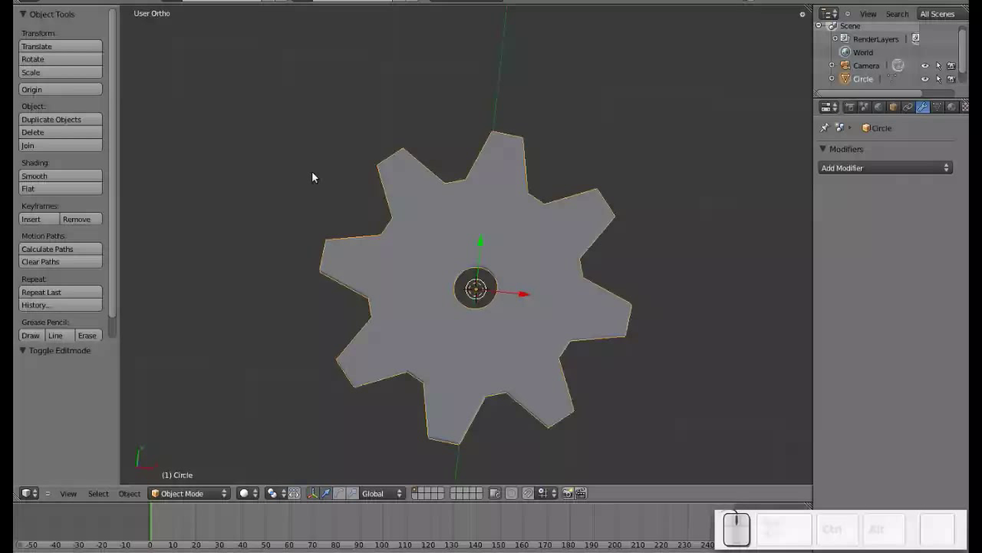
pyautogui.click(88, 178)
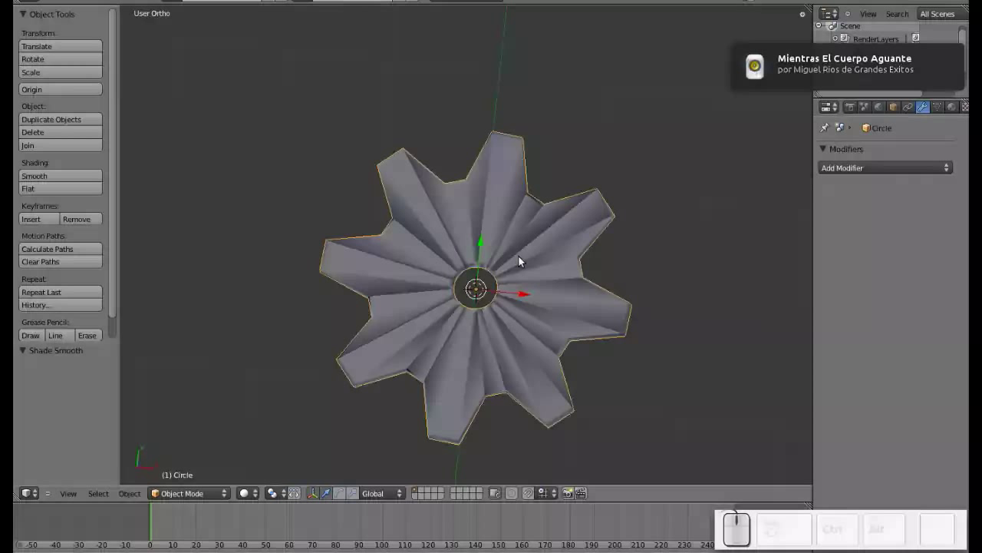
pyautogui.press('Tab')
pyautogui.press('a')
pyautogui.press('ctrl+n')
pyautogui.press('Tab')
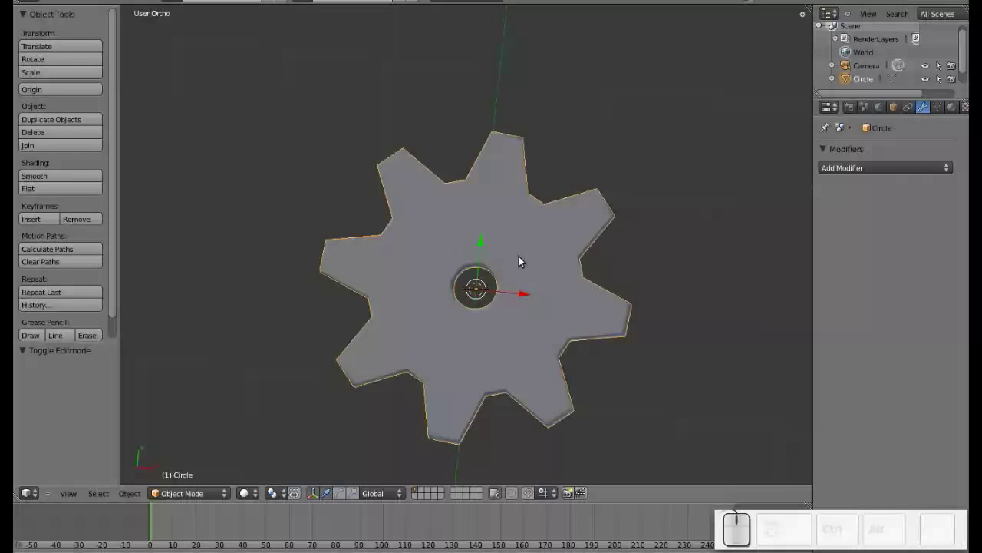
pyautogui.moveTo(493, 267); pyautogui.dragTo(357, 341)
pyautogui.scroll(-3)
pyautogui.middleClick(464, 284)
pyautogui.click(605, 207)
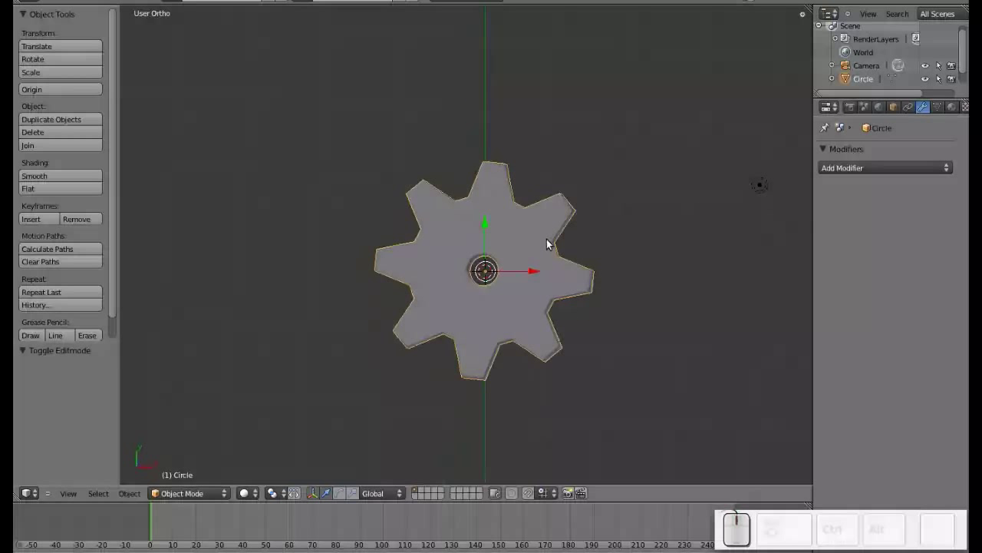
# - From top view, duplicate the gear and place the copy meshing at the original's upper right
pyautogui.press('KP_7')
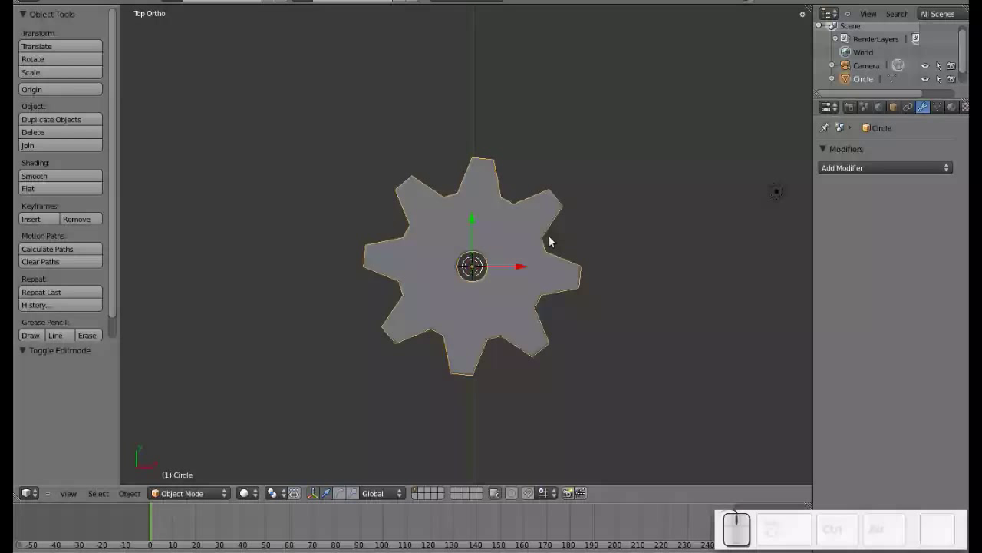
pyautogui.moveTo(591, 269); pyautogui.dragTo(590, 277)
pyautogui.moveTo(584, 285); pyautogui.dragTo(442, 283)
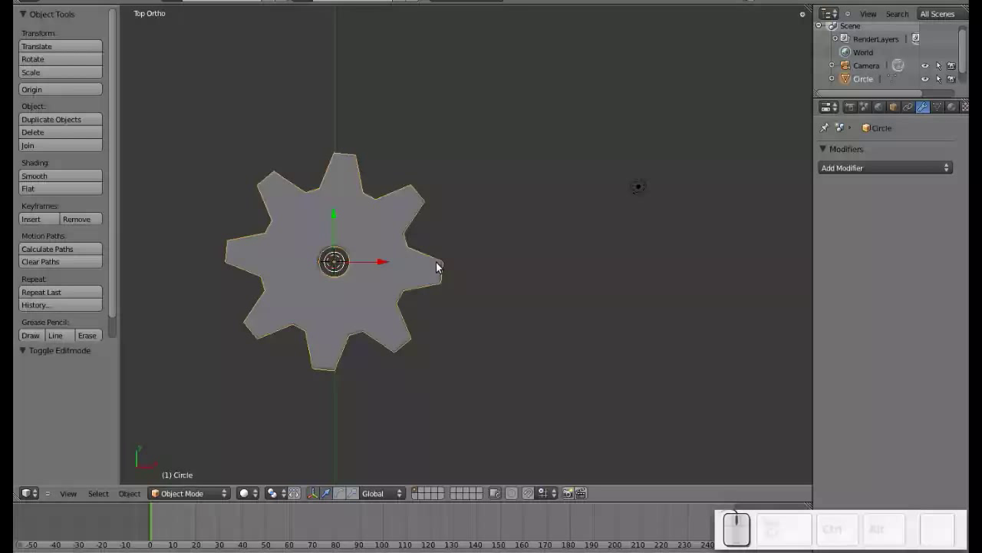
pyautogui.press('shift+d')
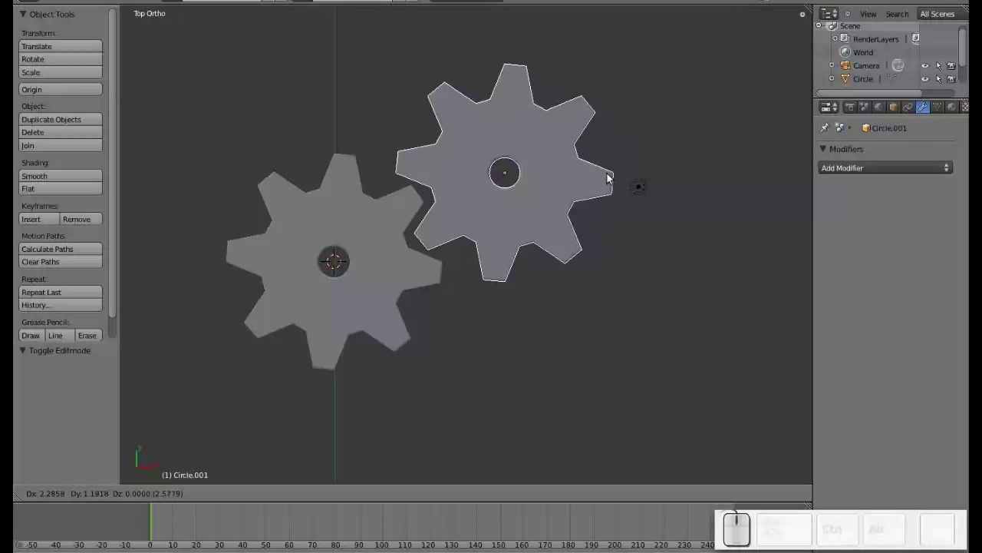
pyautogui.click(608, 175)
# - Duplicate again for a third gear at lower right, then start a fourth copy
pyautogui.press('shift+d')
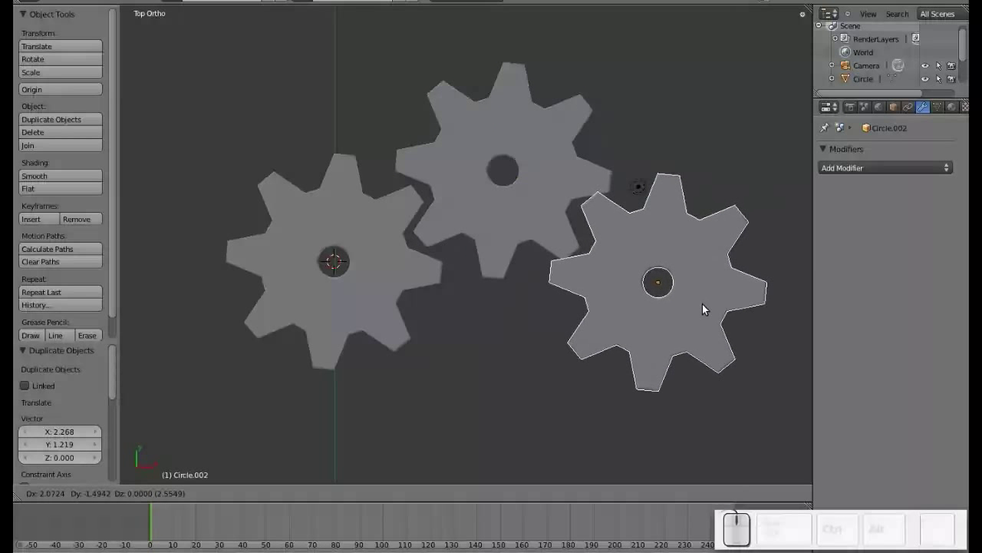
pyautogui.click(701, 314)
pyautogui.moveTo(688, 309); pyautogui.dragTo(577, 299)
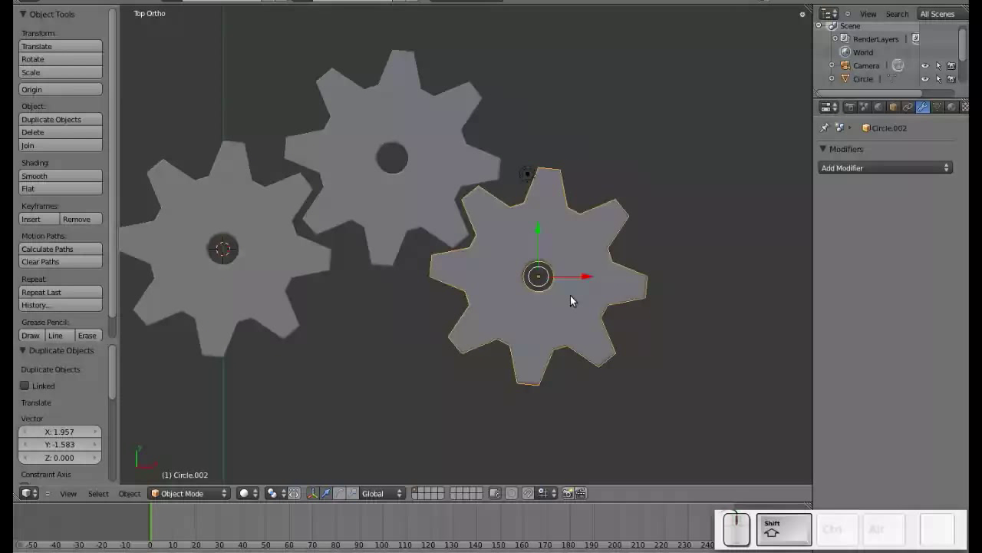
pyautogui.press('shift+d')
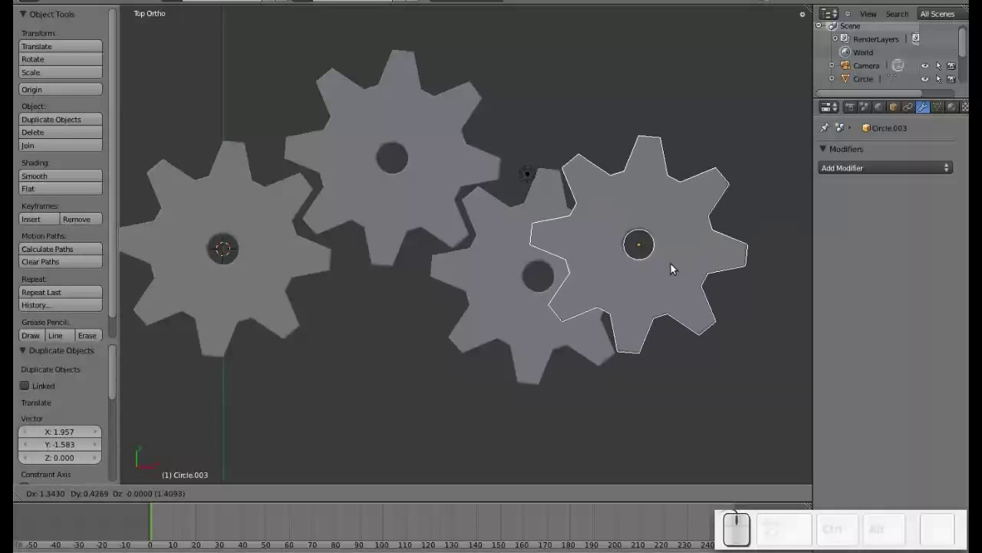
# - Drop the fourth gear beside the third and rotate it 90 degrees to stand upright
pyautogui.click(674, 266)
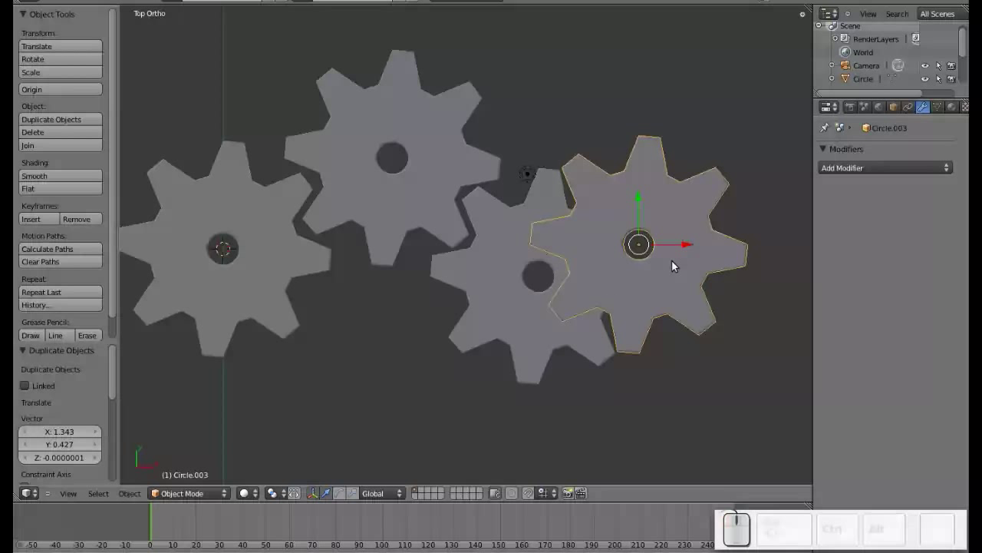
pyautogui.press('r')
pyautogui.press('y')
pyautogui.press('KP_9')
pyautogui.press('KP_0')
pyautogui.press('KP_Enter')
pyautogui.scroll(-3)
pyautogui.middleClick(520, 336)
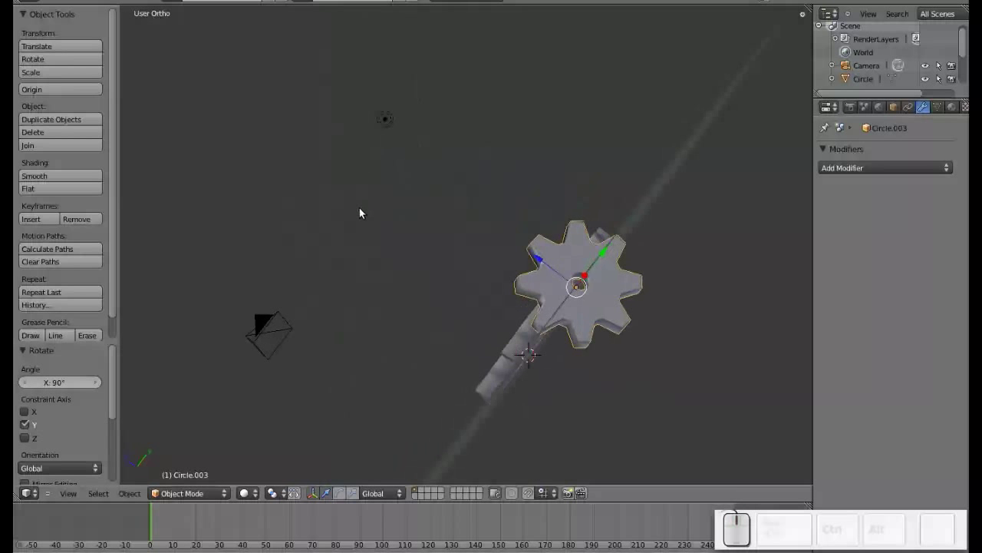
pyautogui.middleClick(472, 319)
# - Move the upright gear along Z, Y and X so its teeth sit against the flat gears
pyautogui.moveTo(545, 275); pyautogui.dragTo(496, 271)
pyautogui.middleClick(551, 275)
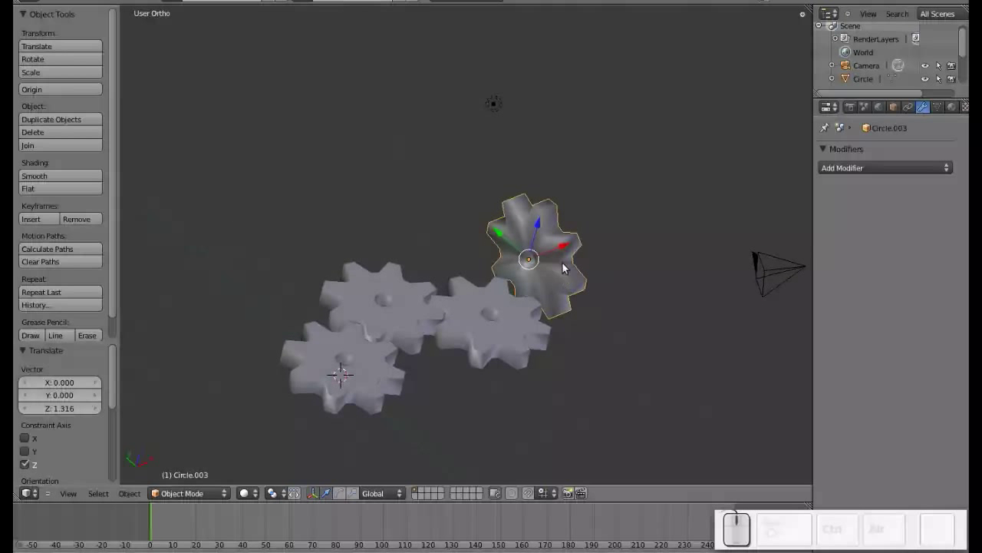
pyautogui.moveTo(508, 240); pyautogui.dragTo(453, 310)
pyautogui.middleClick(597, 281)
pyautogui.scroll(3)
pyautogui.middleClick(551, 339)
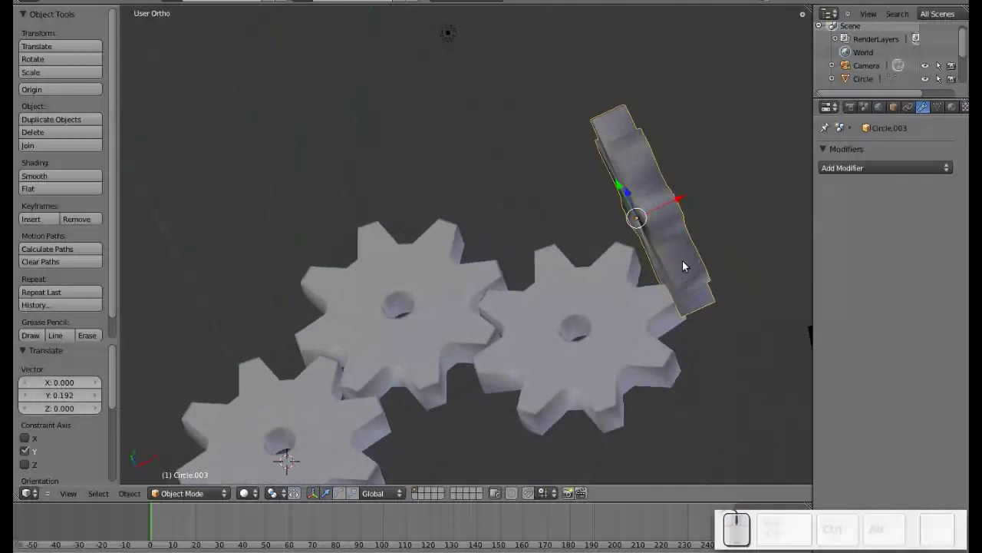
pyautogui.moveTo(668, 207); pyautogui.dragTo(554, 306)
pyautogui.middleClick(653, 291)
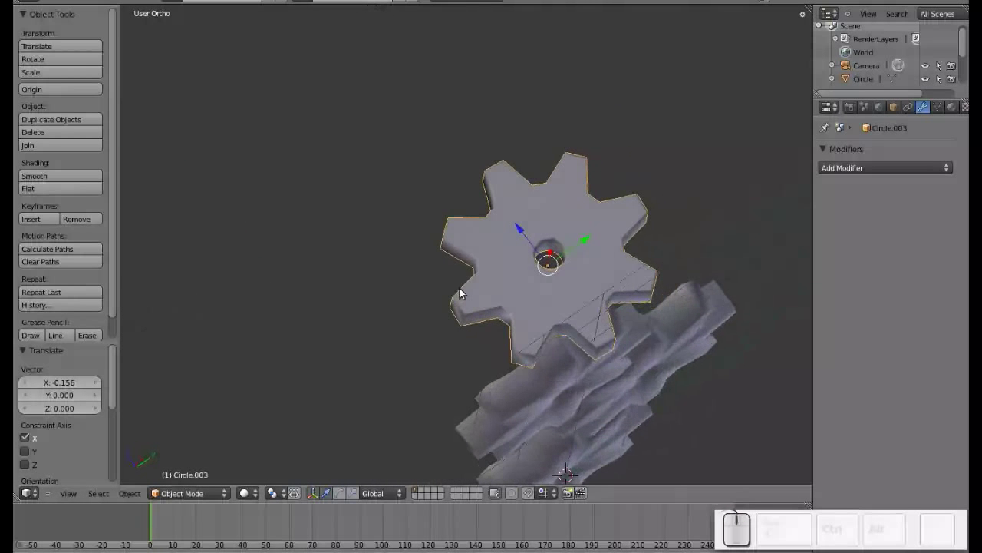
pyautogui.moveTo(521, 175); pyautogui.dragTo(461, 181)
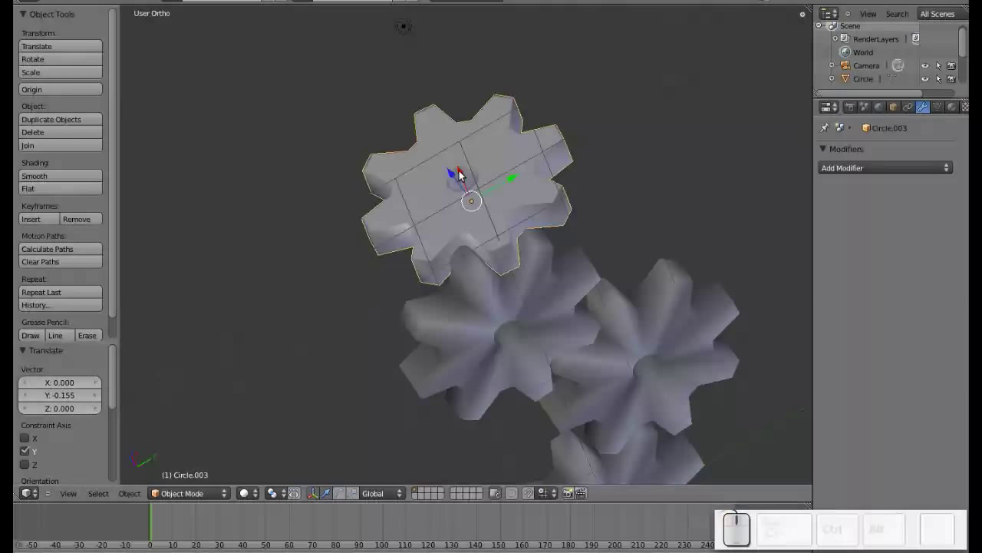
pyautogui.moveTo(463, 175); pyautogui.dragTo(487, 214)
pyautogui.moveTo(486, 215); pyautogui.dragTo(519, 286)
pyautogui.middleClick(465, 313)
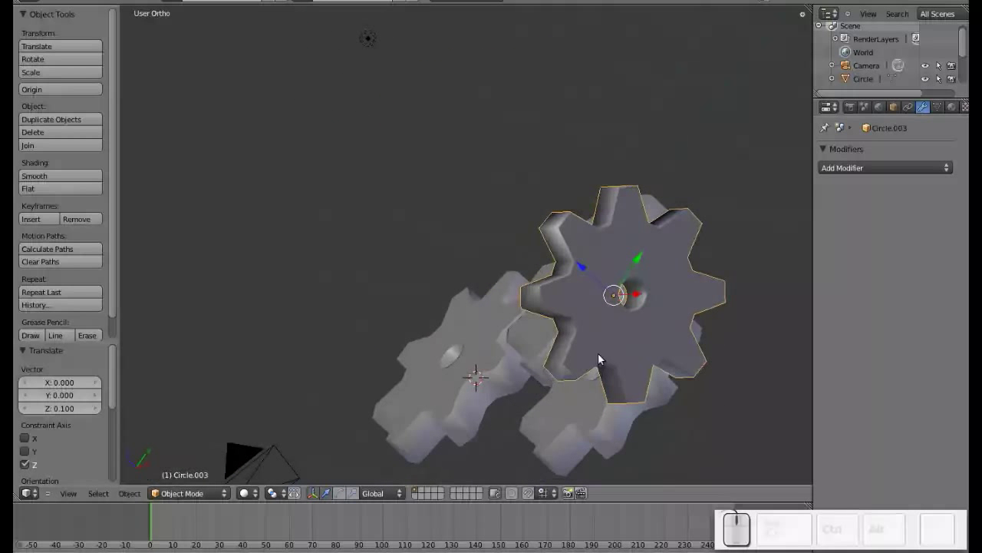
# - Recalculate the upright gear's normals with Ctrl+N on all geometry, then return to Object Mode
pyautogui.rightClick(645, 346)
pyautogui.press('Tab')
pyautogui.press('a')
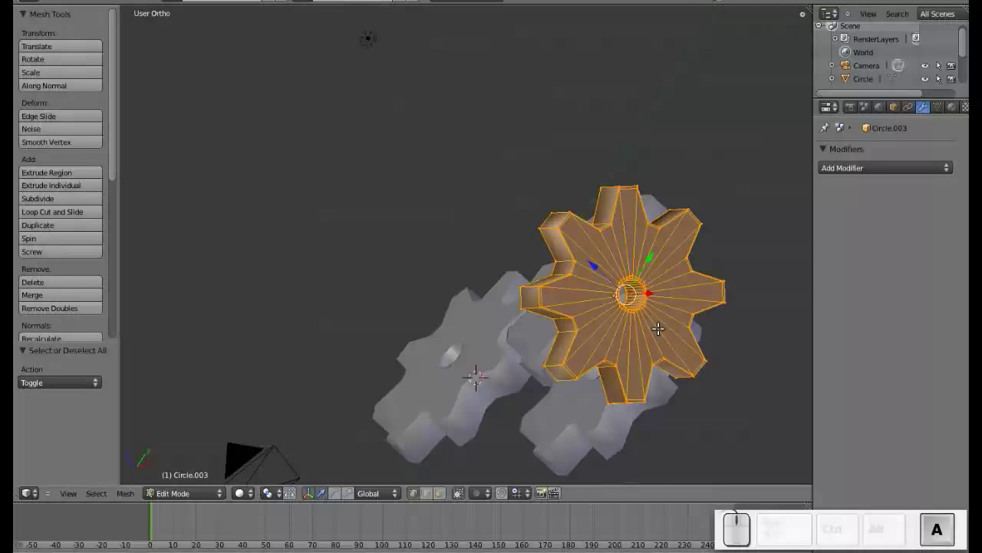
pyautogui.press('ctrl+n')
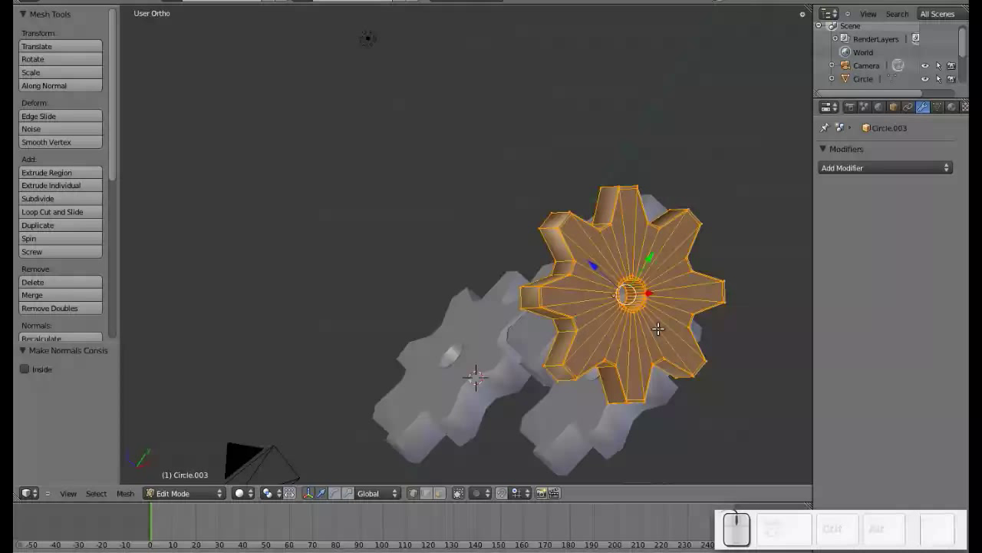
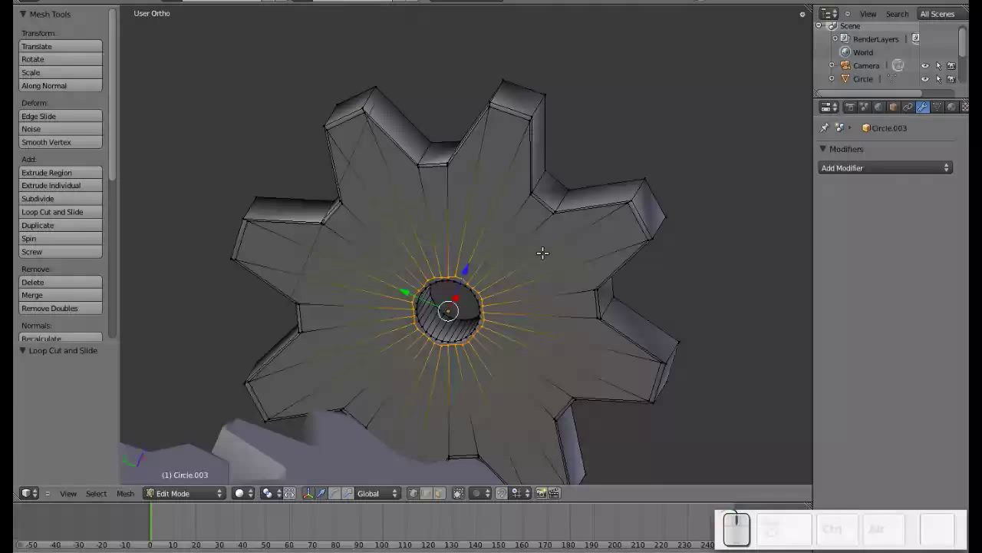
pyautogui.press('Tab')
pyautogui.middleClick(586, 285)
pyautogui.scroll(-3)
# - Switch to top ortho view and pan to centre the gear chain before adding a new object
pyautogui.click(650, 293)
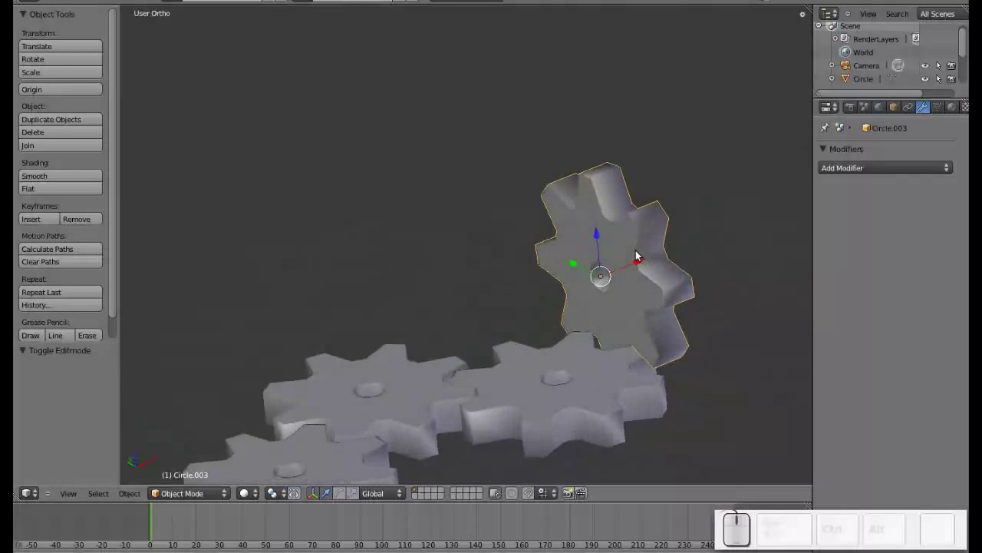
pyautogui.scroll(-3)
pyautogui.click(597, 289)
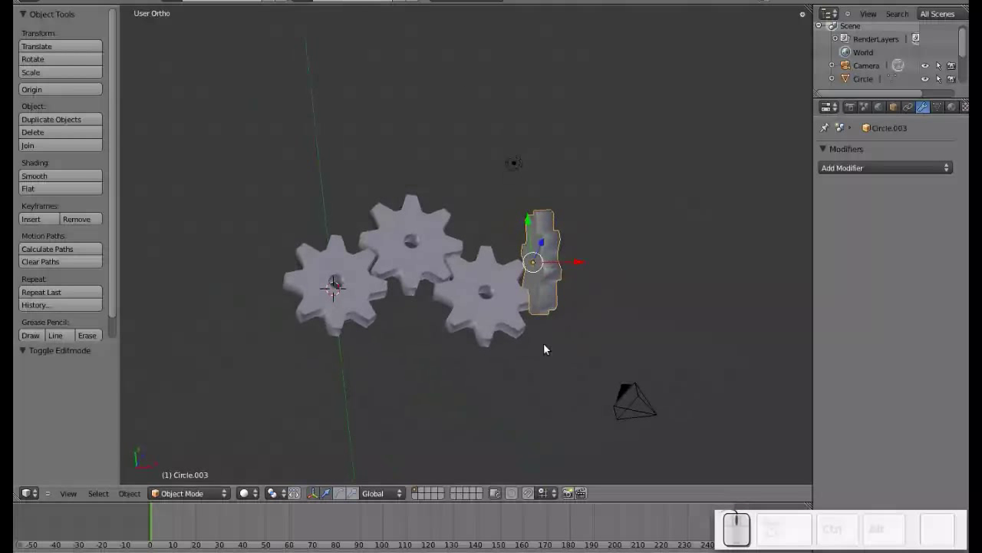
pyautogui.moveTo(350, 323); pyautogui.dragTo(535, 273)
pyautogui.press('KP_7')
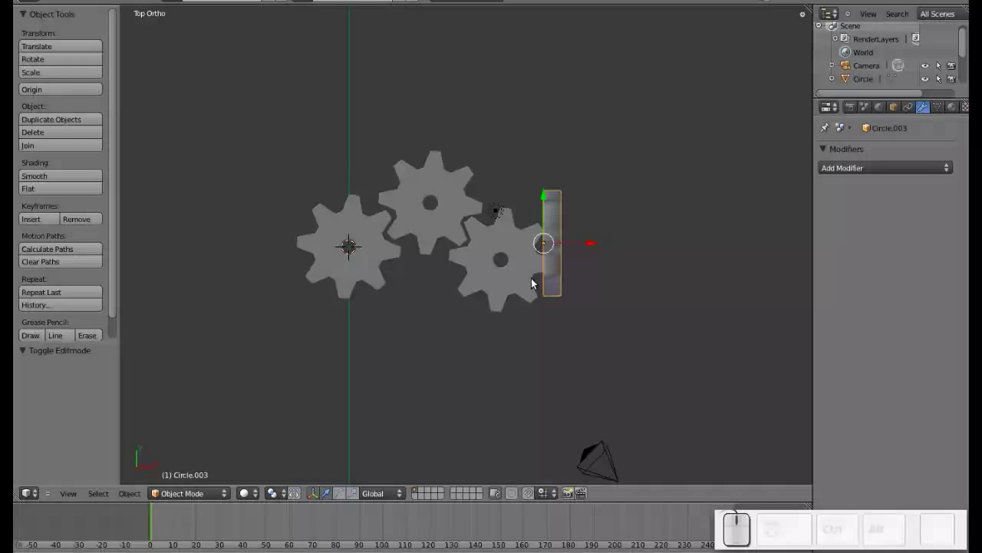
pyautogui.moveTo(434, 275); pyautogui.dragTo(471, 264)
pyautogui.moveTo(464, 256); pyautogui.dragTo(524, 231)
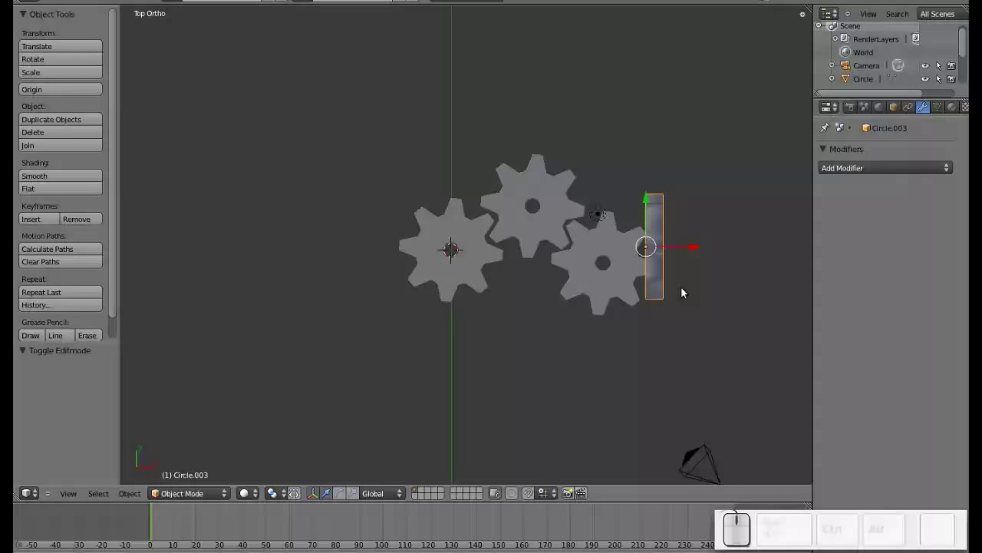
pyautogui.moveTo(484, 277); pyautogui.dragTo(462, 269)
# - Add an Empty and slide it along X to sit left of the first gear
pyautogui.press('shift+a')
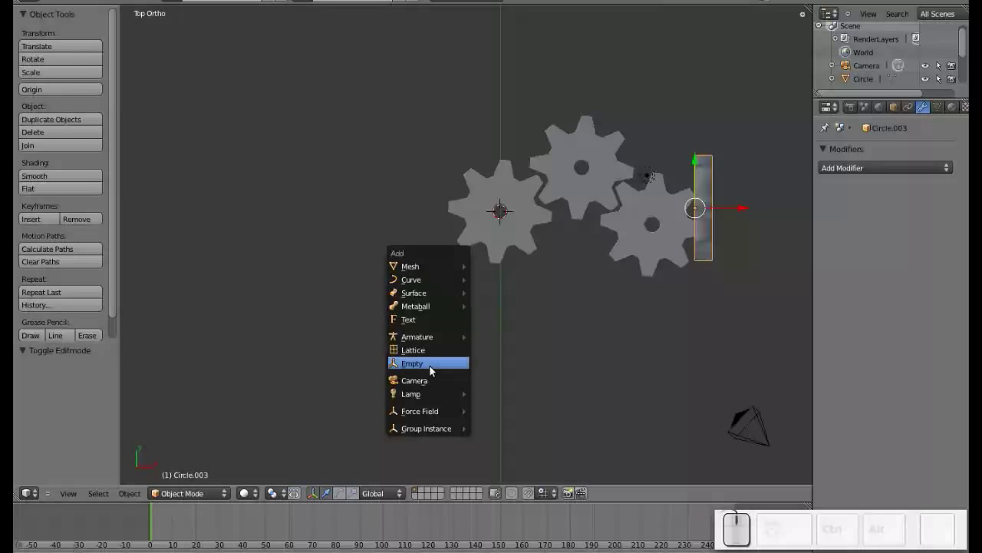
pyautogui.click(438, 368)
pyautogui.moveTo(552, 217); pyautogui.dragTo(423, 211)
pyautogui.moveTo(421, 213); pyautogui.dragTo(363, 260)
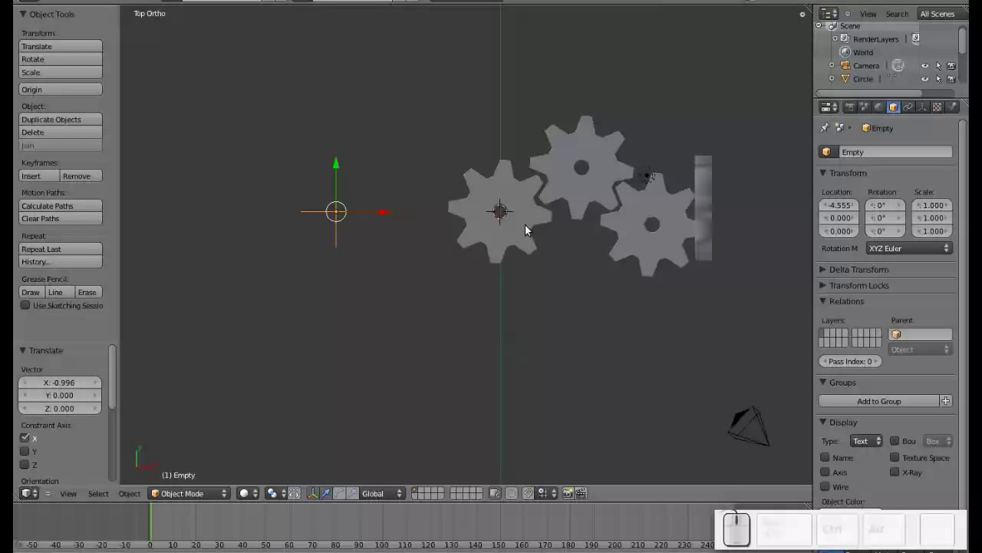
# - Give the first flat gear a Copy Rotation constraint from its constraints panel
pyautogui.rightClick(526, 214)
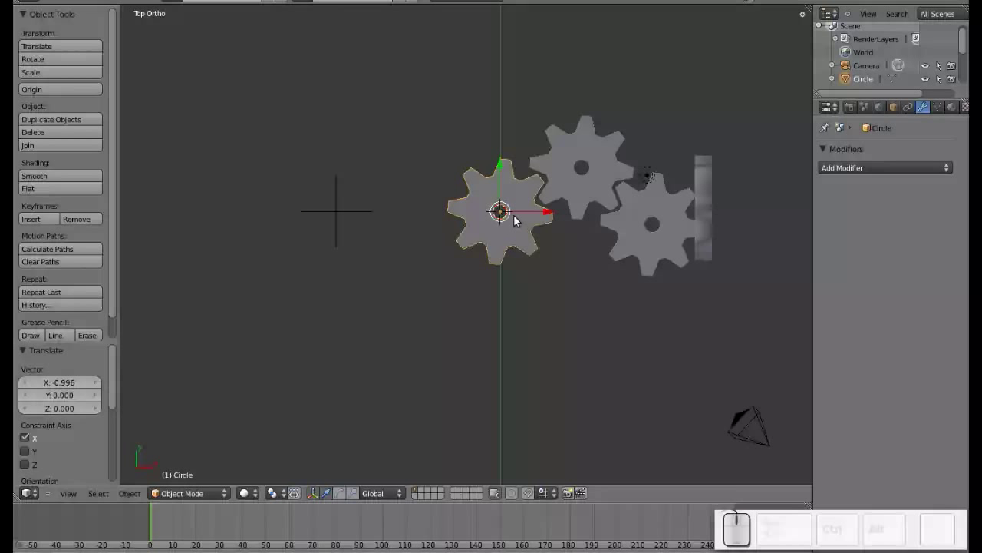
pyautogui.scroll(-3)
pyautogui.middleClick(447, 389)
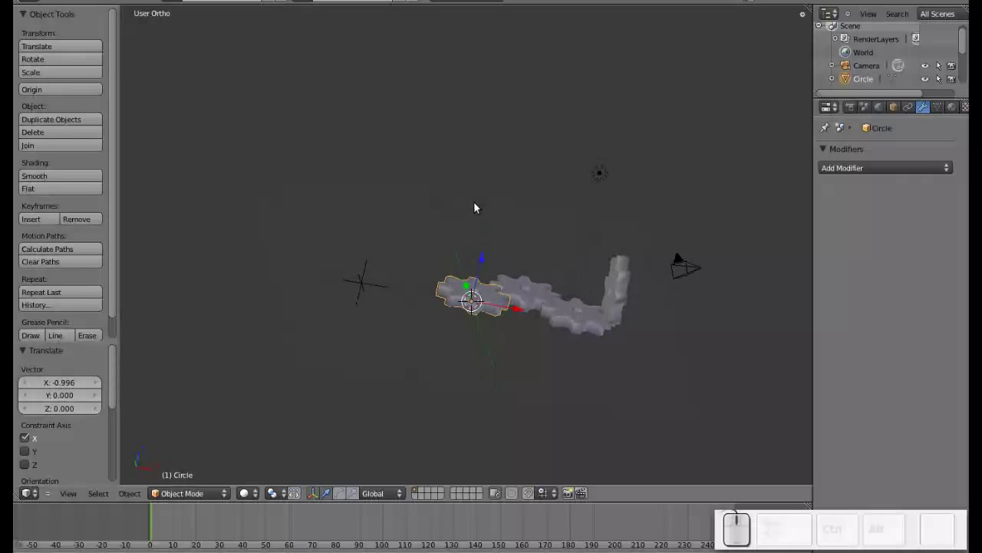
pyautogui.scroll(3)
pyautogui.scroll(-3)
pyautogui.middleClick(471, 397)
pyautogui.middleClick(465, 384)
pyautogui.middleClick(507, 357)
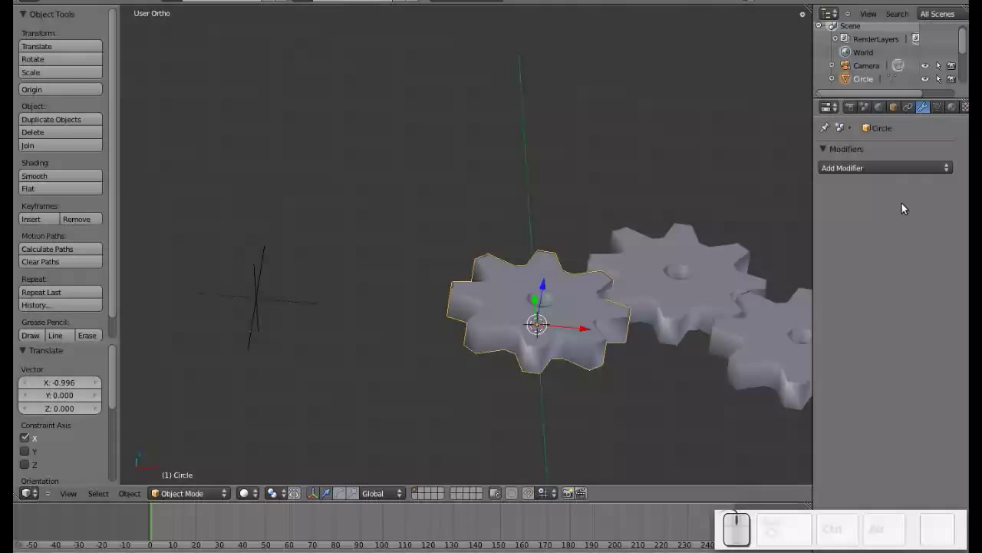
pyautogui.click(913, 110)
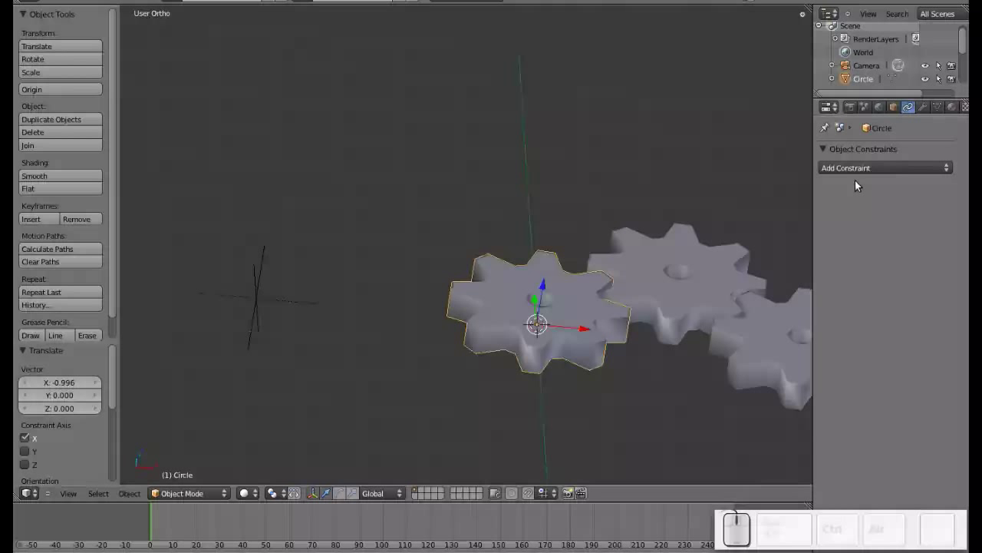
pyautogui.click(861, 167)
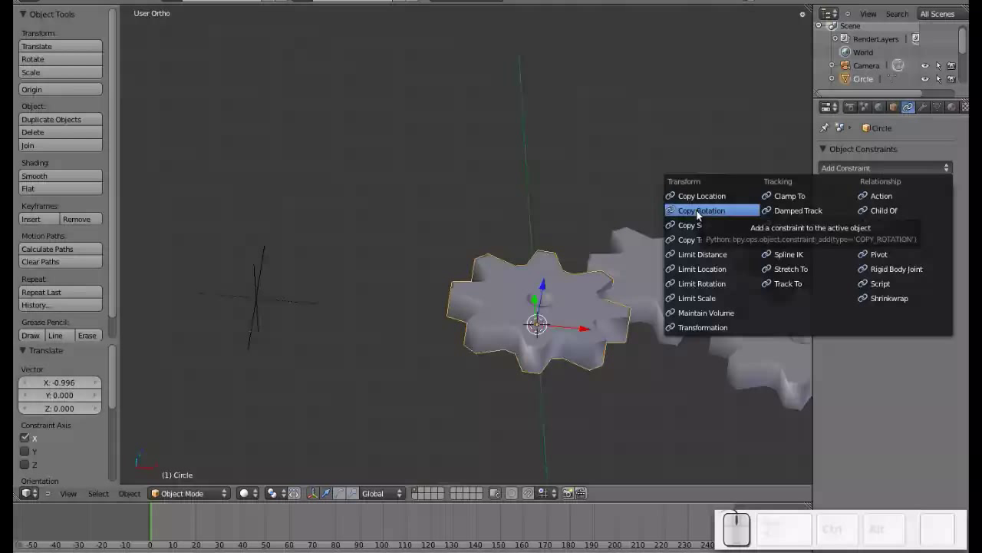
pyautogui.click(703, 215)
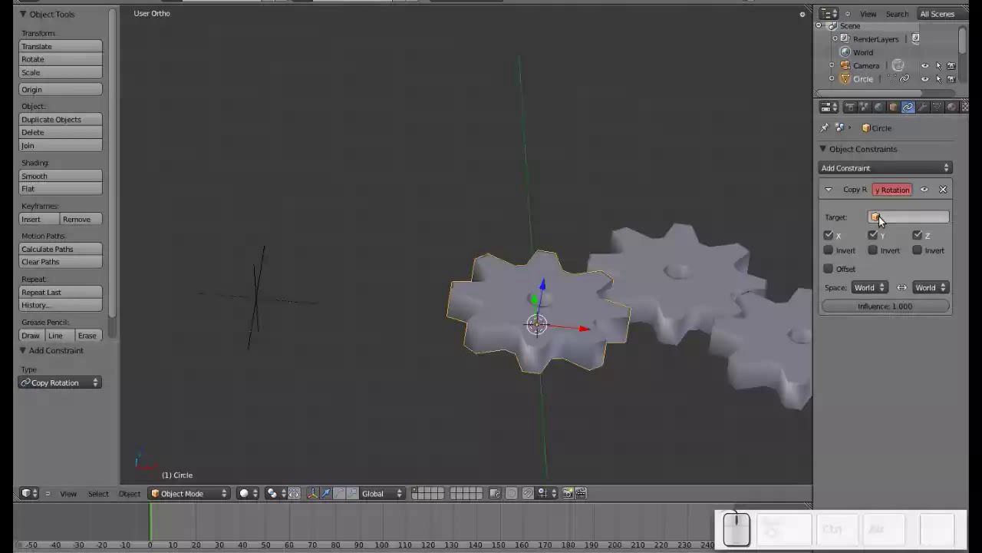
# - Target the Empty and disable X and Y so only Z rotation is copied
pyautogui.click(880, 224)
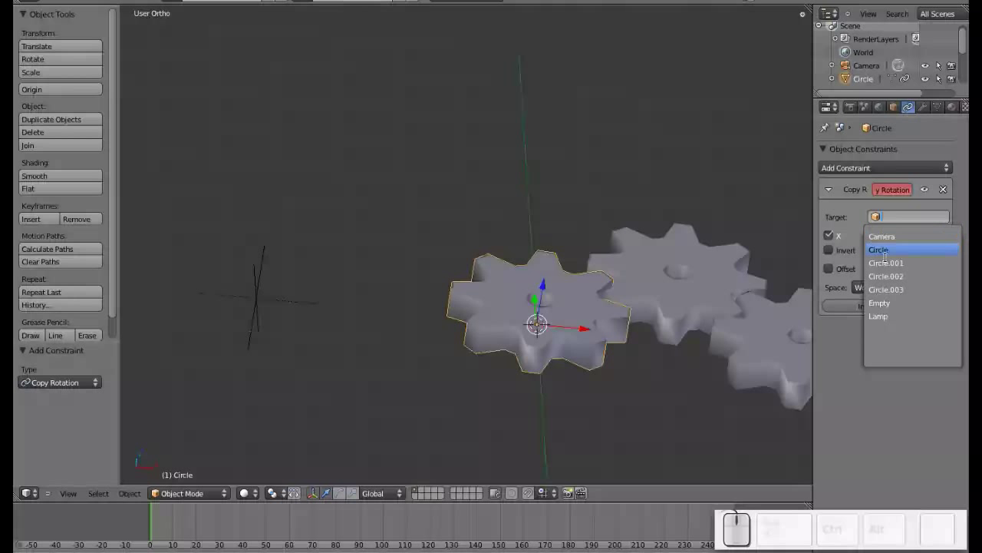
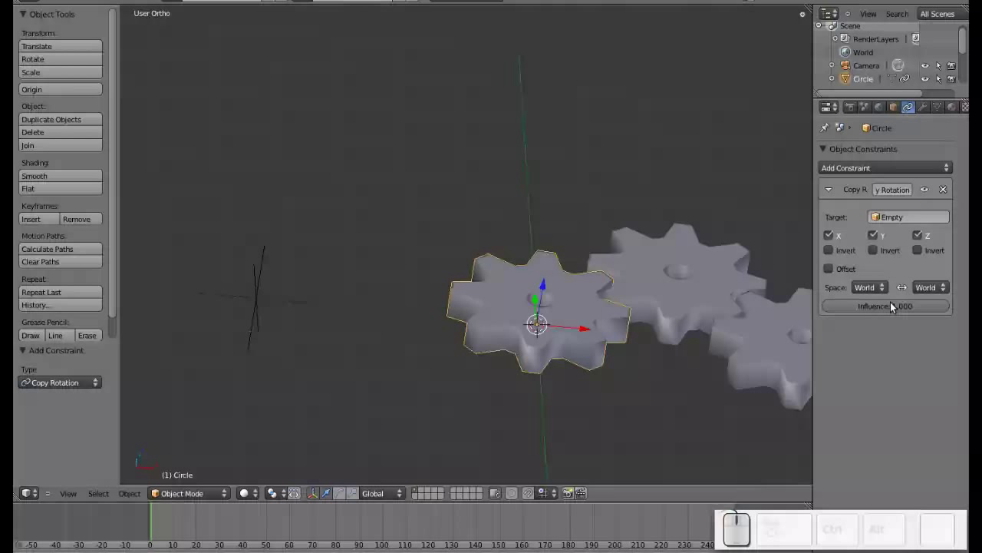
pyautogui.click(841, 242)
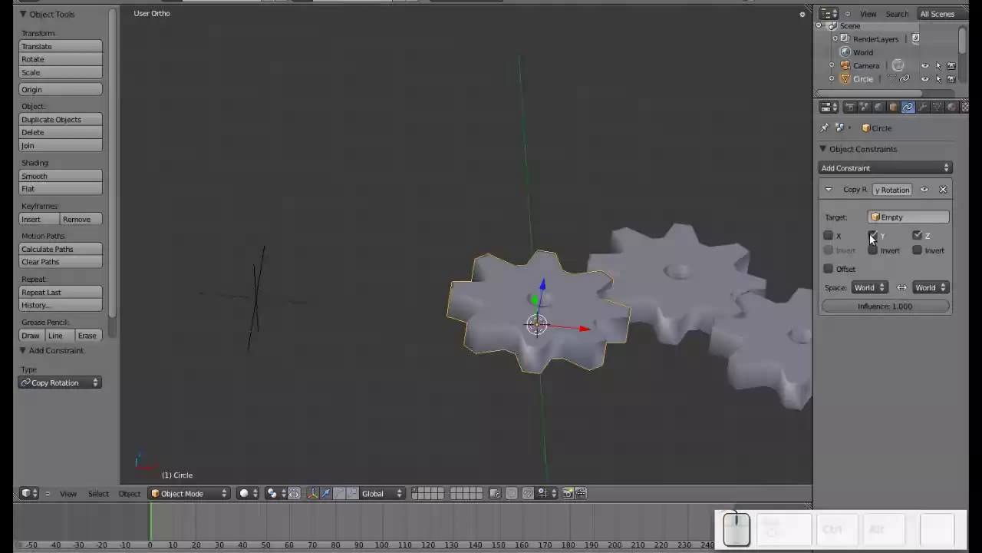
pyautogui.click(875, 237)
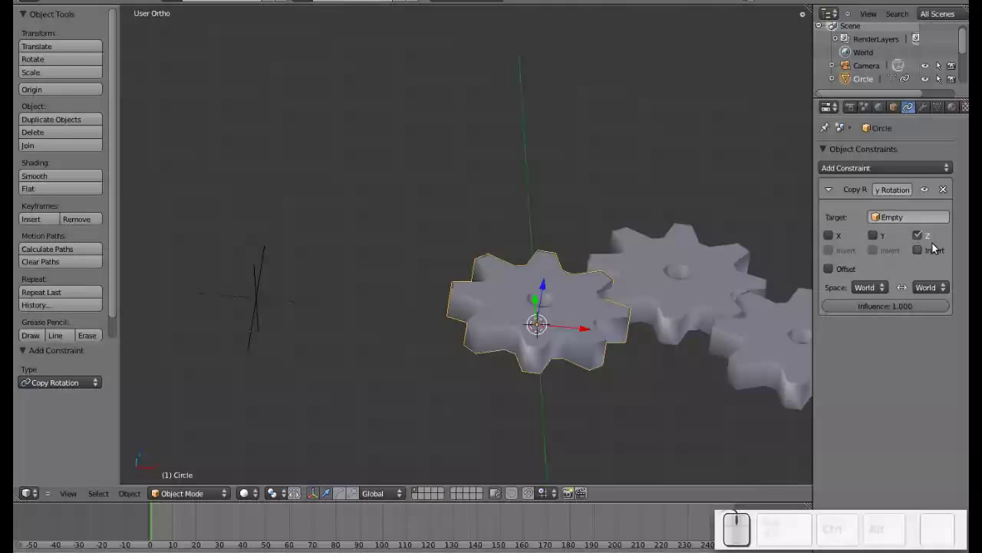
pyautogui.rightClick(264, 280)
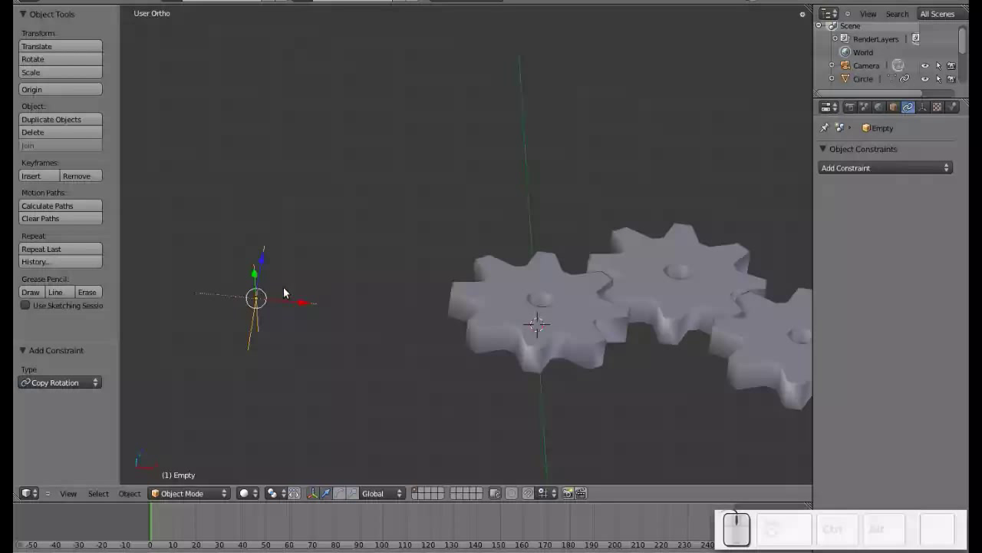
pyautogui.press('r')
pyautogui.press('z')
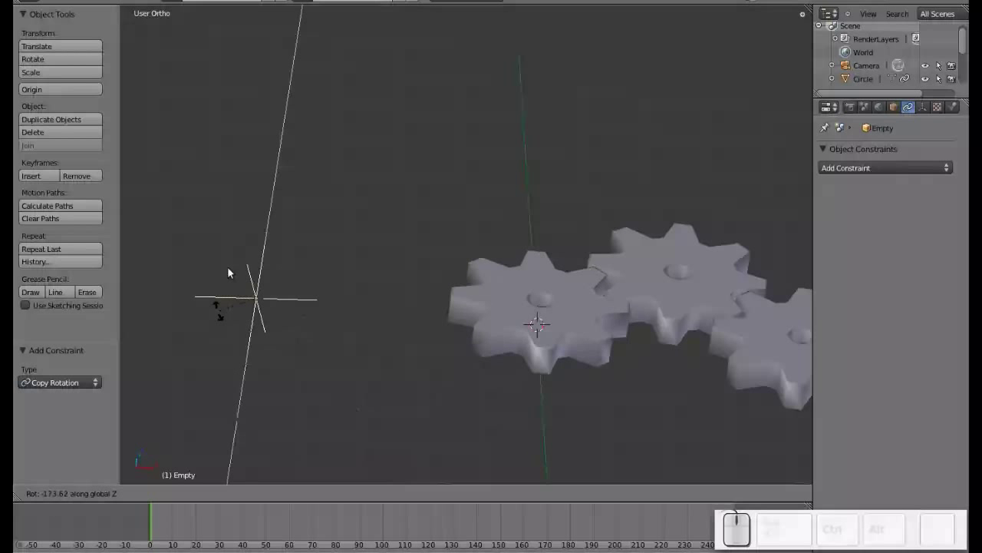
pyautogui.press('Escape')
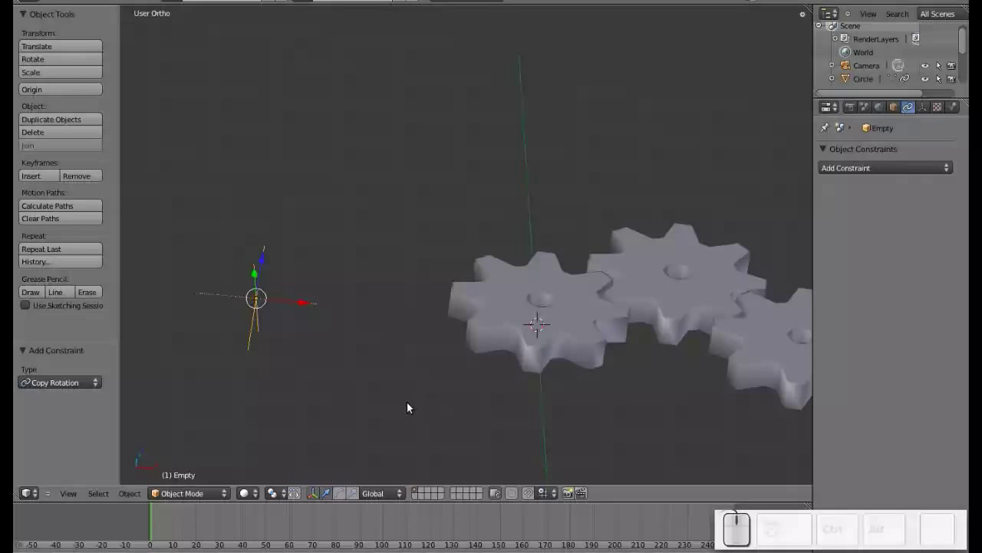
pyautogui.rightClick(579, 330)
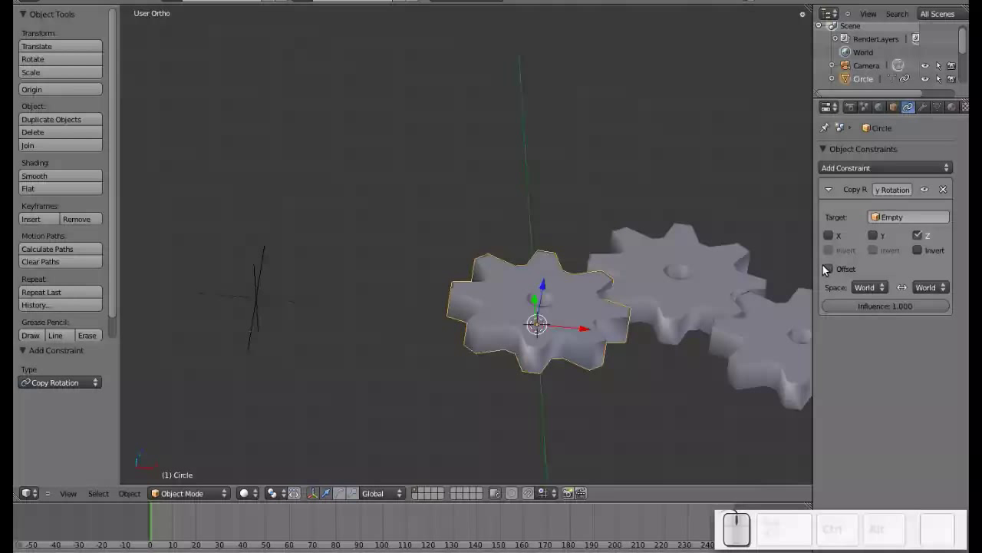
pyautogui.rightClick(261, 291)
pyautogui.press('r')
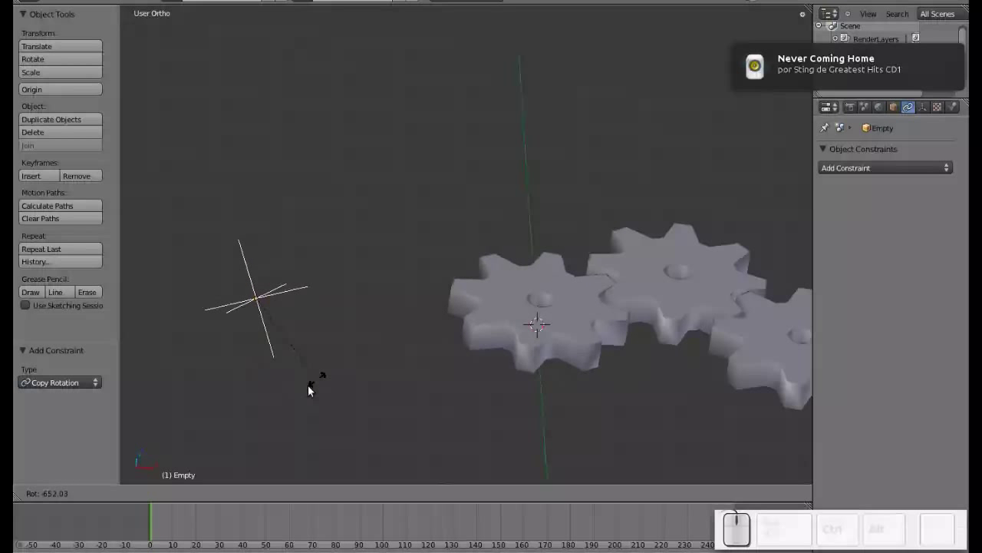
pyautogui.press('Escape')
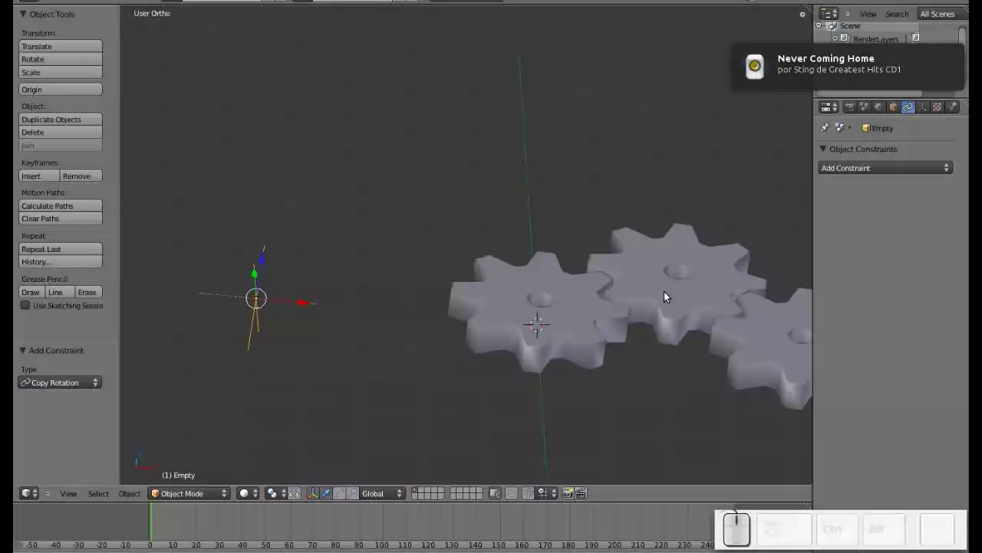
# - Give the second flat gear a Copy Rotation constraint with X and Y disabled
pyautogui.rightClick(666, 298)
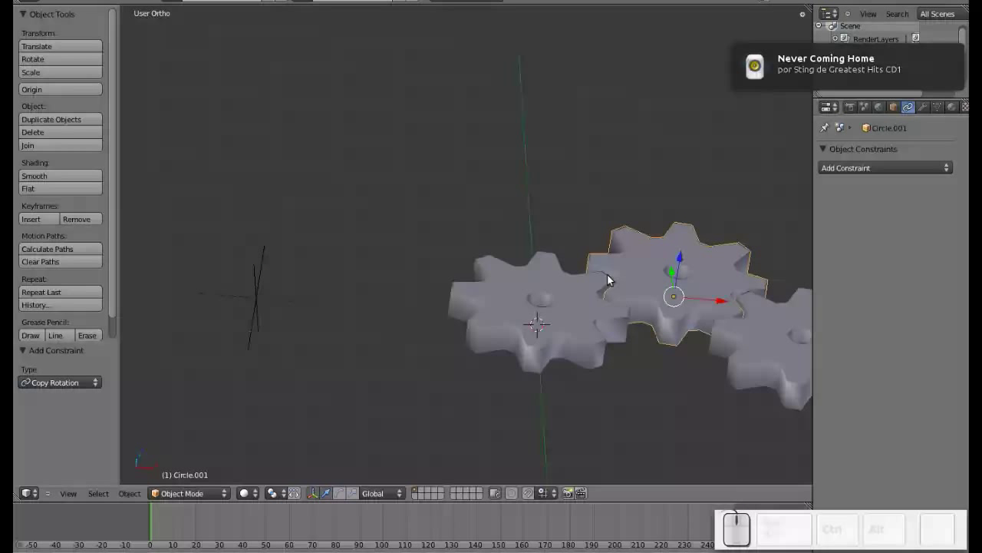
pyautogui.click(876, 171)
pyautogui.click(727, 216)
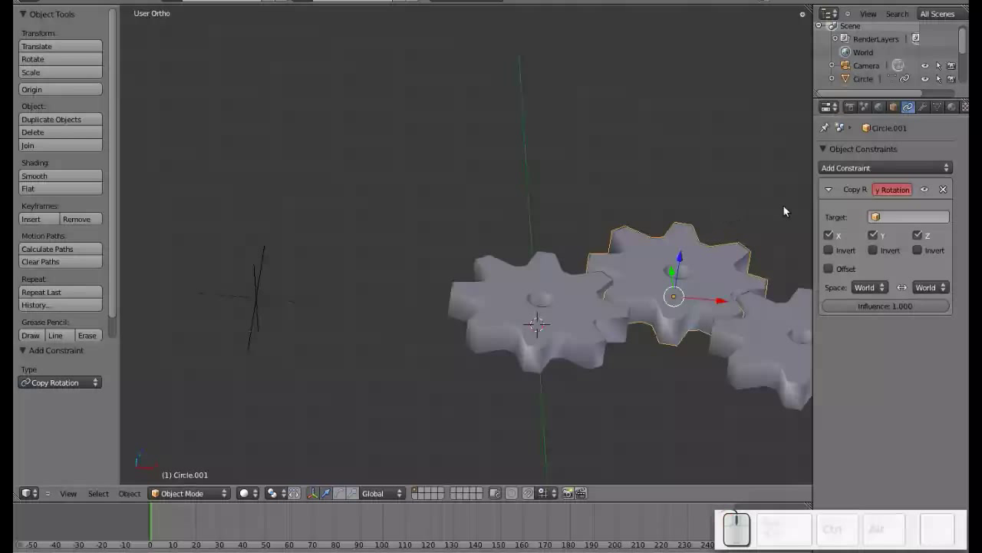
pyautogui.click(835, 241)
pyautogui.click(877, 239)
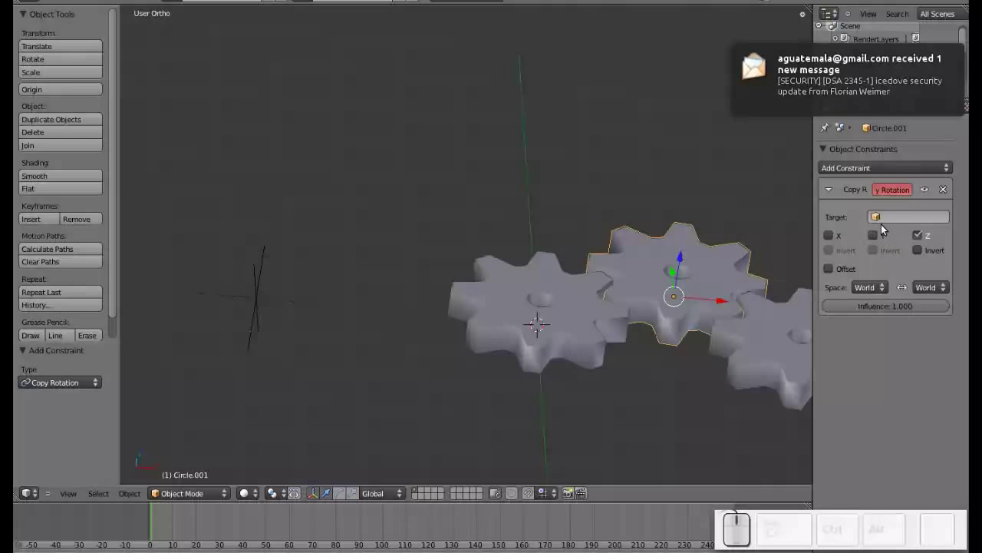
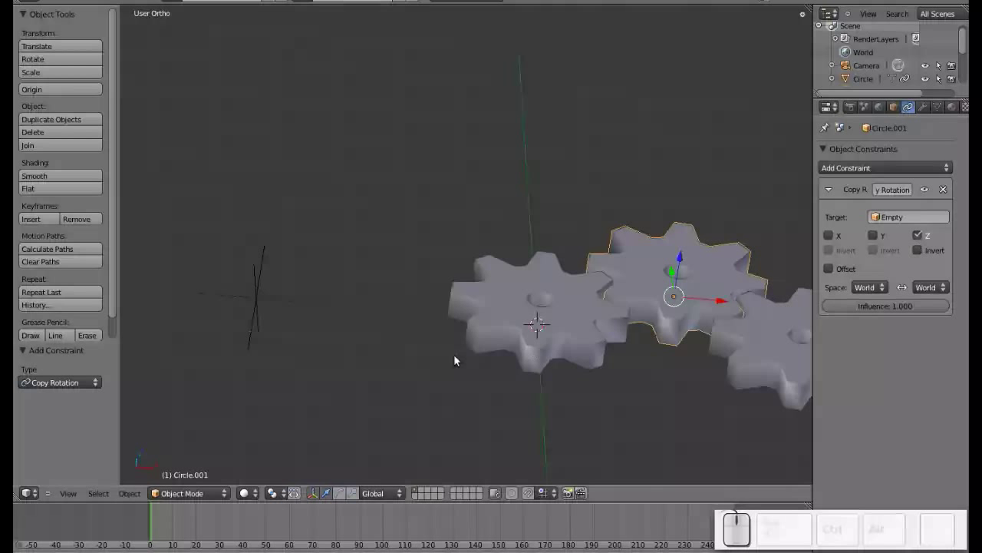
# - Test the gears by rotating the Empty about Z, then cancel the rotation
pyautogui.rightClick(258, 298)
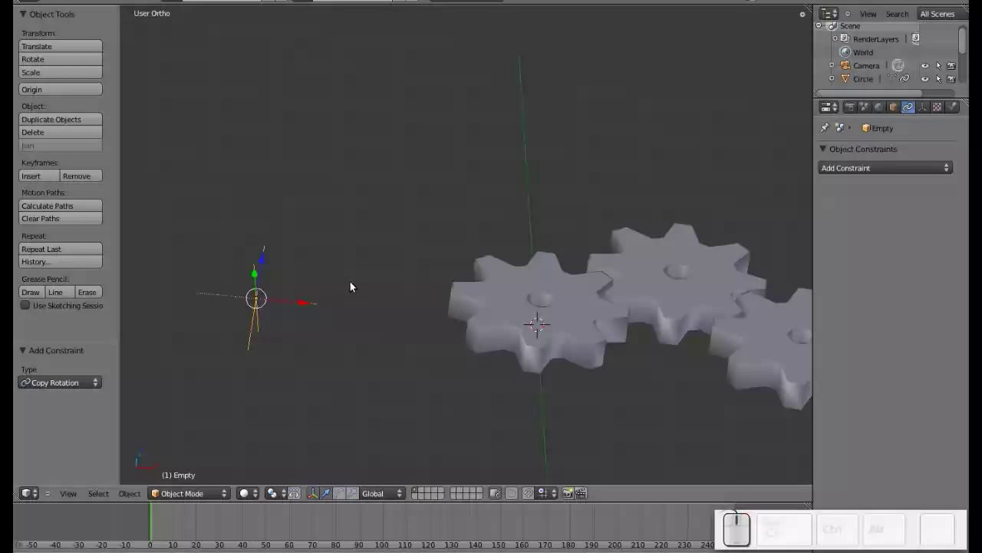
pyautogui.press('r')
pyautogui.press('z')
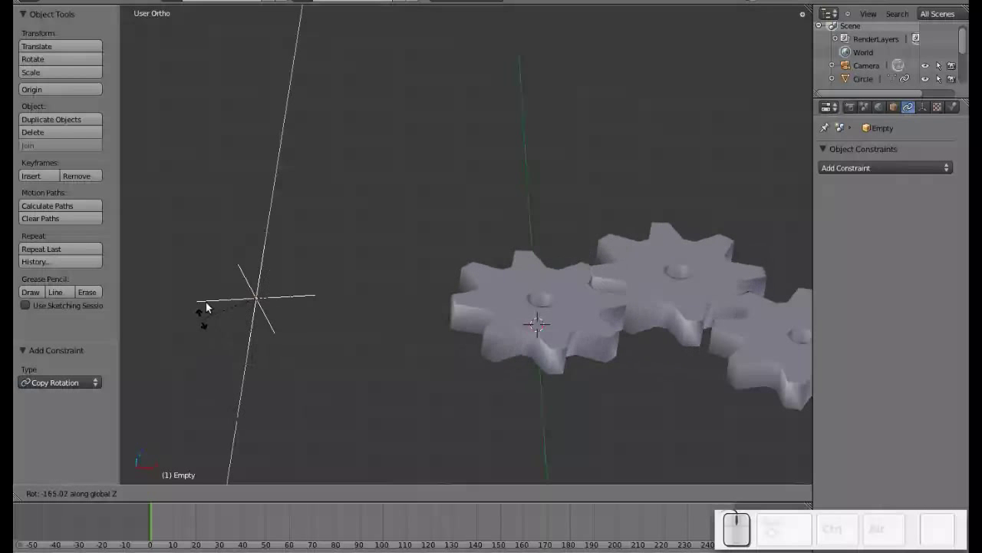
pyautogui.press('Escape')
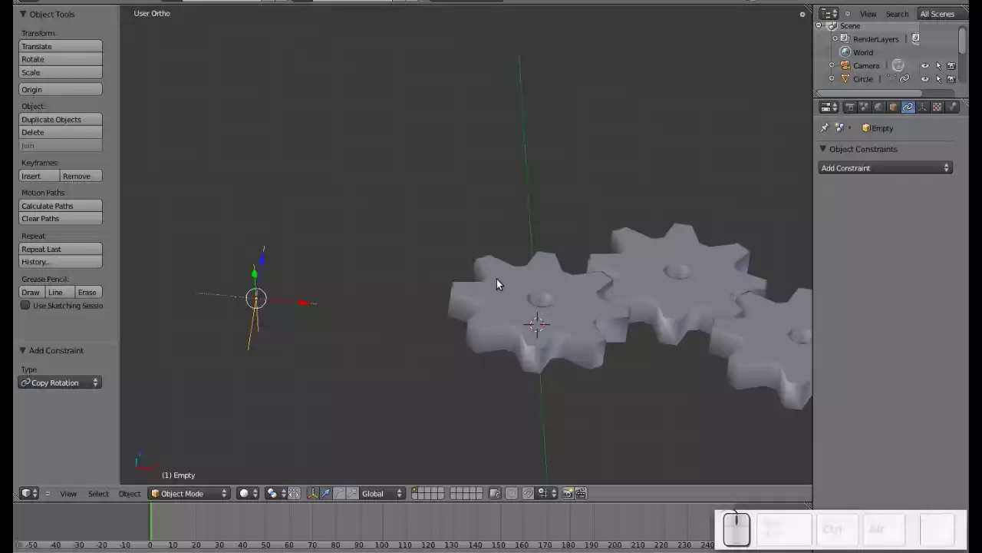
# - Invert the second gear's copied Z rotation and retest by turning the Empty on Z
pyautogui.rightClick(680, 258)
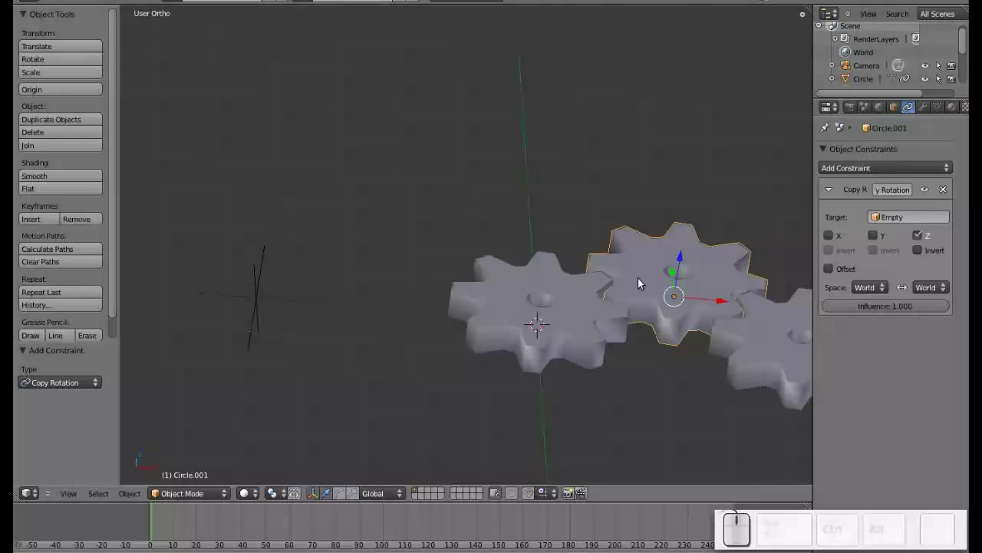
pyautogui.click(918, 251)
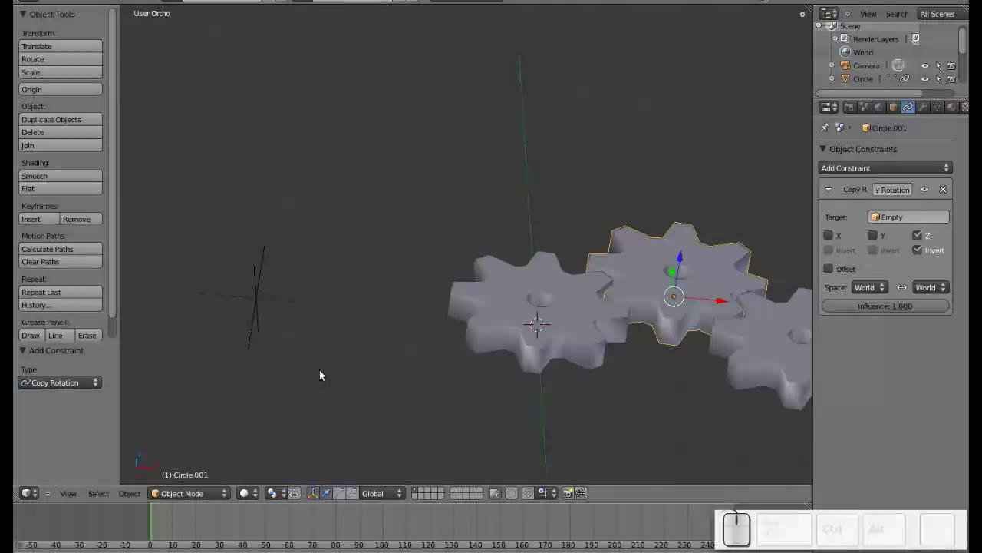
pyautogui.rightClick(284, 304)
pyautogui.press('r')
pyautogui.press('z')
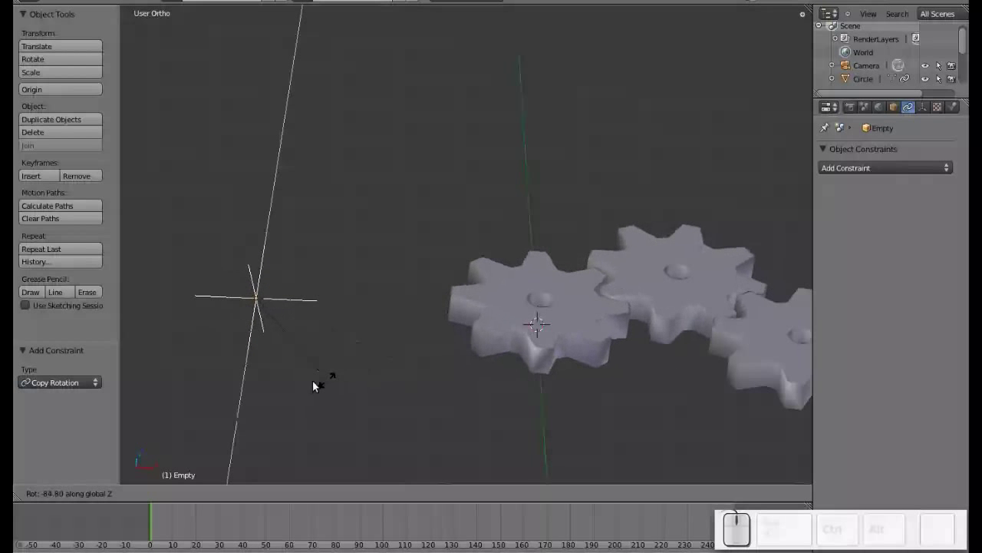
pyautogui.press('Escape')
pyautogui.click(764, 308)
pyautogui.moveTo(608, 244); pyautogui.dragTo(881, 212)
pyautogui.click(664, 252)
# - Limit the third gear's Copy Rotation from the Empty to the Z axis only
pyautogui.rightClick(664, 252)
pyautogui.click(883, 165)
pyautogui.click(719, 214)
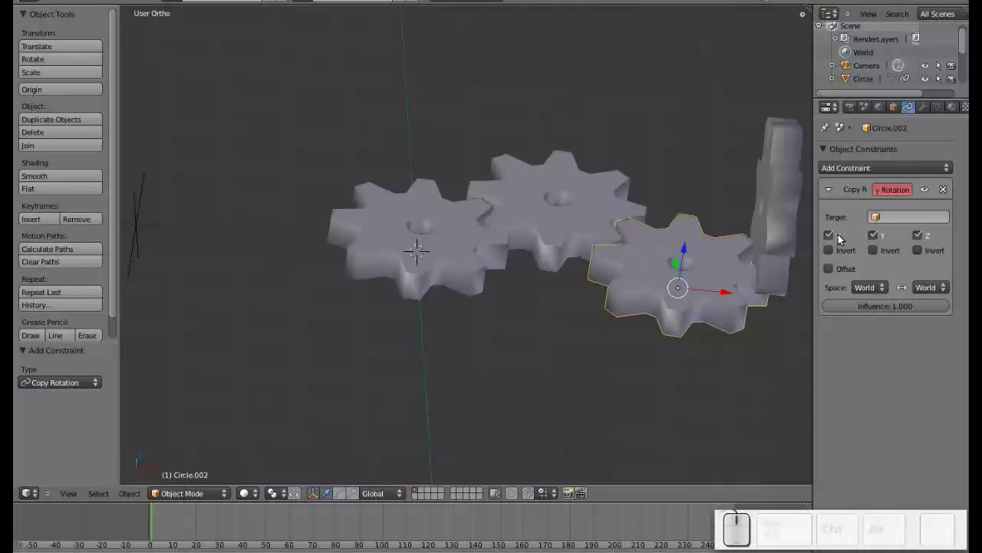
pyautogui.moveTo(840, 238); pyautogui.dragTo(875, 241)
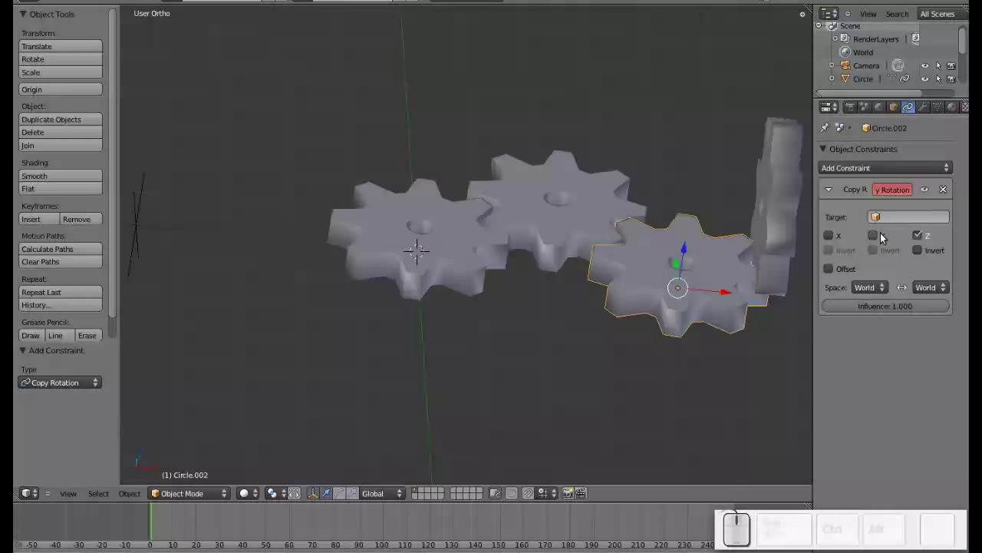
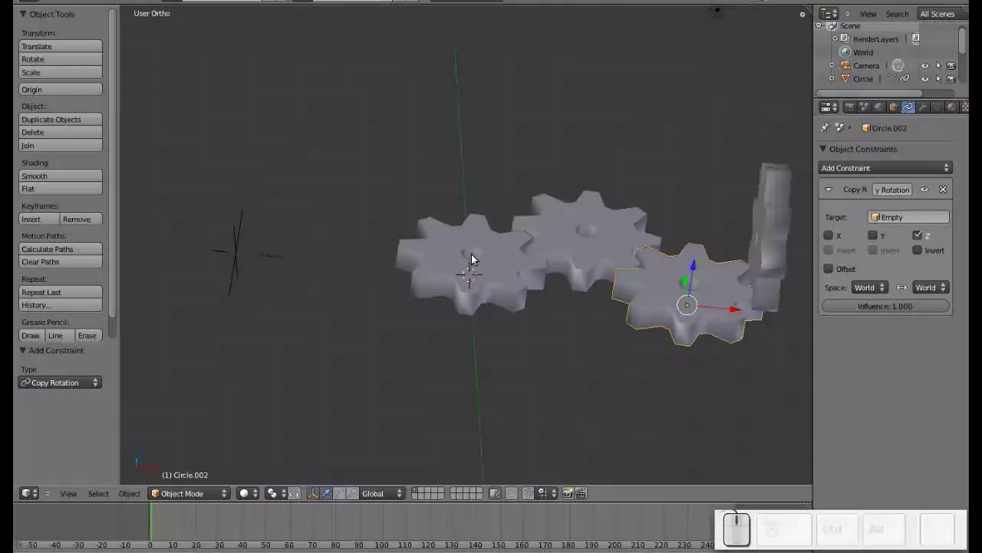
# - Test the gear chain by rotating the Empty on Z, cancel, and select the vertical gear
pyautogui.rightClick(244, 250)
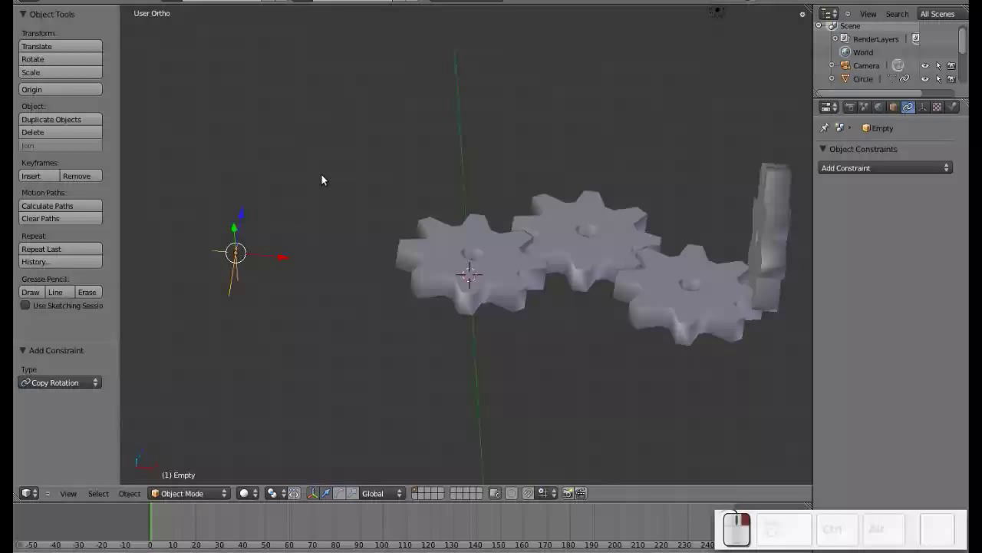
pyautogui.press('r')
pyautogui.press('z')
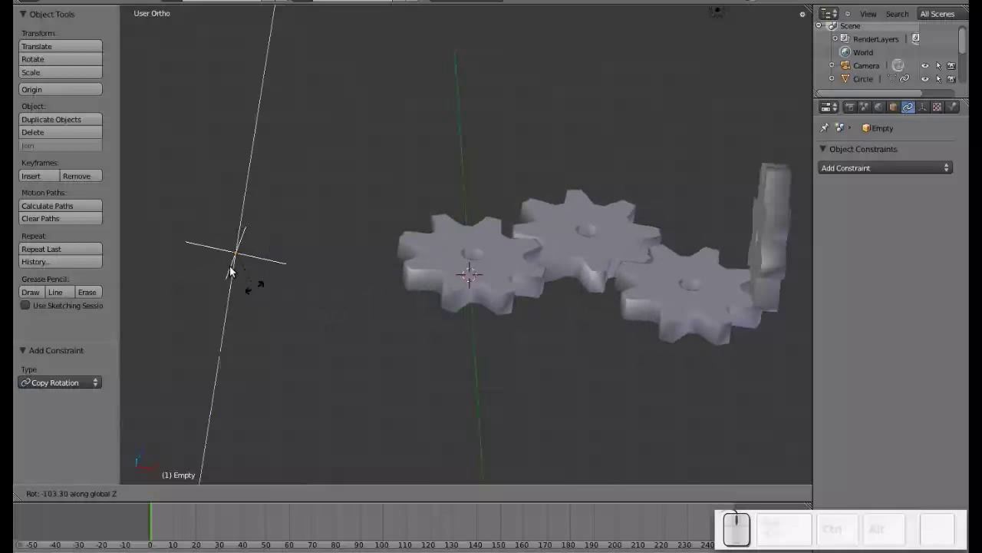
pyautogui.press('Escape')
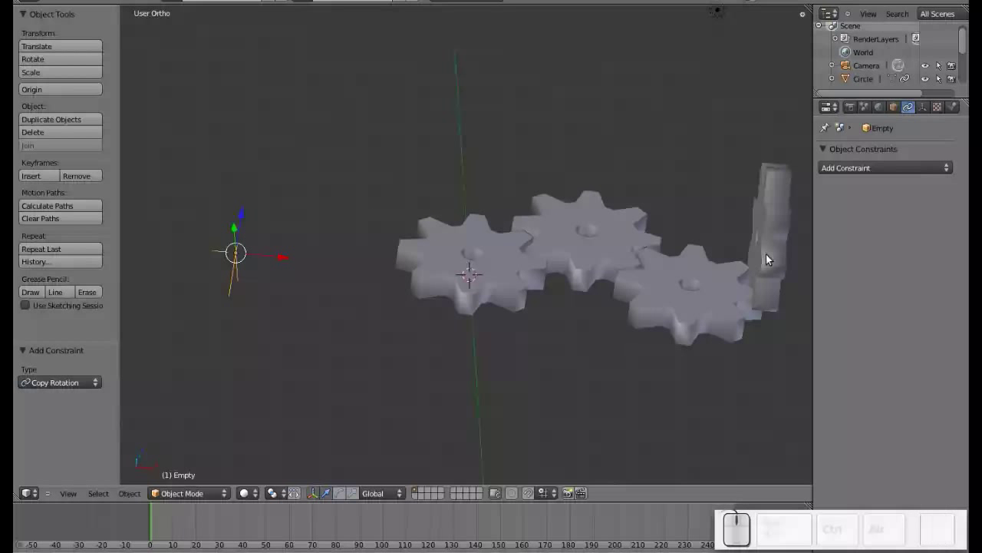
pyautogui.rightClick(772, 255)
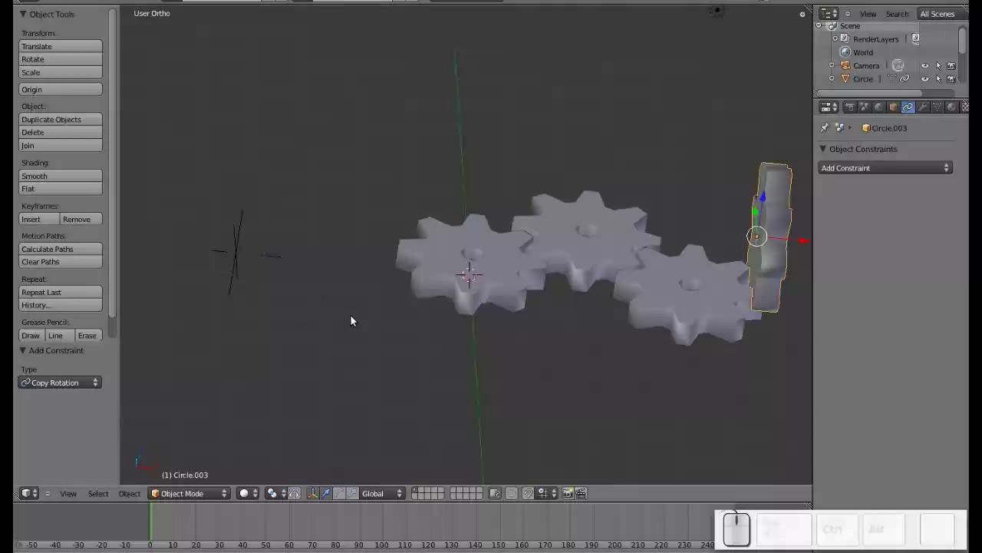
# - Add a Transformation constraint to the vertical gear with the Empty's rotation as source
pyautogui.moveTo(715, 293); pyautogui.dragTo(693, 220)
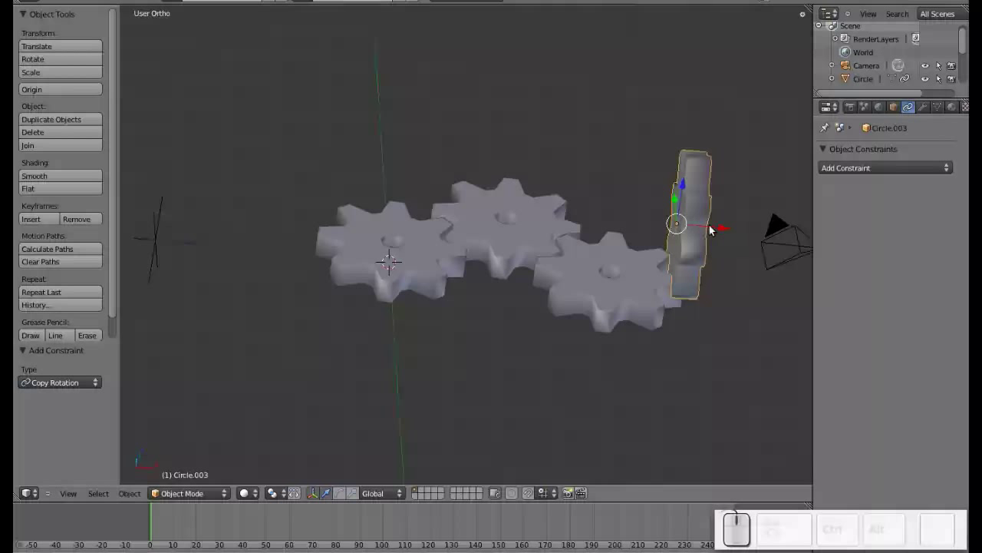
pyautogui.click(880, 167)
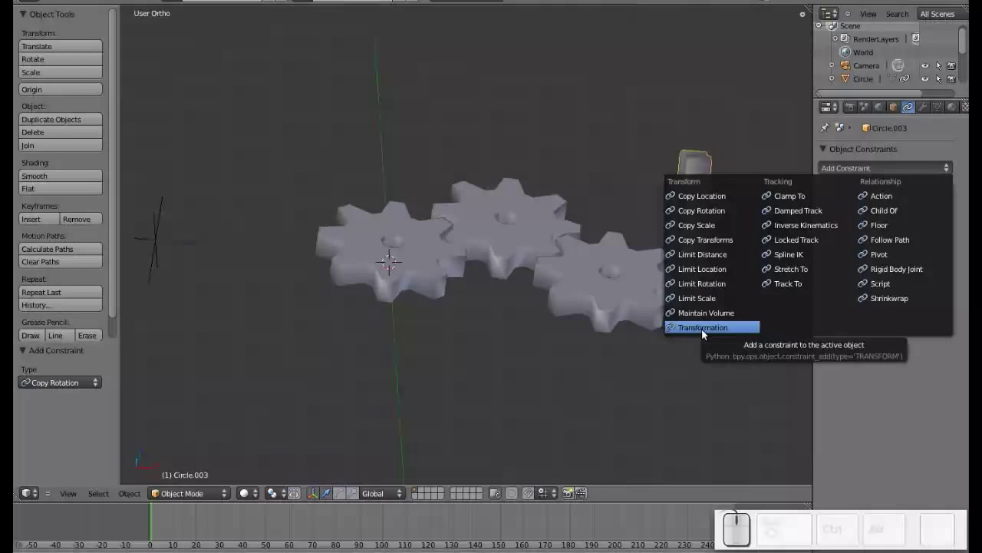
pyautogui.click(710, 332)
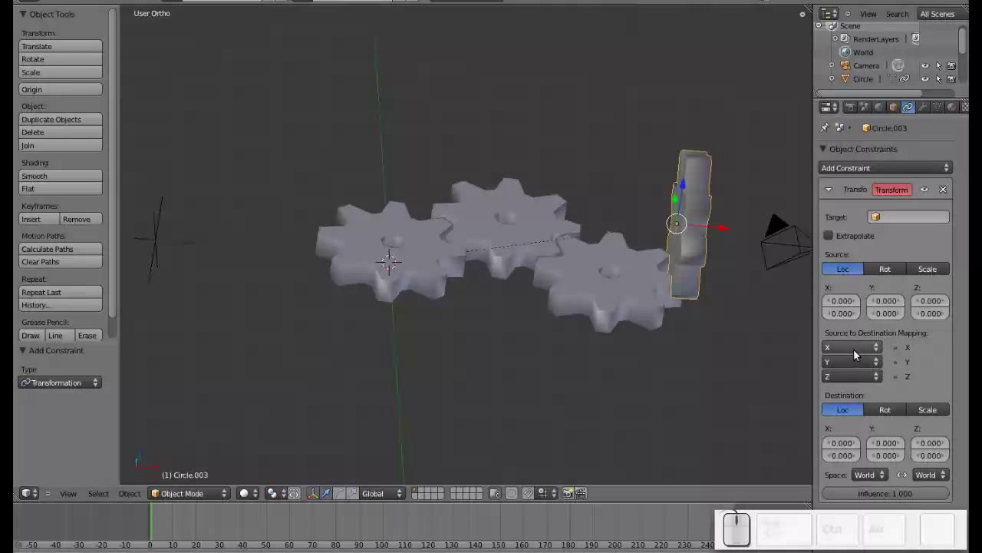
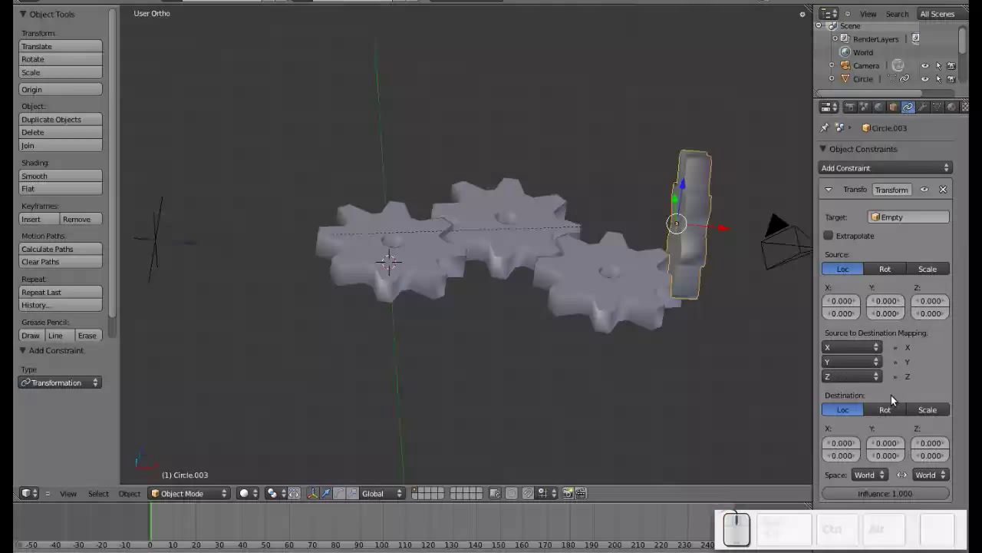
pyautogui.click(891, 273)
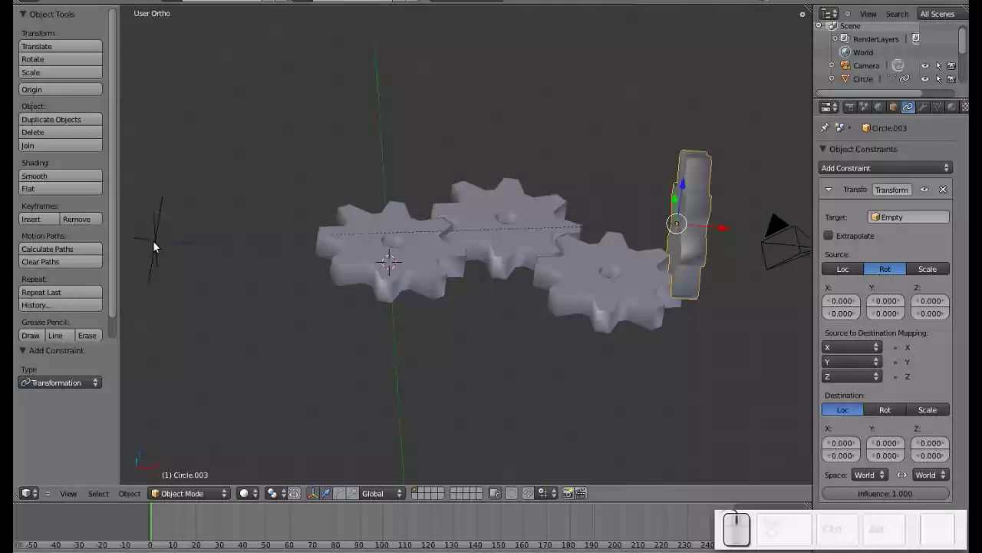
# - Set the constraint's source Z rotation range to -360 minimum and 360 maximum
pyautogui.rightClick(157, 245)
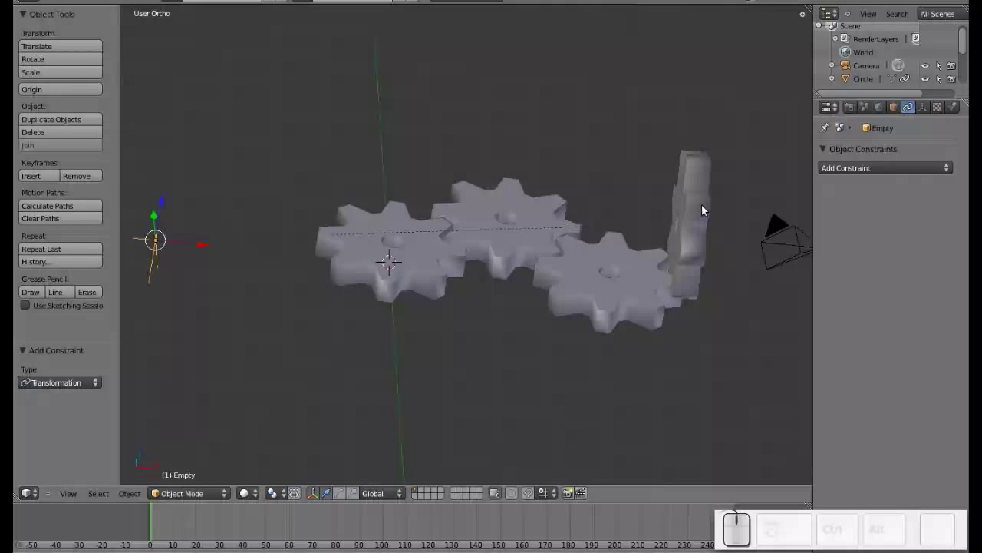
pyautogui.rightClick(704, 209)
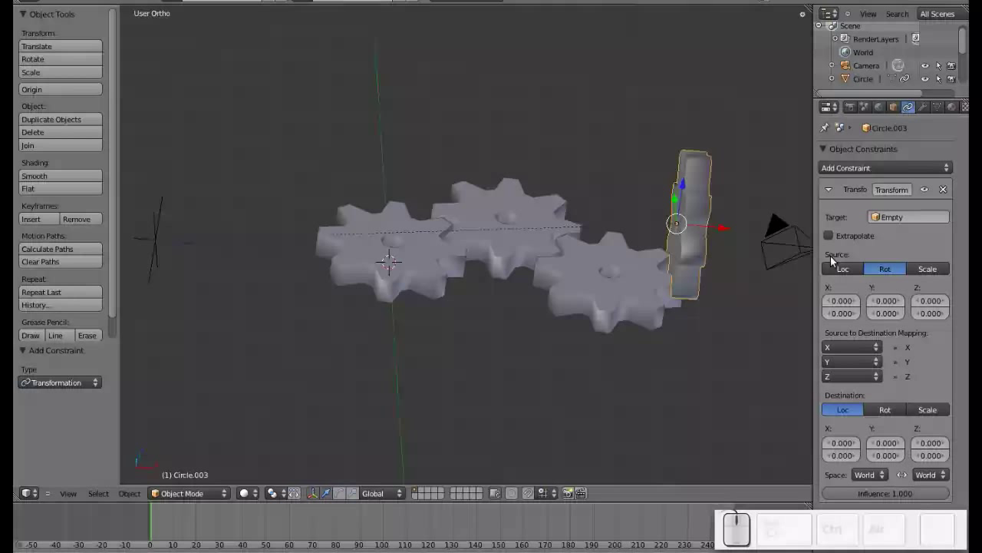
pyautogui.click(934, 303)
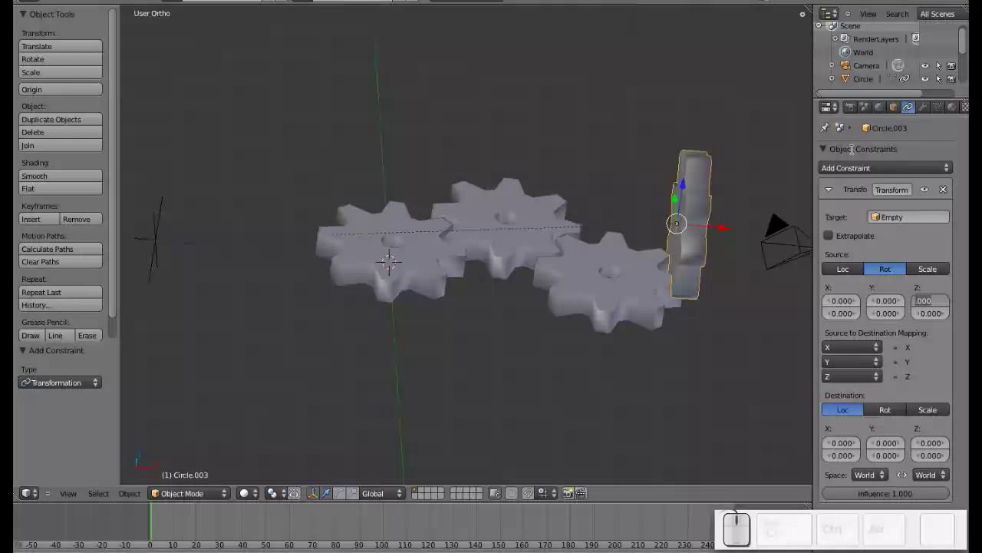
pyautogui.press('KP_Subtract')
pyautogui.press('KP_3')
pyautogui.press('KP_6')
pyautogui.press('KP_0')
pyautogui.press('Tab')
pyautogui.press('KP_3')
pyautogui.press('KP_6')
pyautogui.press('KP_0')
pyautogui.press('KP_Enter')
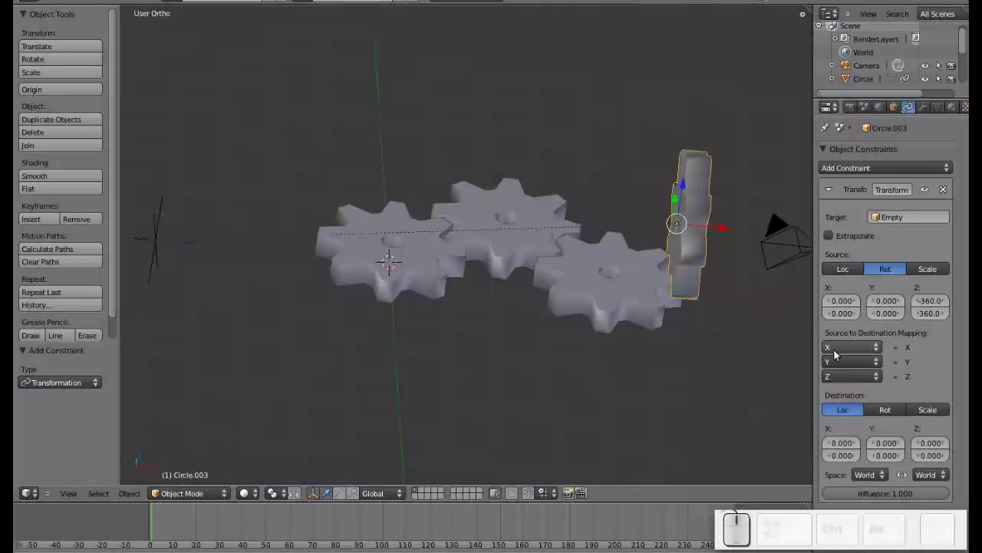
# - Drive destination X from source Z, output rotation, and set the gear's space to Local
pyautogui.click(841, 353)
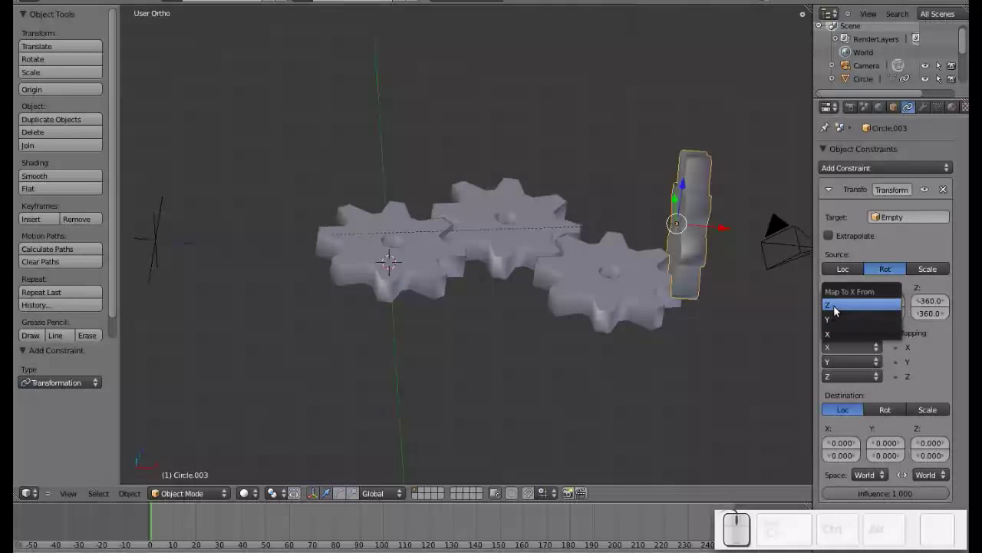
pyautogui.click(837, 308)
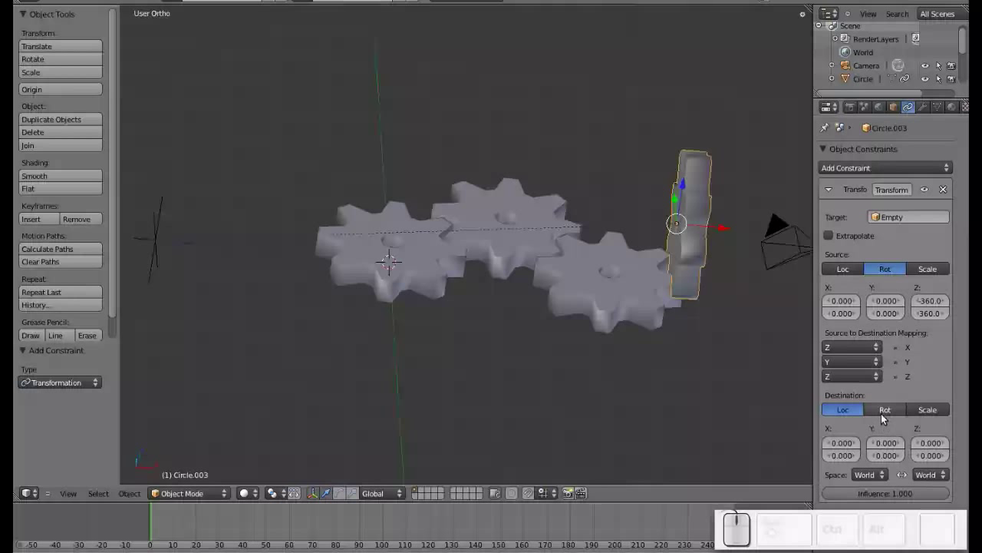
pyautogui.click(888, 413)
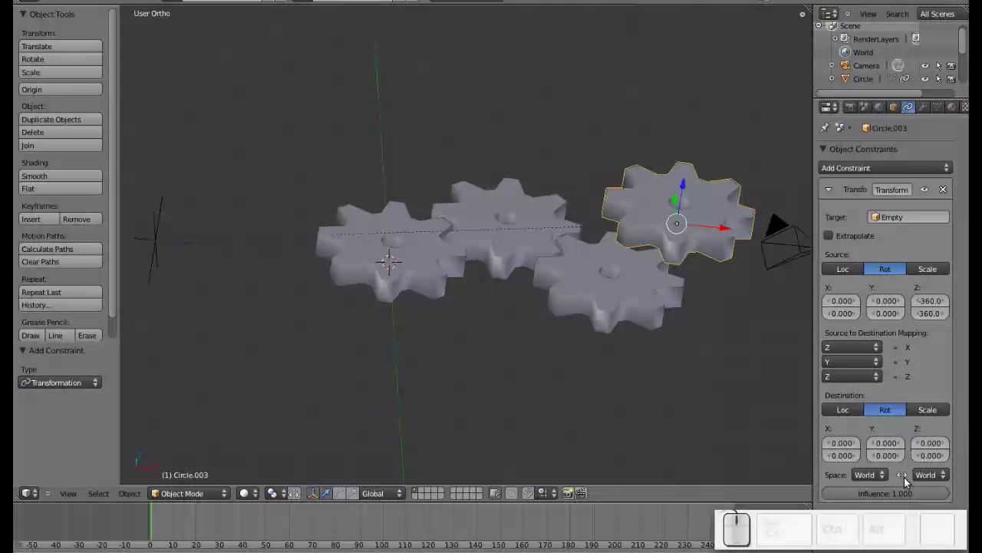
pyautogui.click(939, 478)
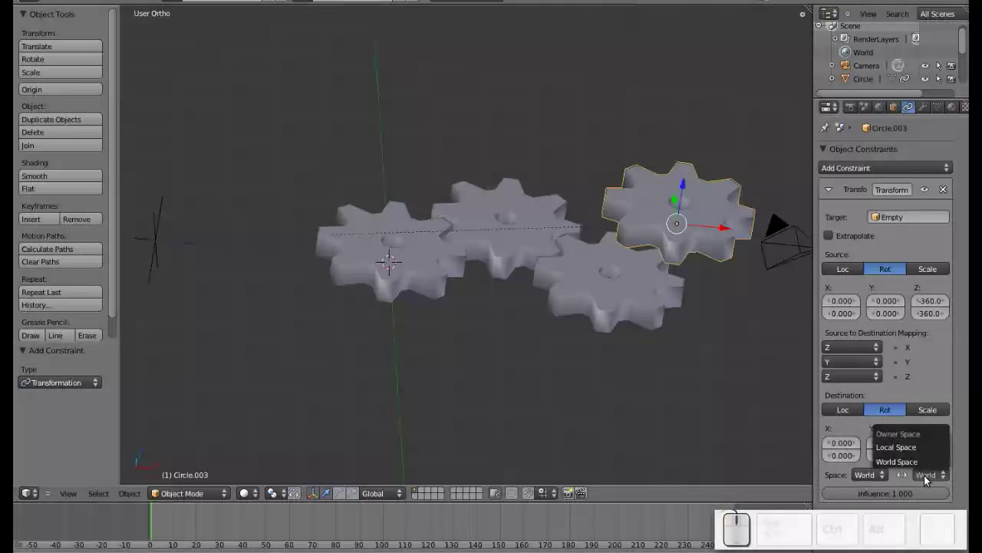
pyautogui.click(946, 478)
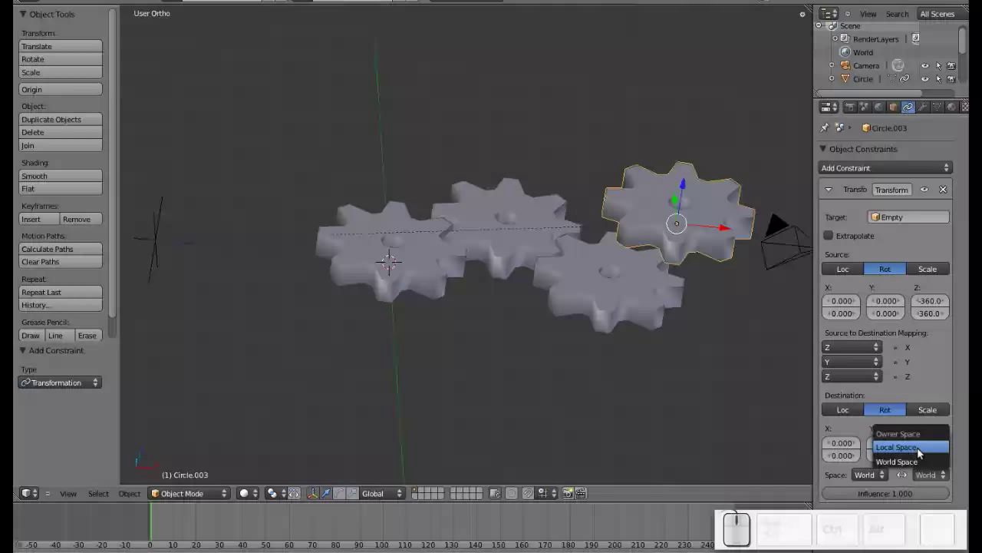
pyautogui.click(919, 448)
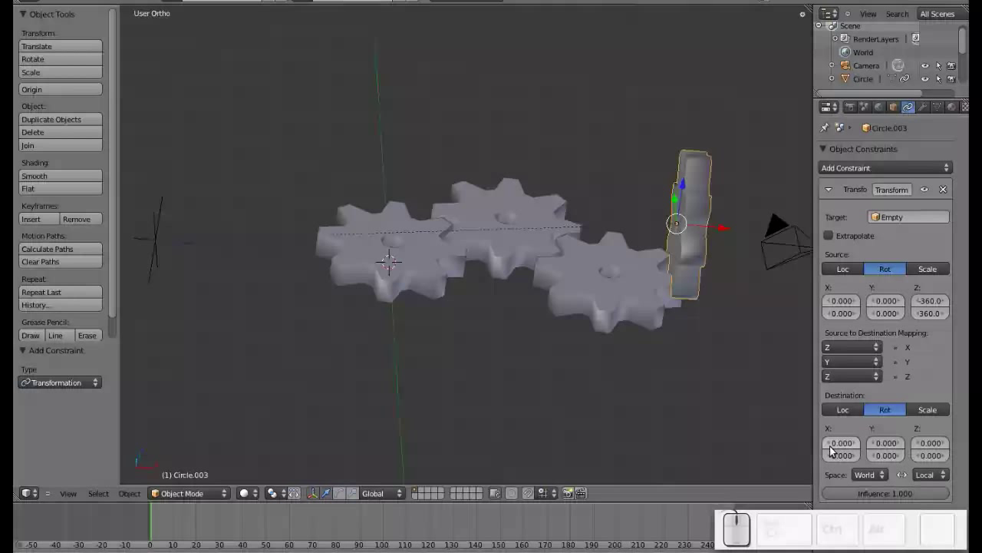
# - Try a destination X rotation range of -360 to 360 and test by turning the Empty on Z
pyautogui.click(850, 447)
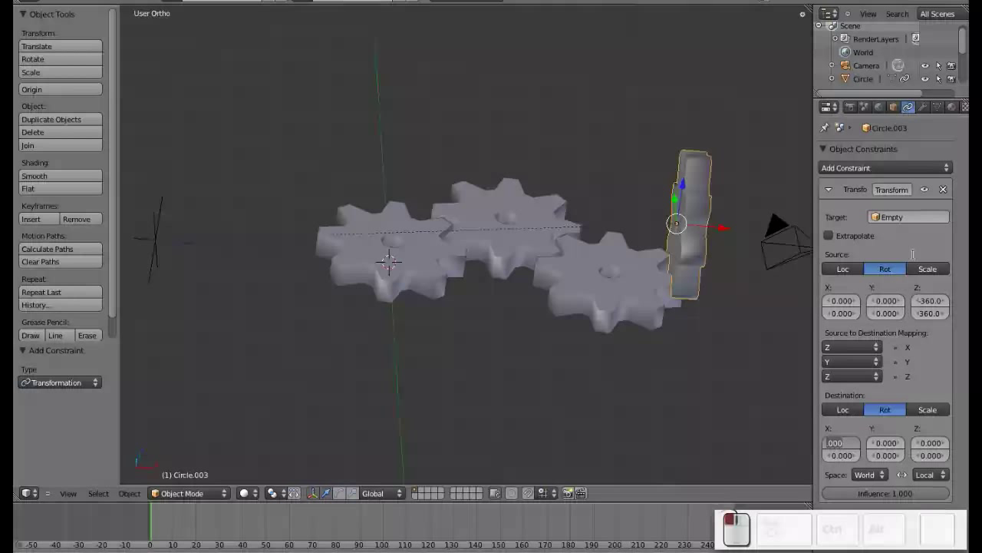
pyautogui.press('KP_Subtract')
pyautogui.press('KP_3')
pyautogui.press('KP_6')
pyautogui.press('KP_0')
pyautogui.press('Tab')
pyautogui.press('KP_3')
pyautogui.press('KP_6')
pyautogui.press('KP_0')
pyautogui.press('KP_Enter')
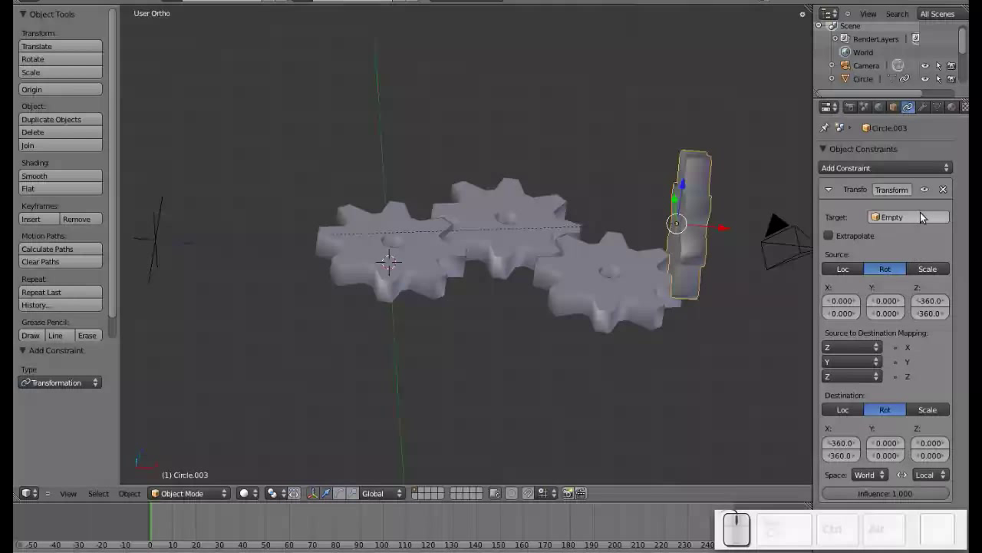
pyautogui.rightClick(167, 229)
pyautogui.press('r')
pyautogui.press('z')
pyautogui.press('Escape')
# - Reset destination X to 0, try Y from -360 to 360, and test with the Empty again
pyautogui.rightClick(682, 213)
pyautogui.click(855, 447)
pyautogui.press('KP_0')
pyautogui.press('Tab')
pyautogui.press('KP_0')
pyautogui.press('Tab')
pyautogui.press('KP_Subtract')
pyautogui.press('KP_3')
pyautogui.press('KP_6')
pyautogui.press('KP_0')
pyautogui.press('Tab')
pyautogui.press('KP_3')
pyautogui.press('KP_6')
pyautogui.press('KP_0')
pyautogui.press('KP_Enter')
pyautogui.rightClick(162, 235)
pyautogui.press('r')
pyautogui.press('z')
pyautogui.press('Escape')
# - Reset destination Y to 0 and set destination Z rotation from -360 to 360
pyautogui.rightClick(704, 205)
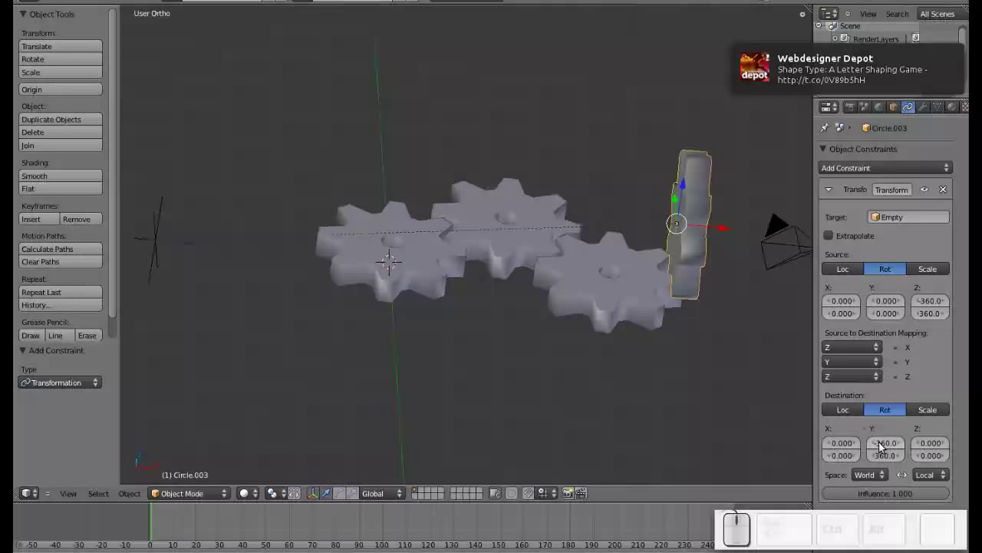
pyautogui.click(885, 445)
pyautogui.press('KP_0')
pyautogui.press('Tab')
pyautogui.press('KP_0')
pyautogui.press('Tab')
pyautogui.press('KP_Subtract')
pyautogui.press('KP_3')
pyautogui.press('KP_6')
pyautogui.press('KP_0')
pyautogui.press('Tab')
pyautogui.press('KP_3')
pyautogui.press('KP_6')
pyautogui.press('KP_0')
pyautogui.press('KP_Enter')
# - Test the vertical gear by rotating the Empty on Z, then reselect the gear
pyautogui.rightClick(170, 234)
pyautogui.press('r')
pyautogui.press('z')
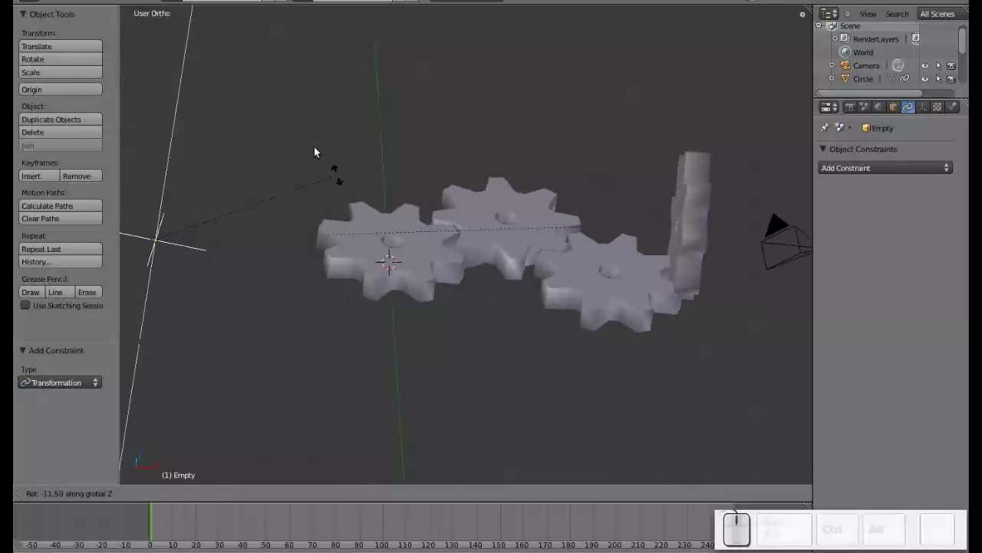
pyautogui.press('Escape')
pyautogui.rightClick(701, 236)
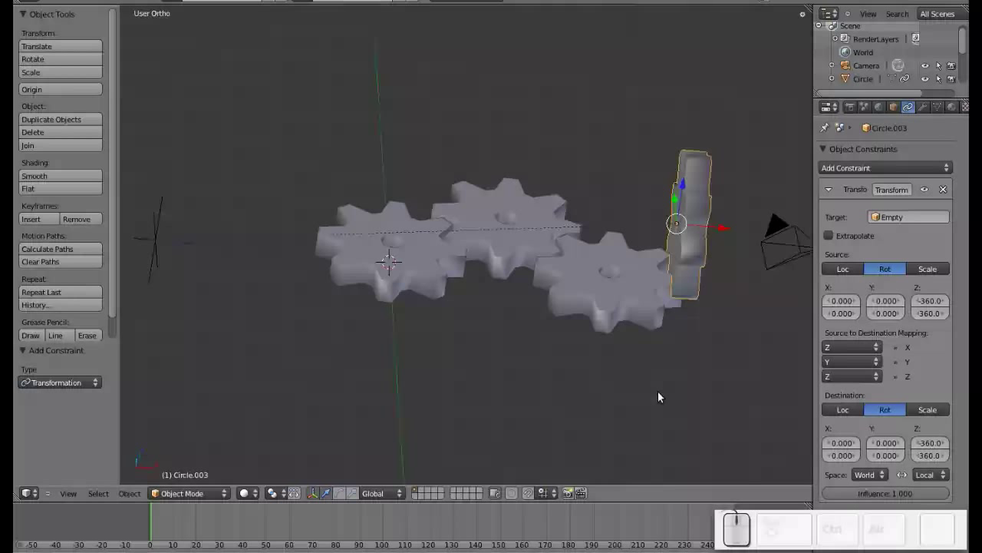
pyautogui.press('r')
pyautogui.press('Escape')
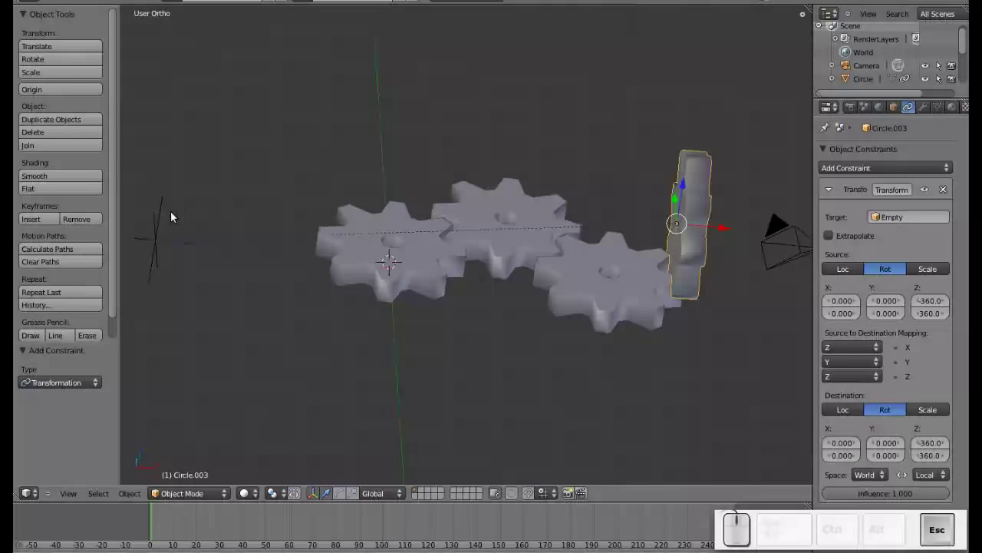
pyautogui.rightClick(166, 236)
pyautogui.press('r')
pyautogui.press('z')
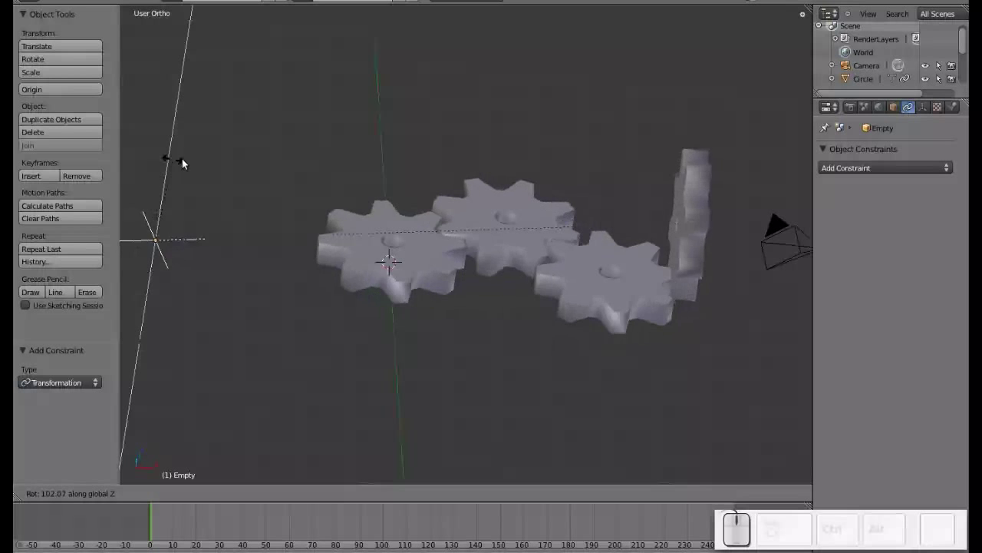
pyautogui.press('Escape')
pyautogui.scroll(-3)
pyautogui.click(623, 277)
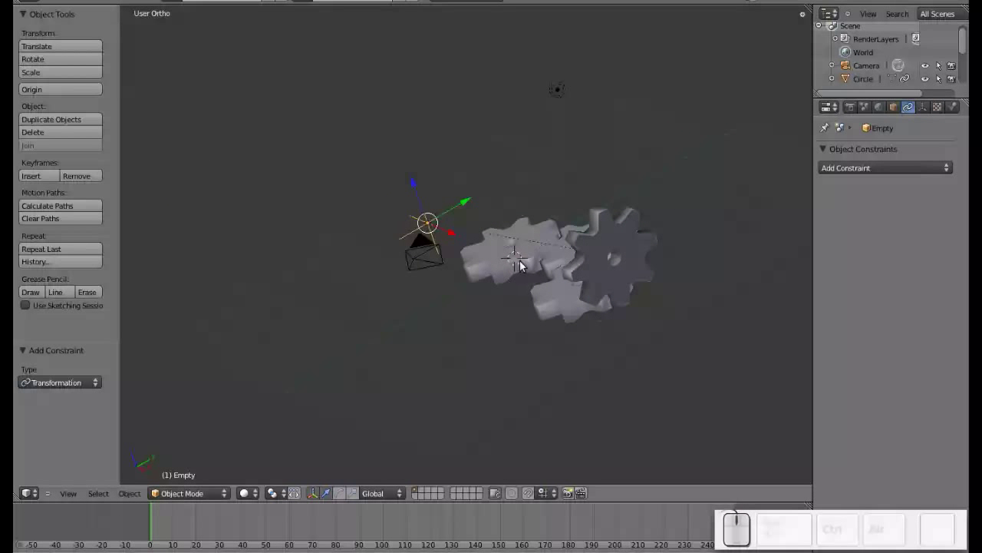
pyautogui.click(511, 285)
pyautogui.press('r')
pyautogui.press('z')
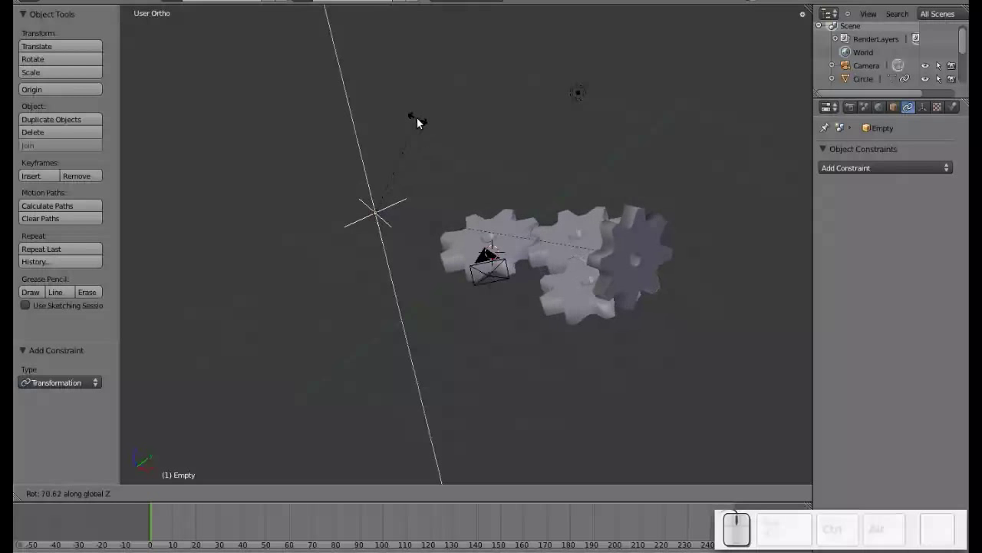
pyautogui.press('Escape')
pyautogui.click(643, 346)
pyautogui.moveTo(523, 337); pyautogui.dragTo(477, 336)
pyautogui.scroll(3)
pyautogui.middleClick(558, 338)
pyautogui.moveTo(256, 335); pyautogui.dragTo(479, 184)
pyautogui.middleClick(568, 225)
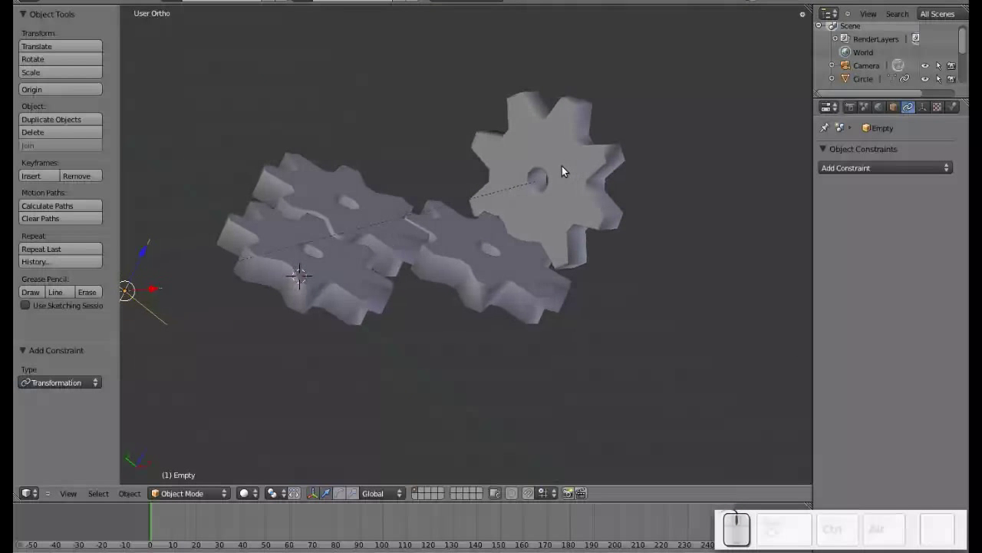
pyautogui.press('r')
pyautogui.press('z')
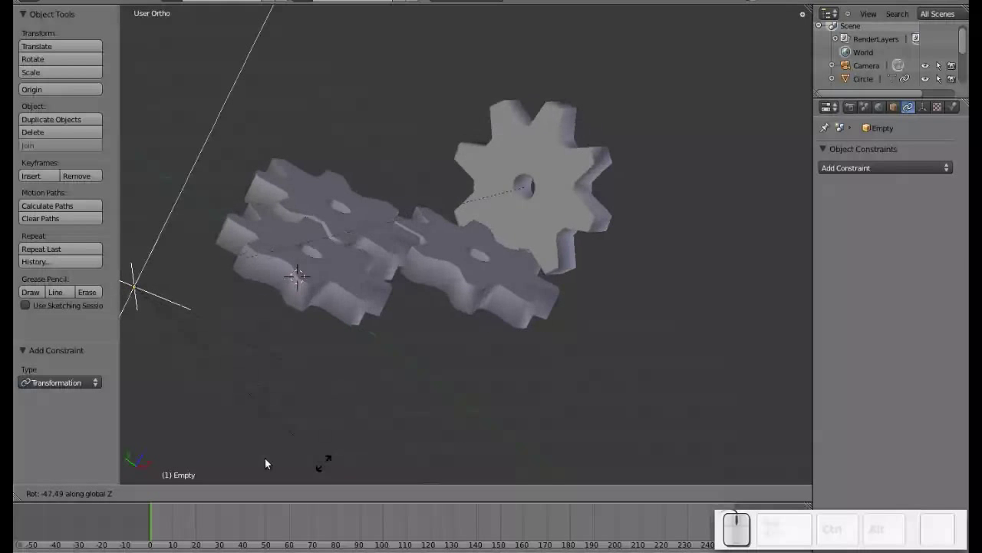
pyautogui.press('Escape')
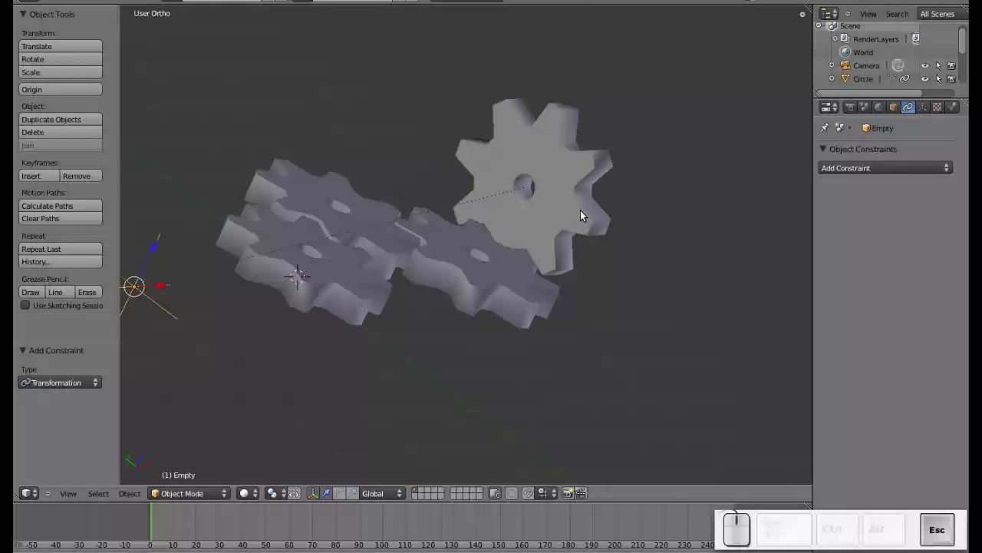
pyautogui.scroll(-3)
pyautogui.moveTo(529, 249); pyautogui.dragTo(474, 247)
pyautogui.scroll(-3)
pyautogui.middleClick(475, 241)
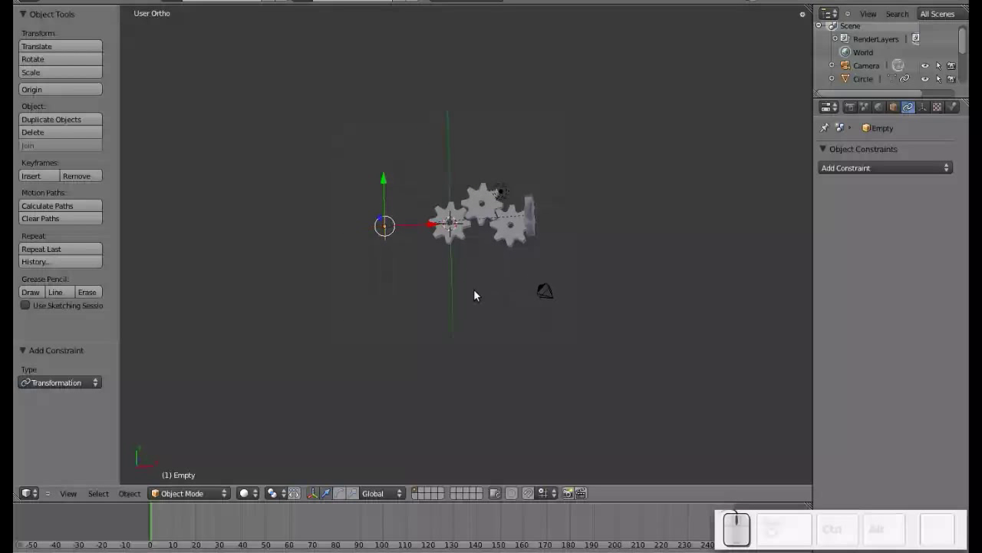
pyautogui.scroll(3)
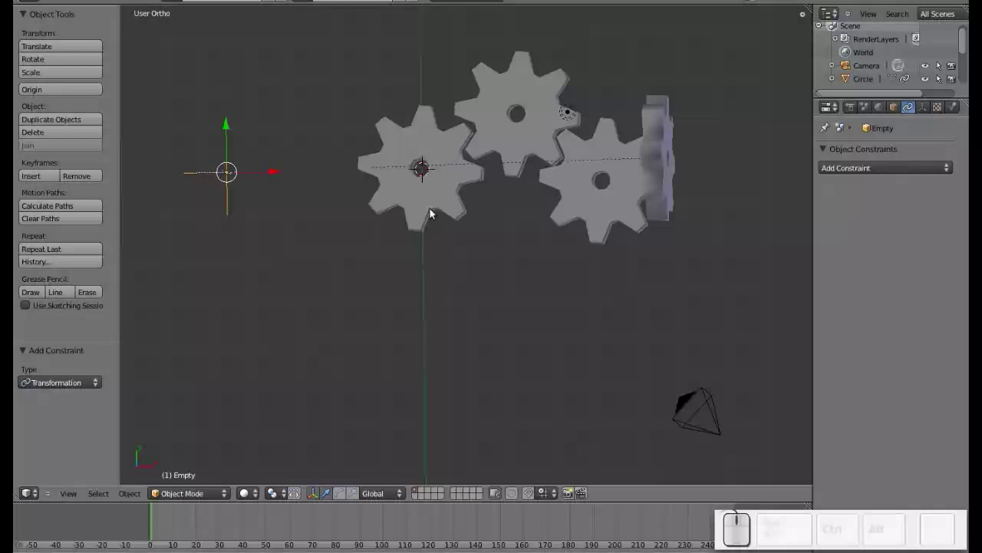
pyautogui.moveTo(445, 193); pyautogui.dragTo(654, 232)
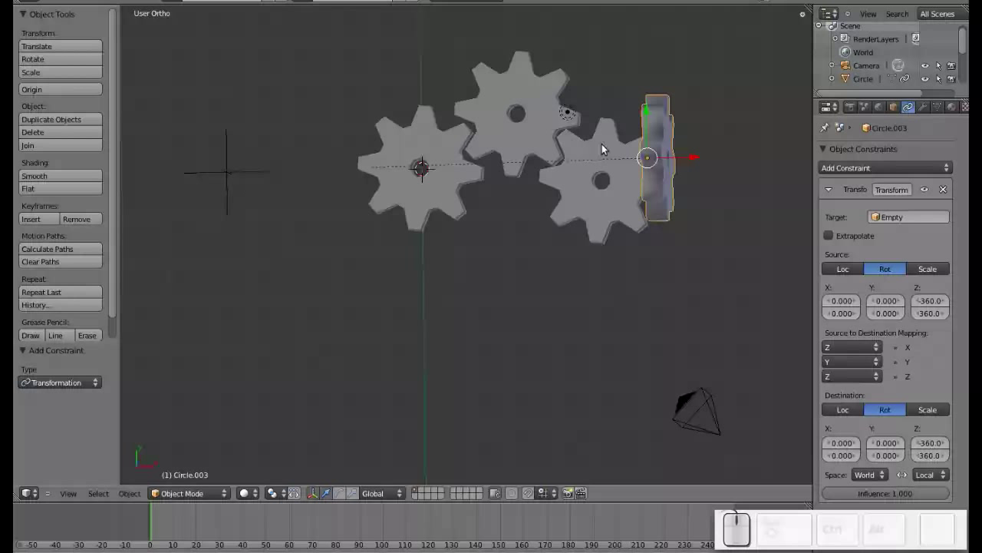
pyautogui.moveTo(215, 242); pyautogui.dragTo(302, 207)
pyautogui.rightClick(314, 182)
pyautogui.press('r')
pyautogui.press('z')
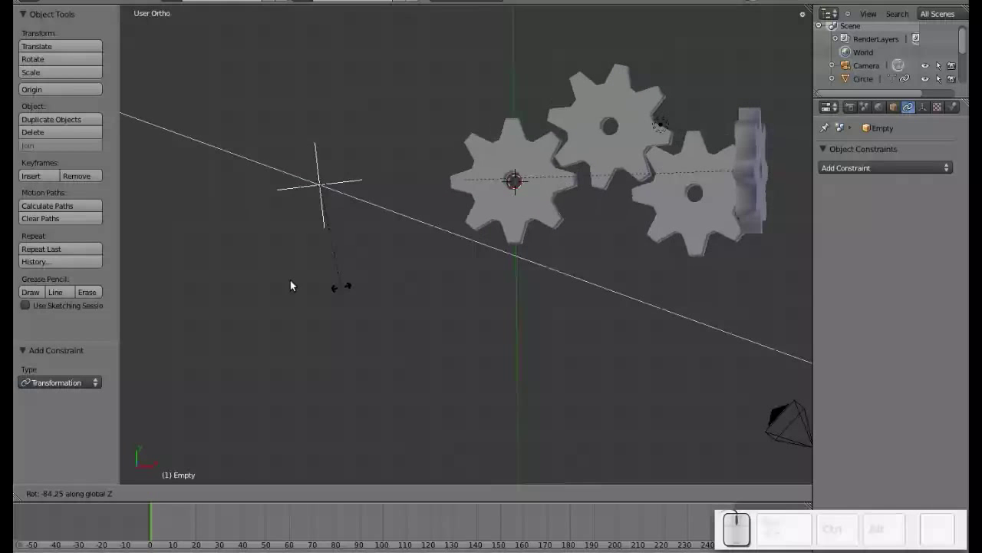
pyautogui.press('Escape')
pyautogui.moveTo(325, 251); pyautogui.dragTo(666, 130)
pyautogui.middleClick(314, 301)
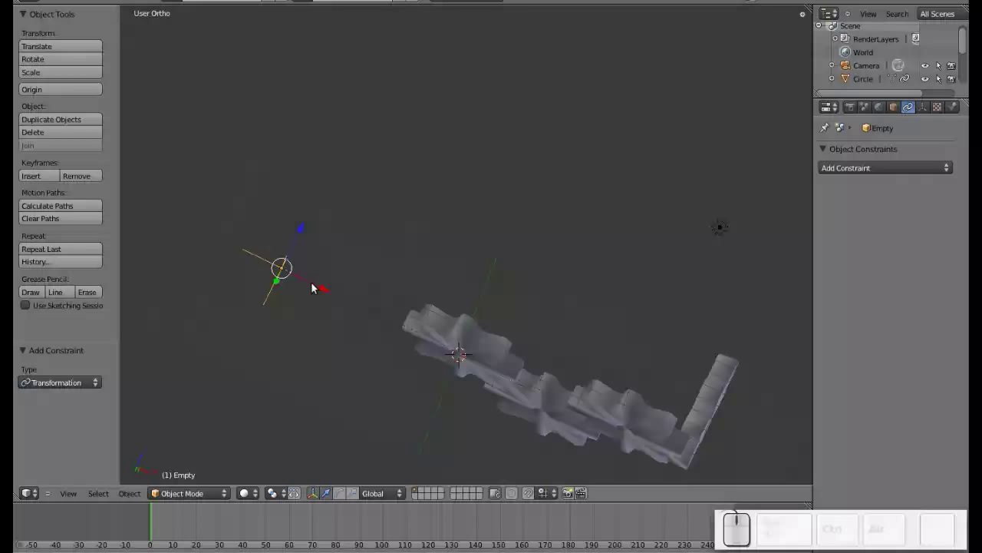
pyautogui.press('r')
pyautogui.press('x')
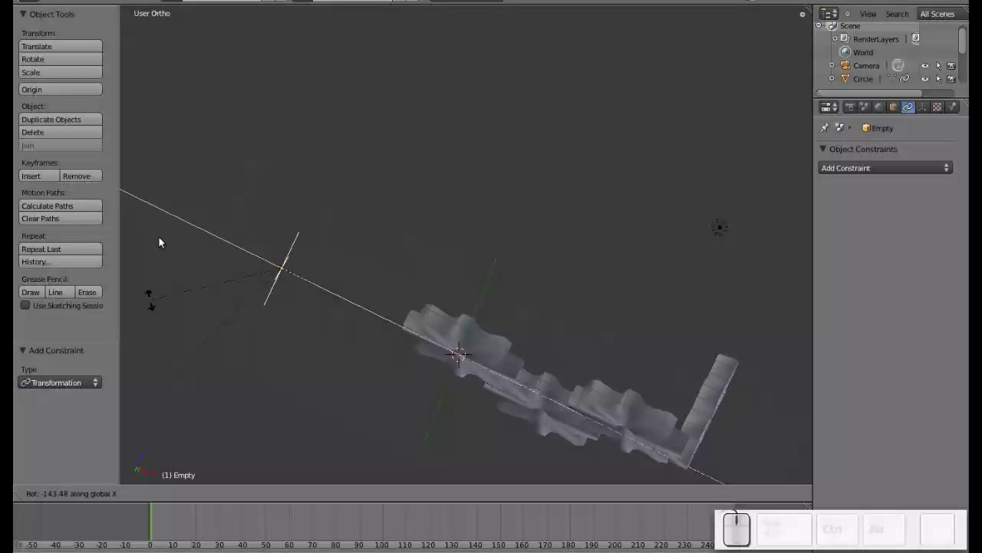
pyautogui.press('Escape')
pyautogui.moveTo(417, 319); pyautogui.dragTo(473, 278)
pyautogui.press('r')
pyautogui.press('z')
pyautogui.press('Escape')
pyautogui.press('r')
pyautogui.press('x')
pyautogui.press('Escape')
pyautogui.middleClick(389, 304)
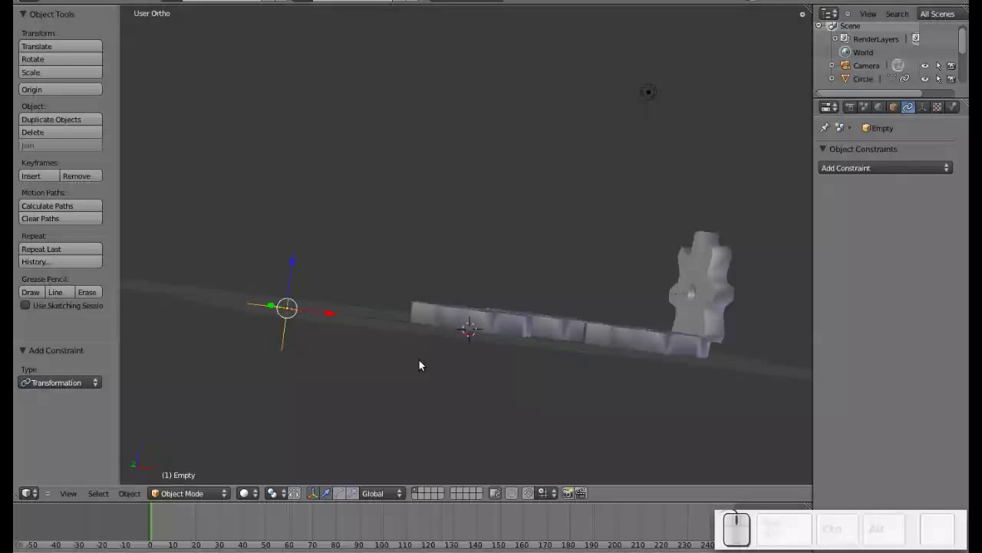
pyautogui.press('r')
pyautogui.press('y')
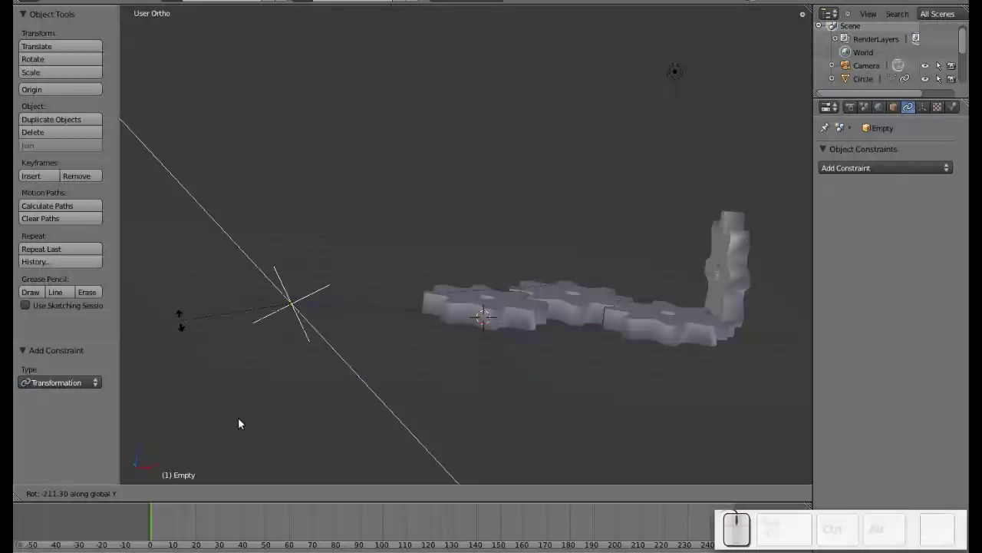
pyautogui.press('Escape')
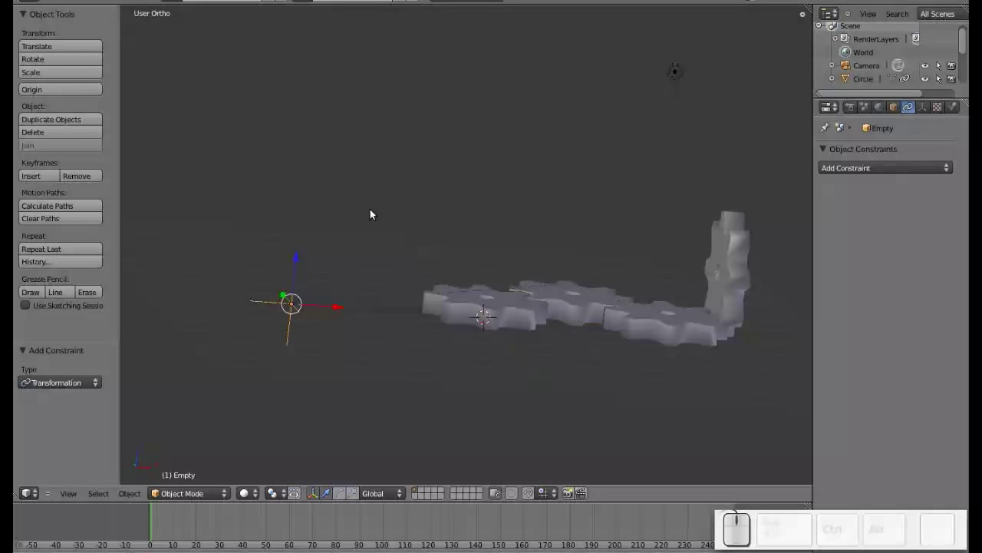
pyautogui.scroll(-3)
pyautogui.middleClick(371, 268)
pyautogui.press('r')
pyautogui.press('z')
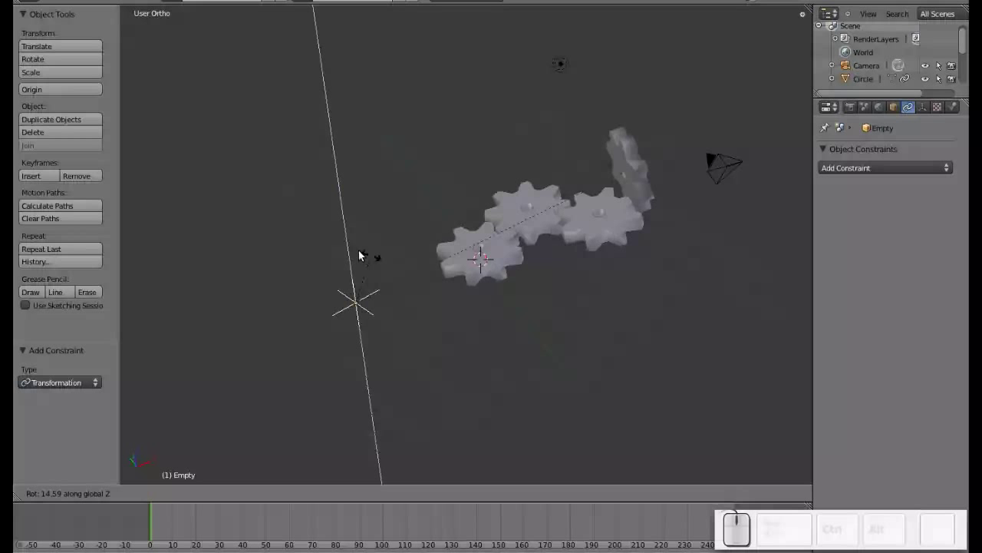
pyautogui.press('Escape')
pyautogui.scroll(-3)
pyautogui.moveTo(472, 330); pyautogui.dragTo(517, 281)
pyautogui.scroll(3)
pyautogui.scroll(-3)
pyautogui.scroll(-3)
pyautogui.middleClick(703, 270)
pyautogui.middleClick(593, 315)
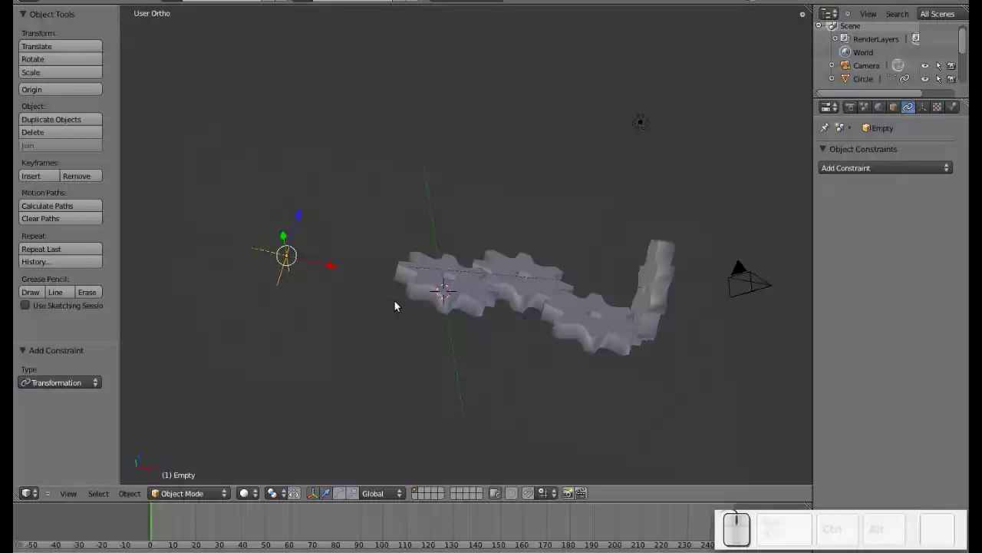